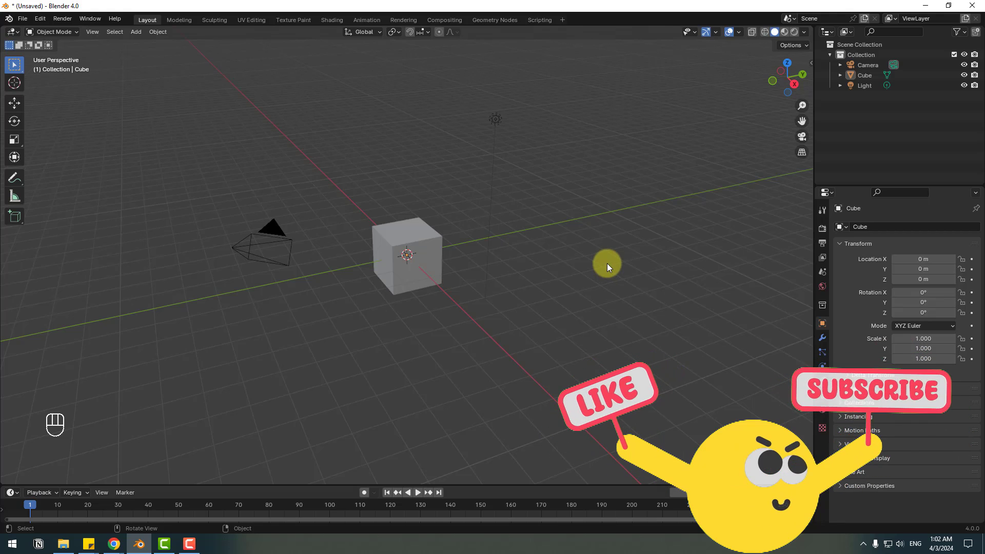
Step: Delete the default cube, camera and light, then add a circle mesh scaled to about 2.8
key(a)
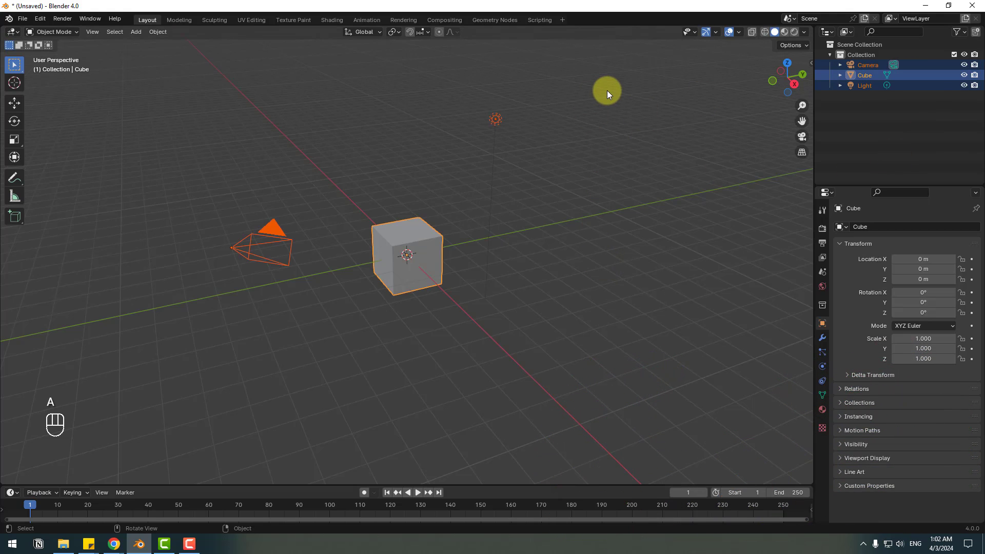
key(Delete)
drag(141, 32, 241, 67)
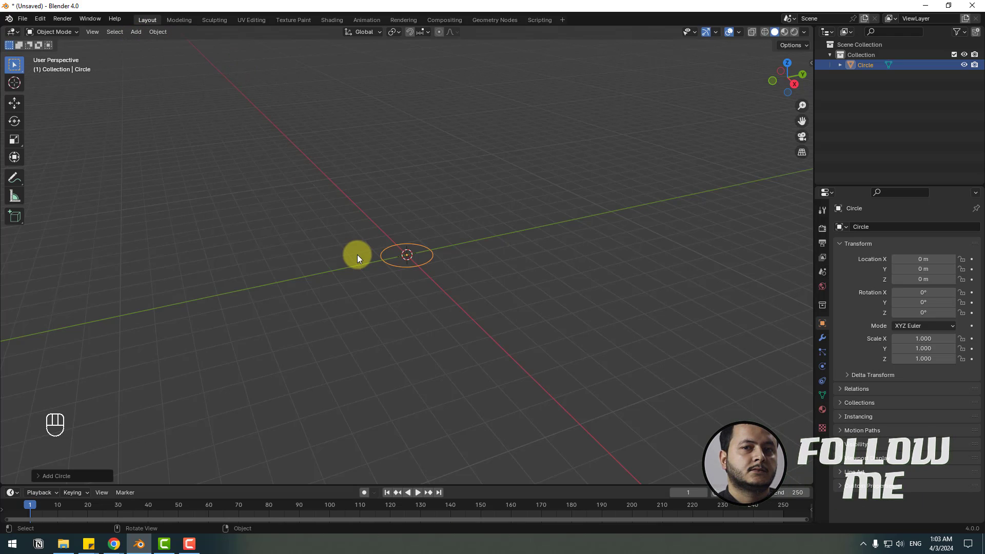
key(s)
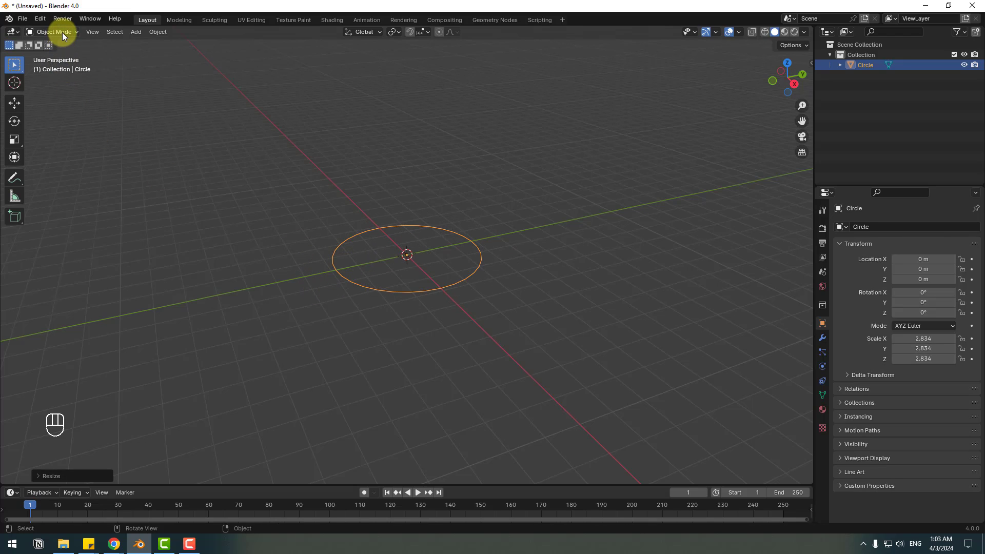
Step: In Edit Mode fill the circle, extrude it up into a cylinder and inset the top face for a rim
drag(63, 35, 59, 59)
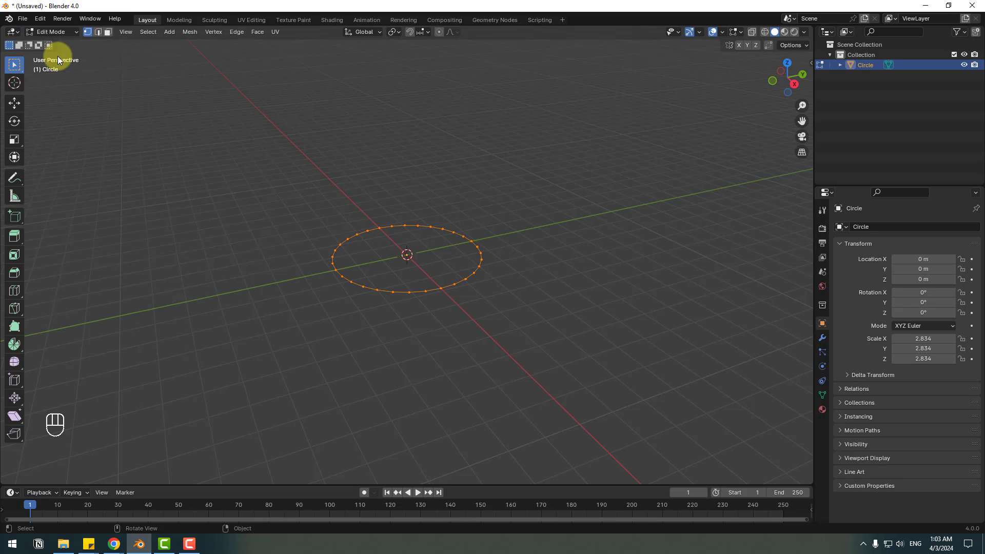
key(f)
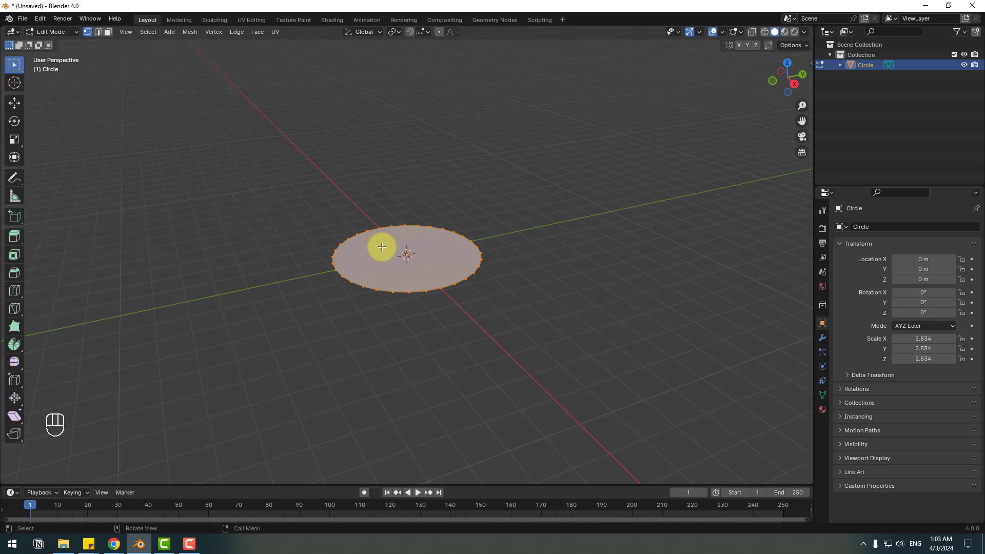
key(e)
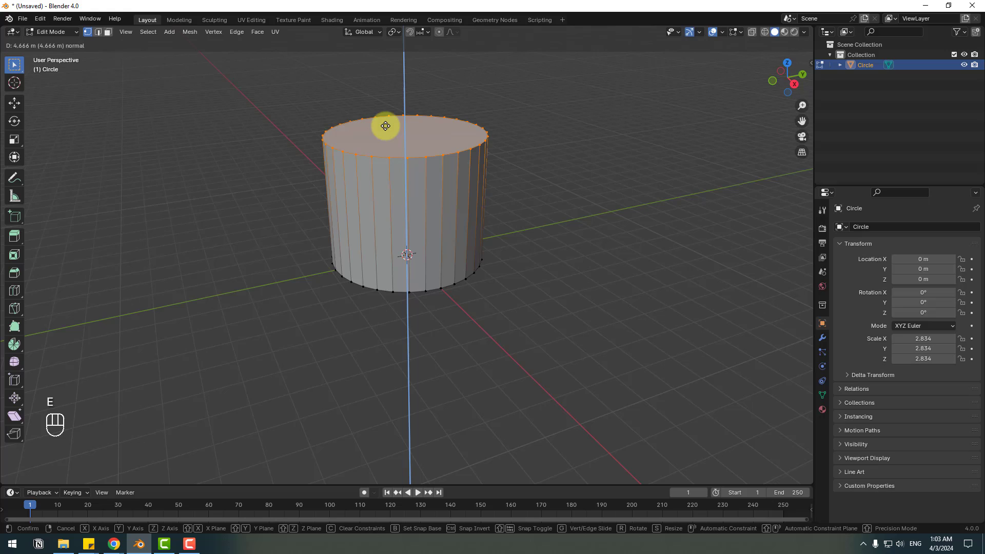
click(353, 225)
key(i)
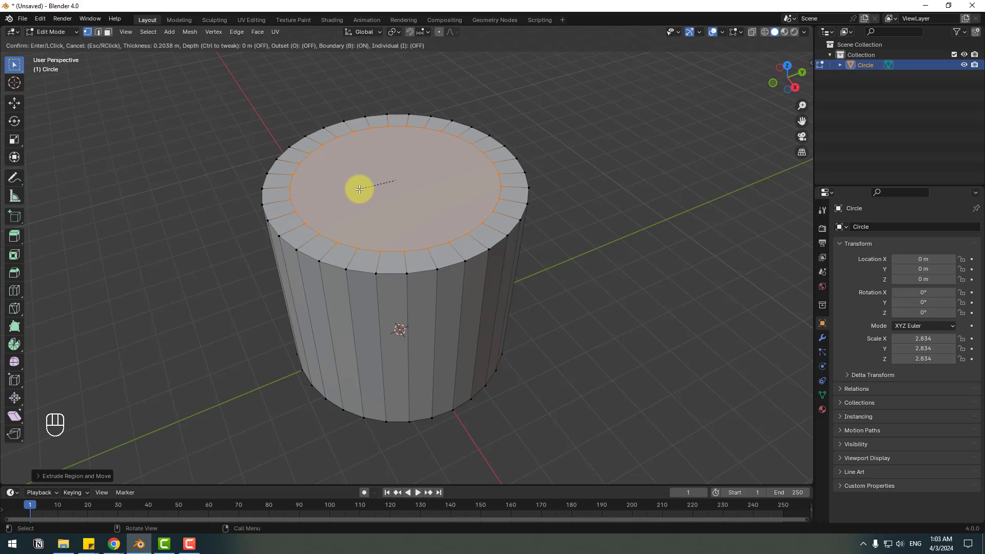
key(KP_1)
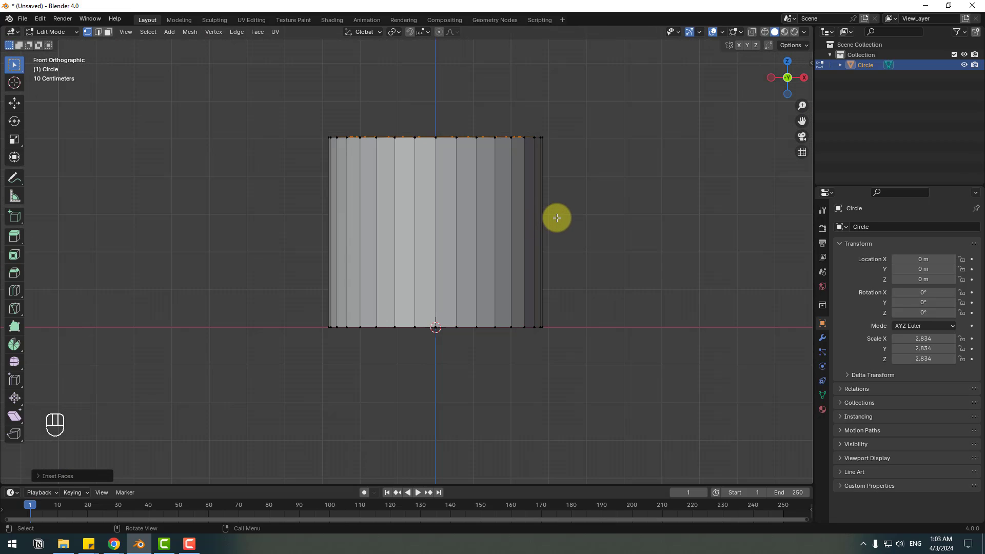
Step: From front view extrude the inner top face down to a floor near the bottom, then show solid shading
drag(753, 38, 769, 34)
middle_click(769, 34)
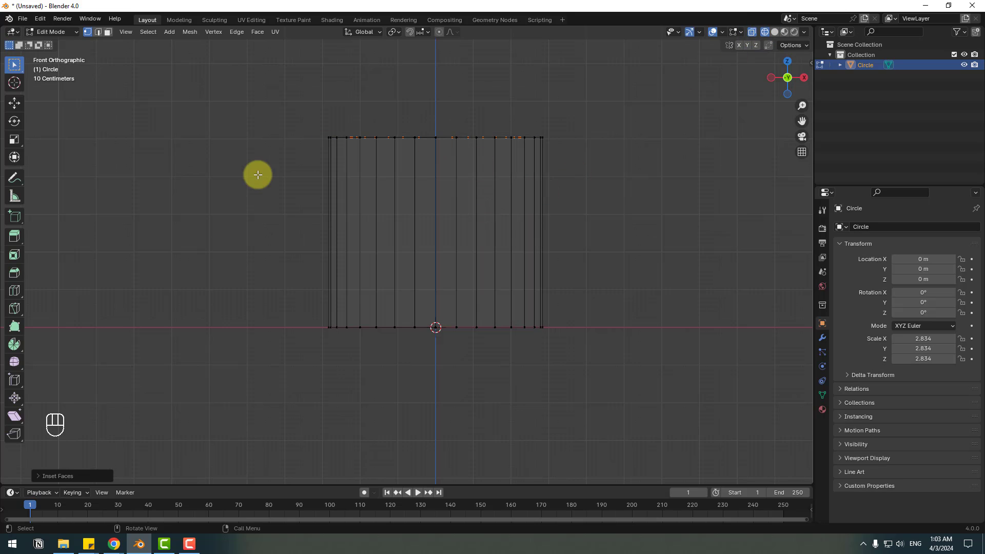
key(e)
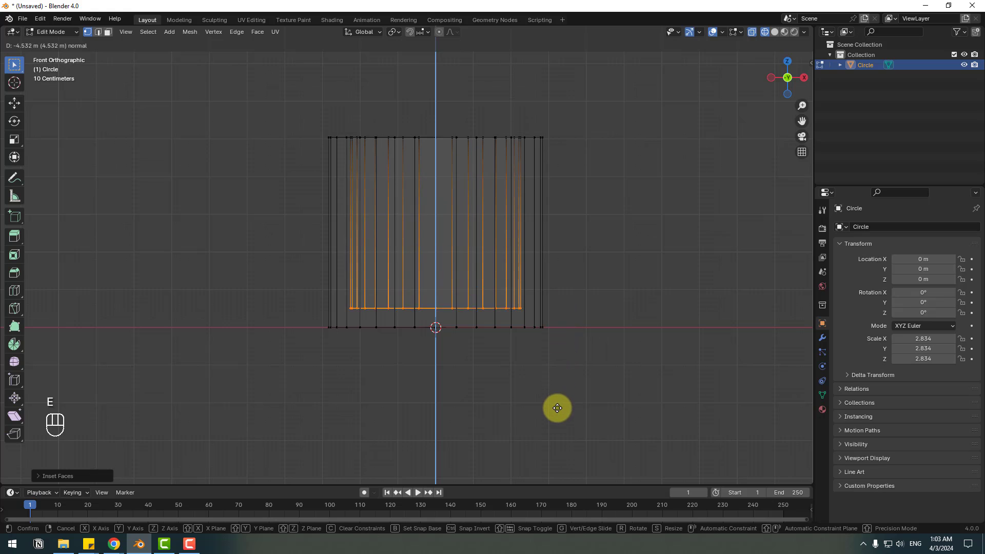
drag(372, 181, 442, 230)
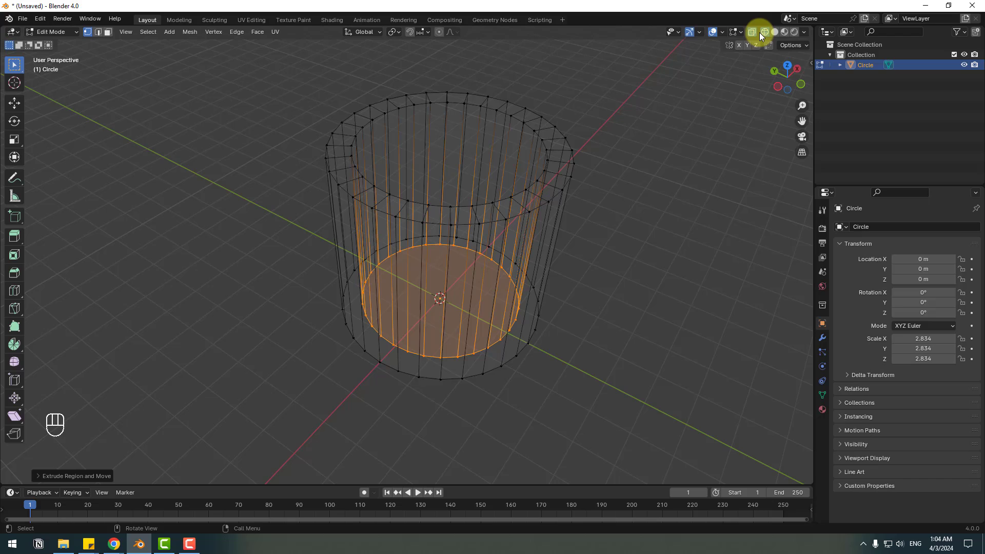
middle_click(760, 32)
drag(768, 34, 779, 36)
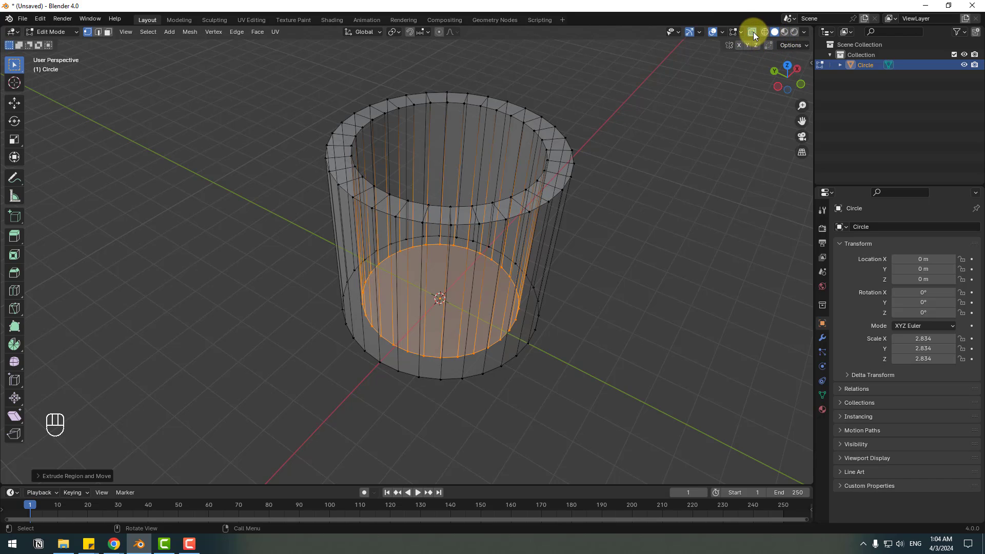
drag(754, 35, 90, 41)
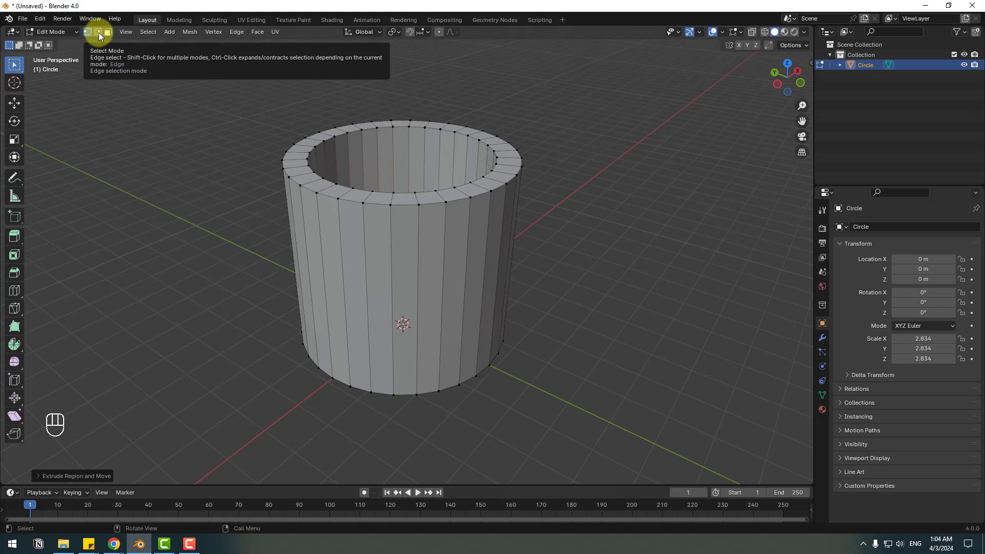
Step: In edge select, loop-cut supporting edges near the mug's outer top and bottom
drag(100, 35, 455, 219)
key(ctrl+r)
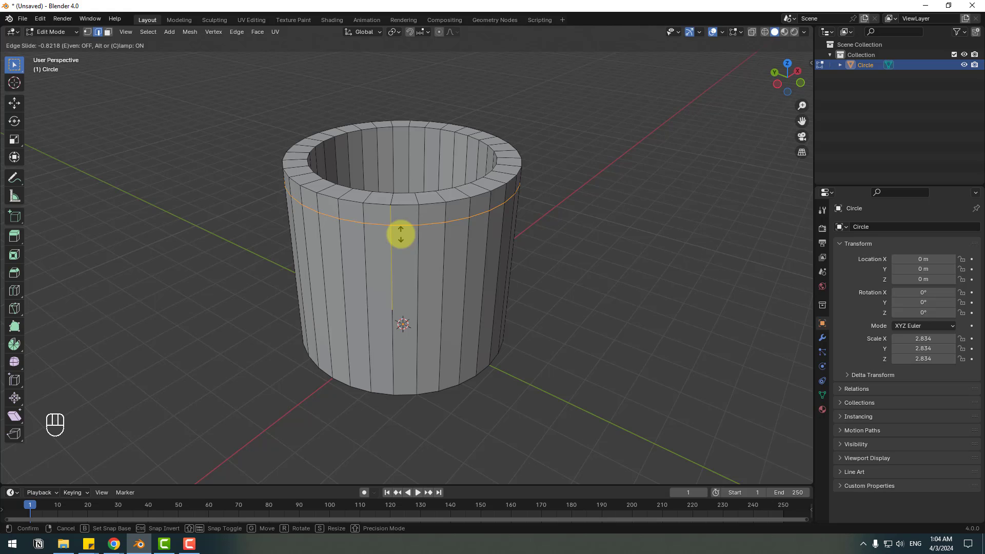
key(Return)
drag(391, 353, 391, 343)
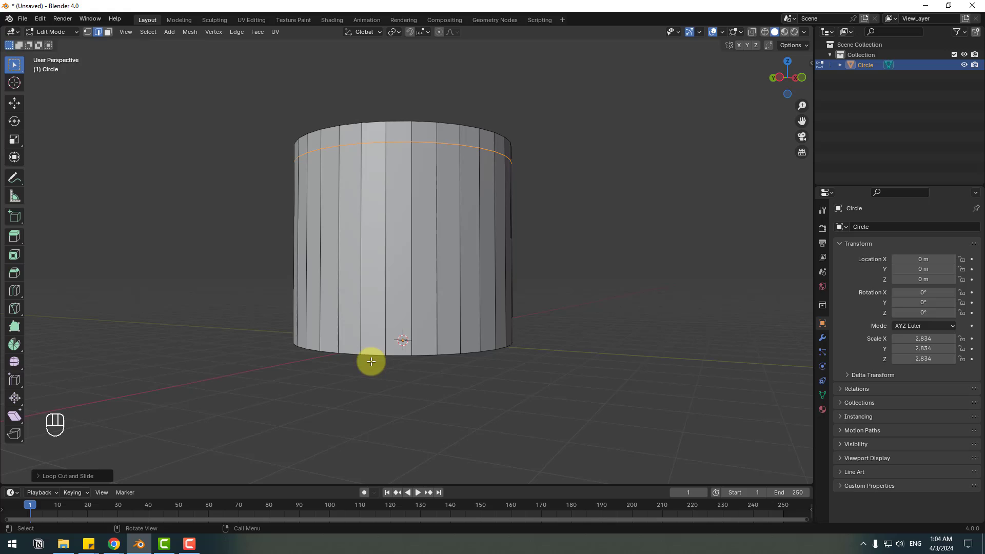
middle_click(383, 354)
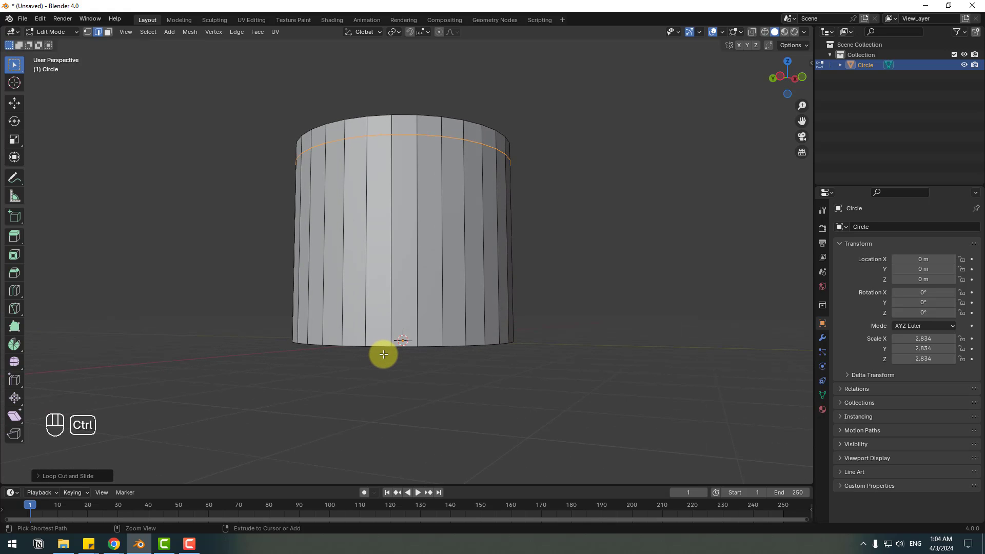
key(ctrl+r)
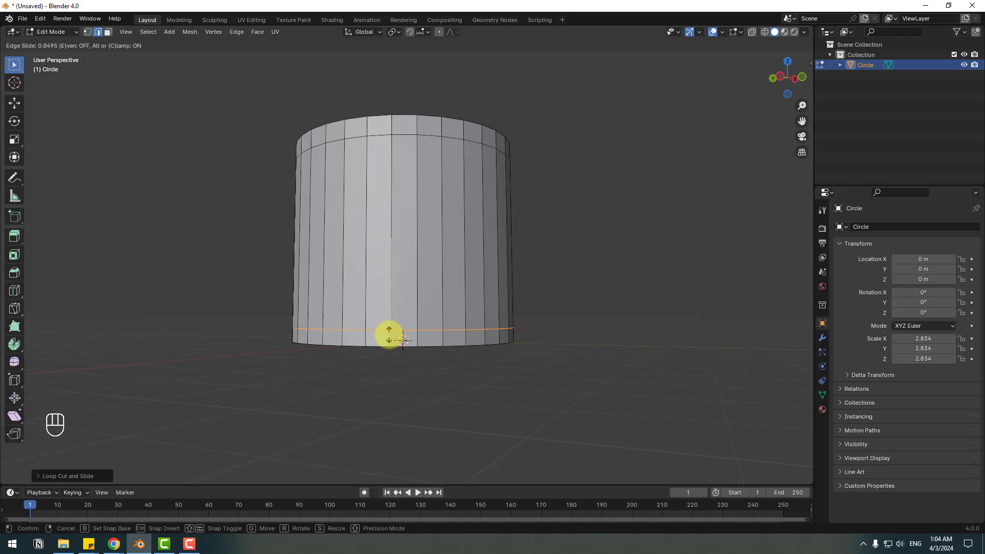
key(Return)
Step: Add two edge loops around the rim of the mug
drag(315, 246, 316, 287)
middle_click(285, 275)
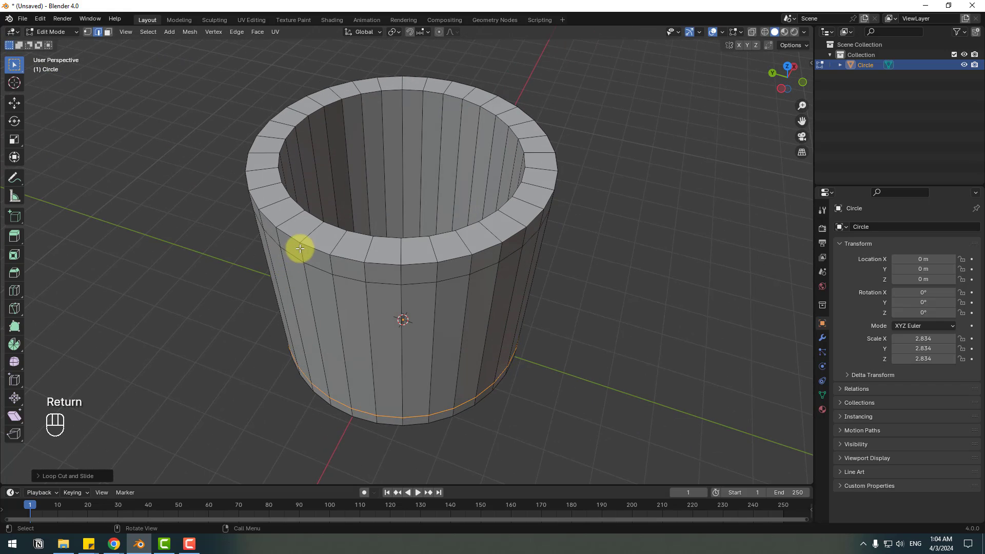
key(ctrl+r)
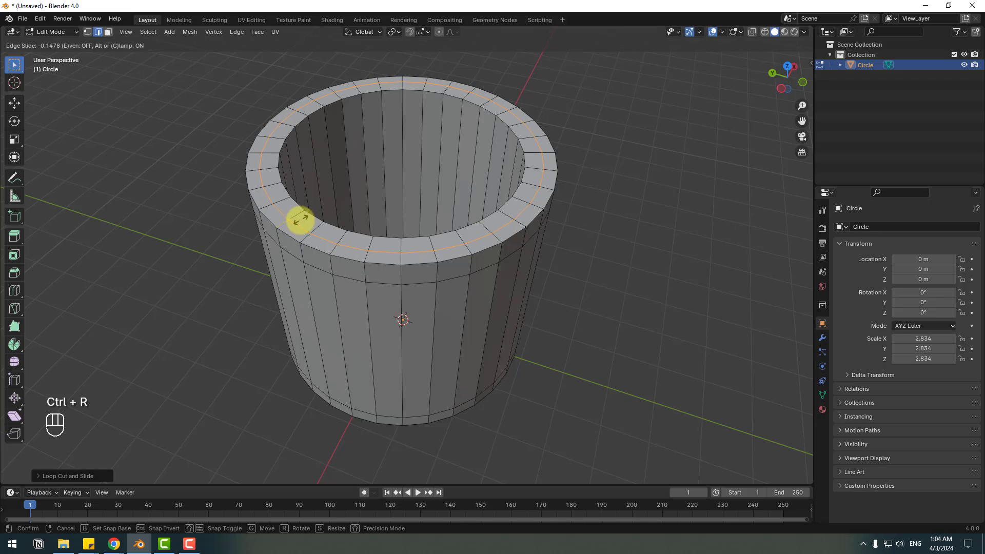
key(Return)
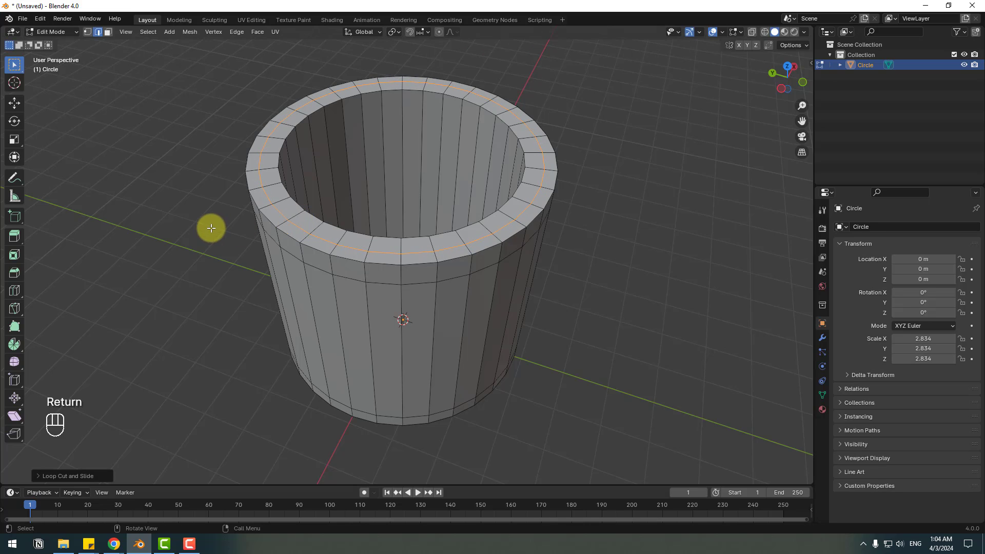
key(ctrl+r)
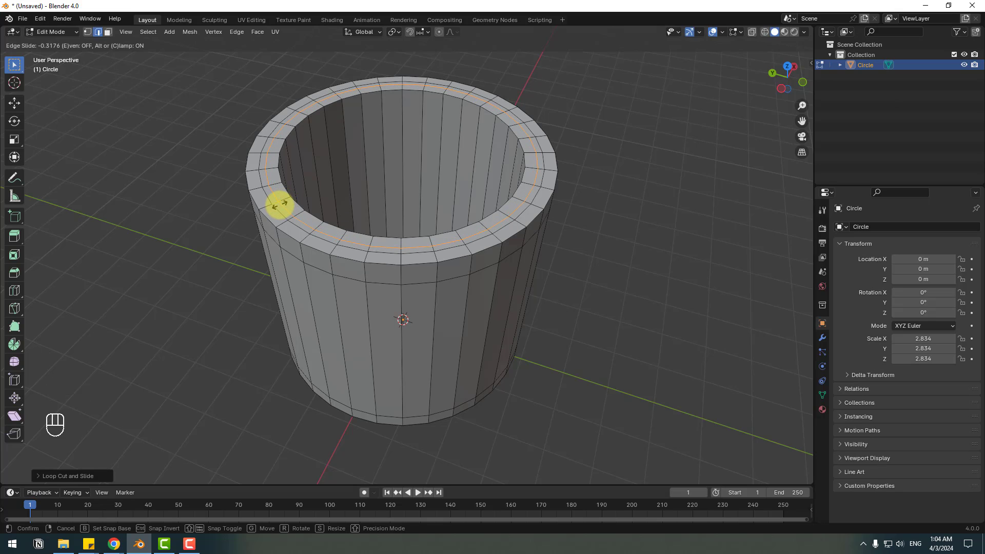
click(282, 202)
key(Return)
Step: Add edge loops near the top of the inner wall and just above the inner floor
drag(326, 209, 334, 158)
key(ctrl+r)
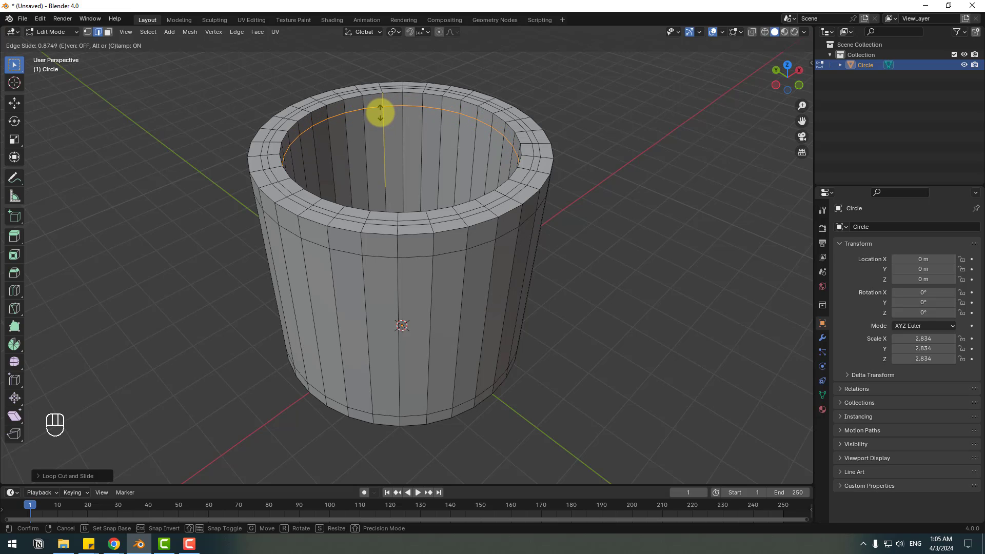
key(Return)
click(338, 230)
drag(338, 238, 342, 241)
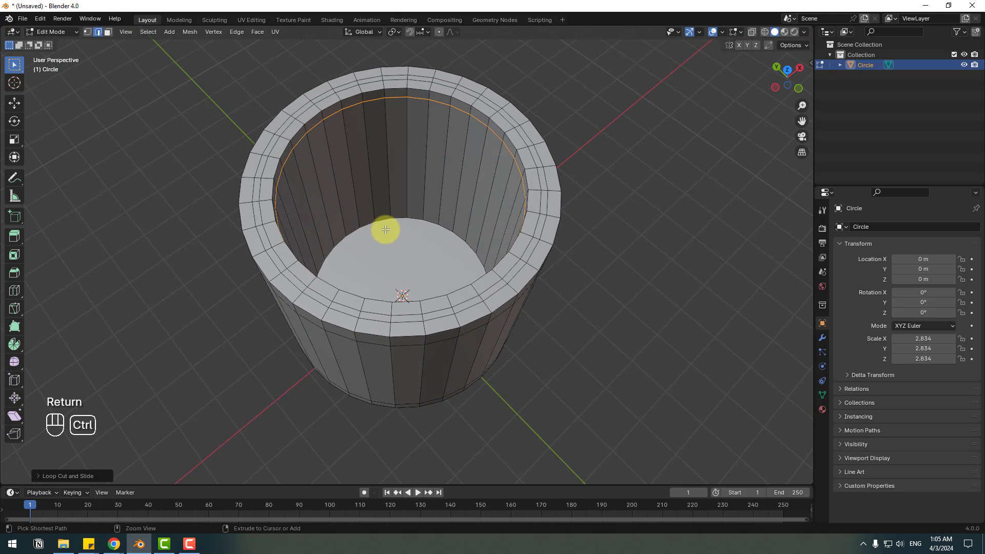
key(ctrl+r)
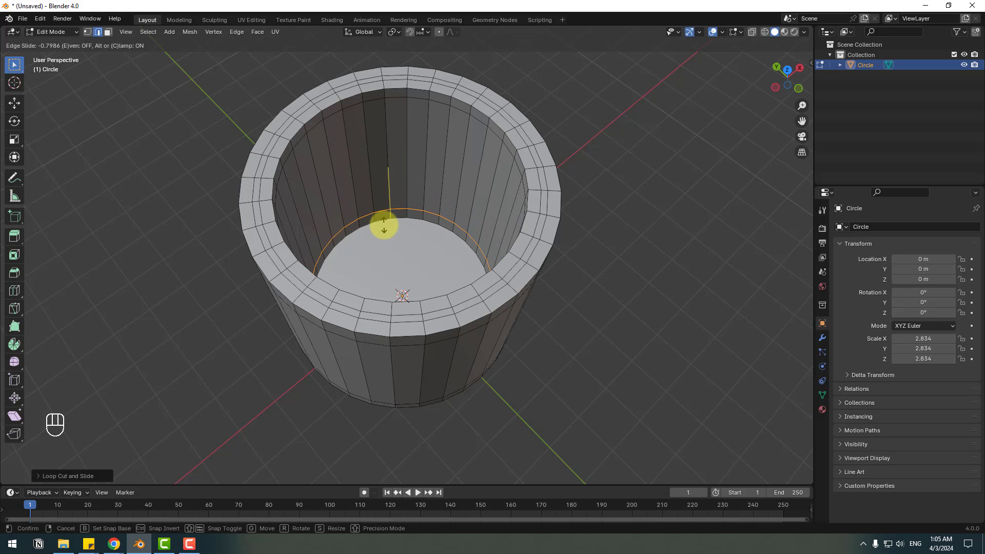
key(Return)
drag(285, 257, 303, 277)
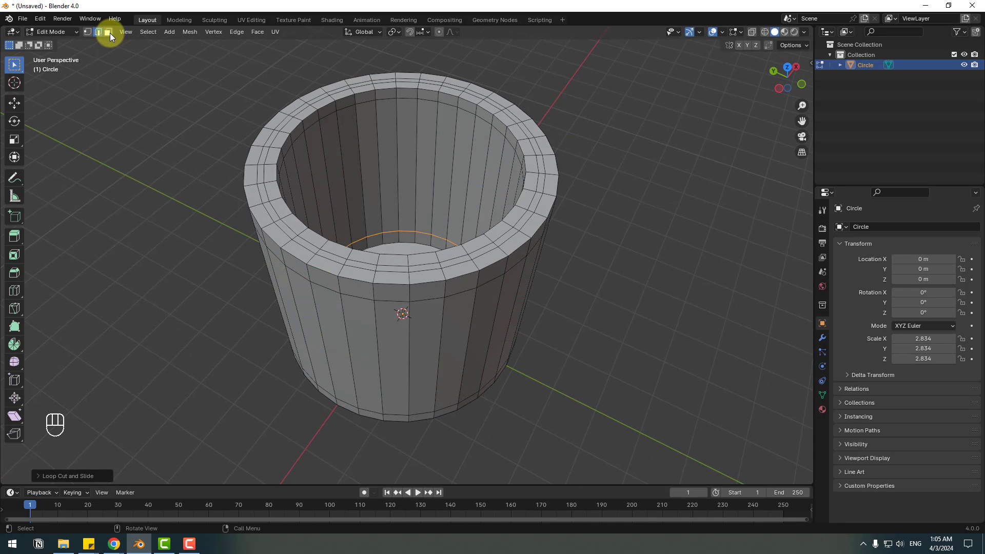
Step: Orbit to the cup's face and inset it twice to form concentric rings
drag(114, 34, 345, 341)
middle_click(373, 238)
drag(342, 396, 388, 251)
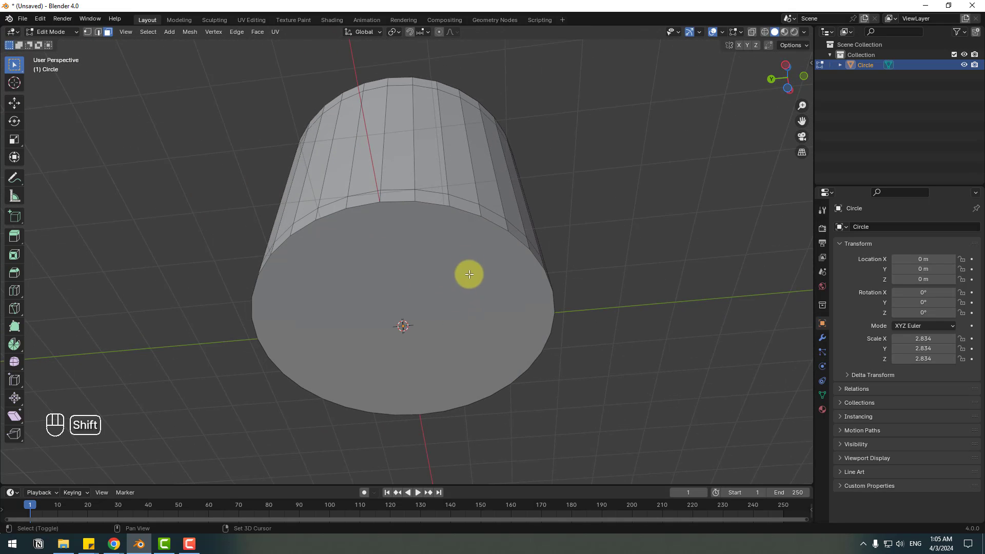
middle_click(347, 285)
drag(351, 228, 360, 196)
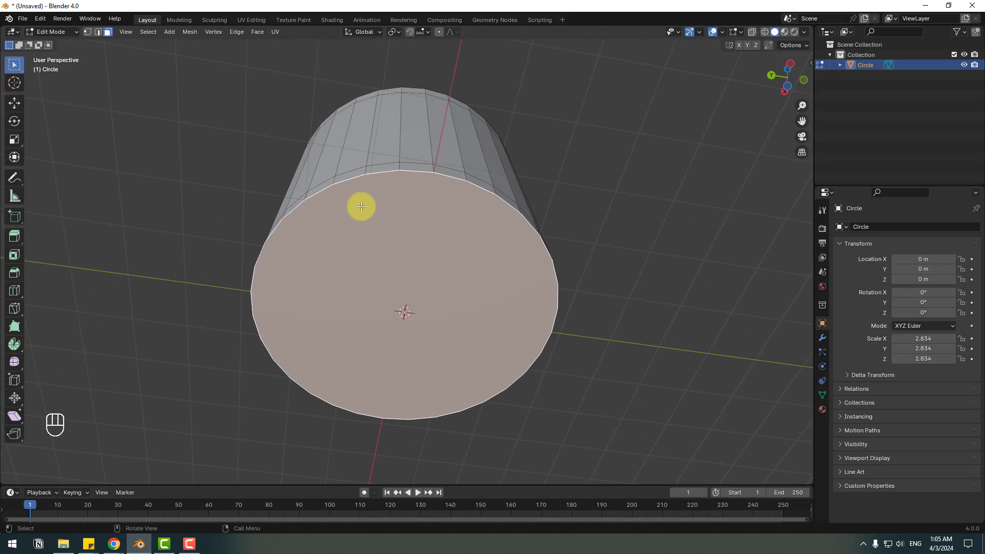
key(i)
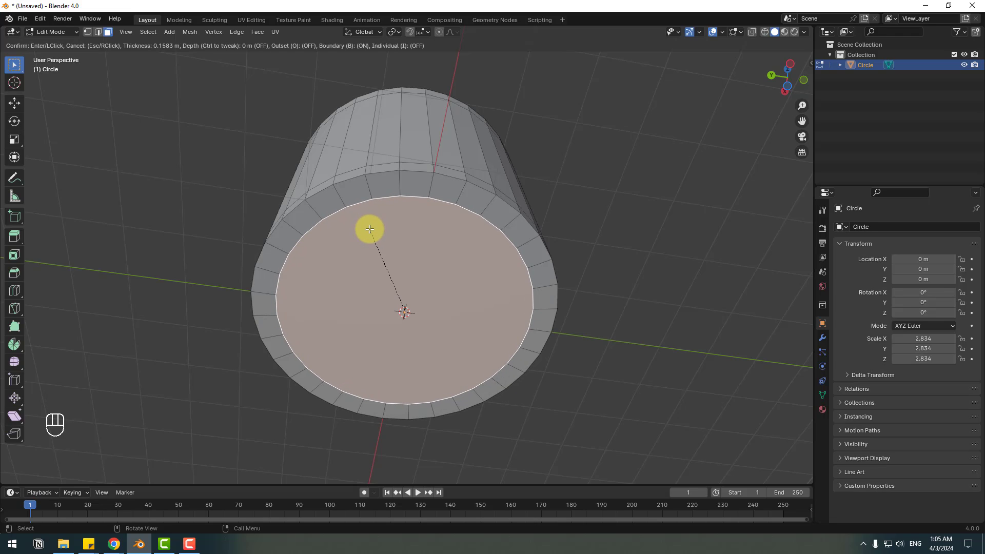
key(Return)
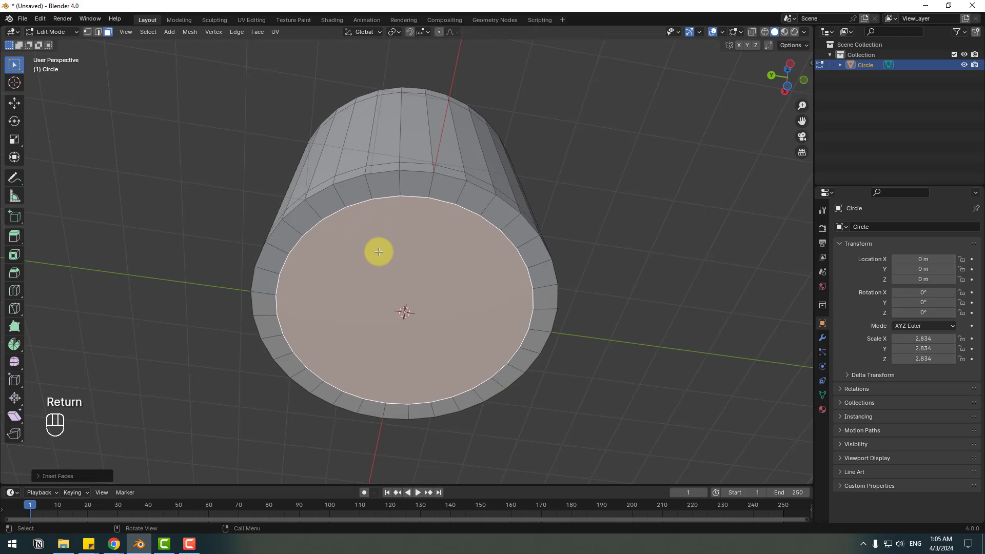
key(i)
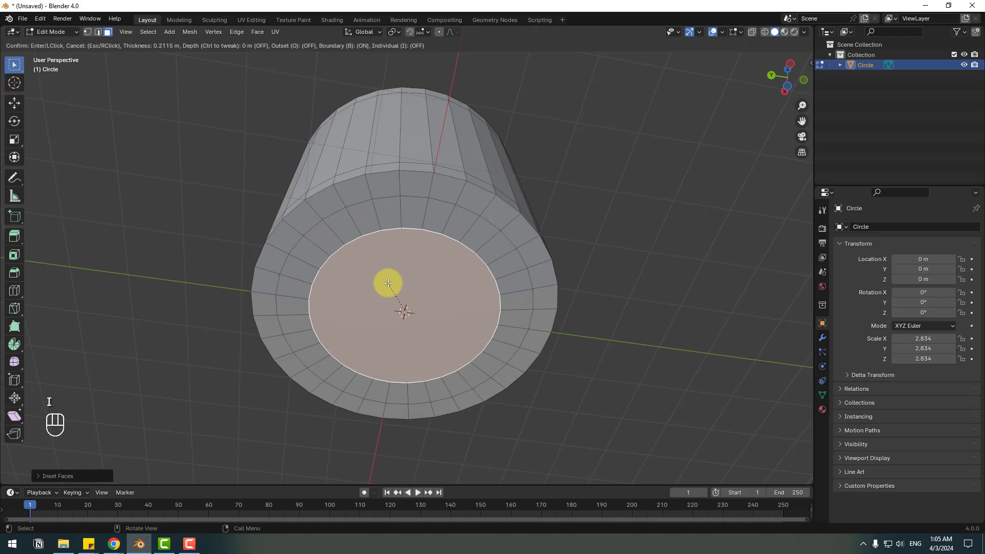
key(Return)
Step: Inset the central face twice more and confirm sinking it into the cylinder
key(i)
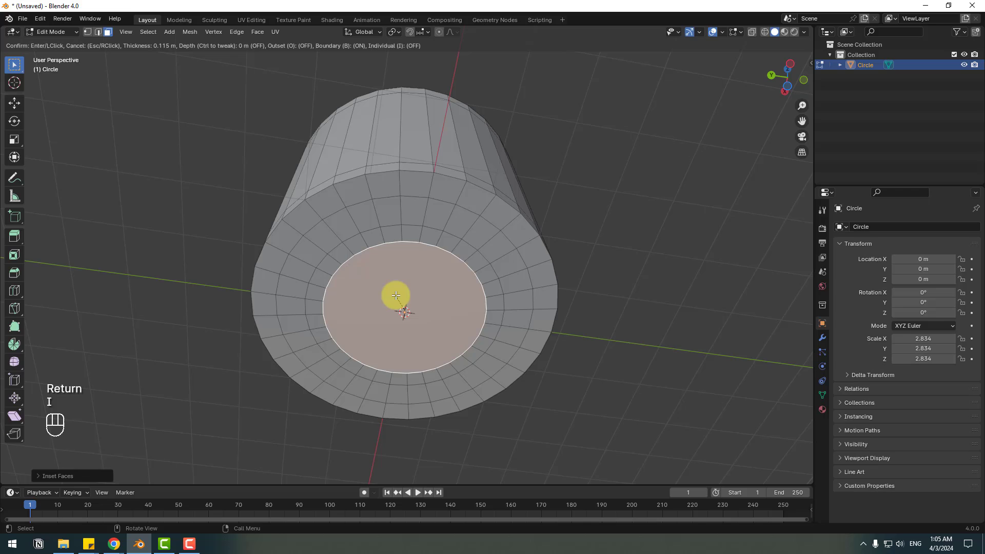
key(Return)
key(i)
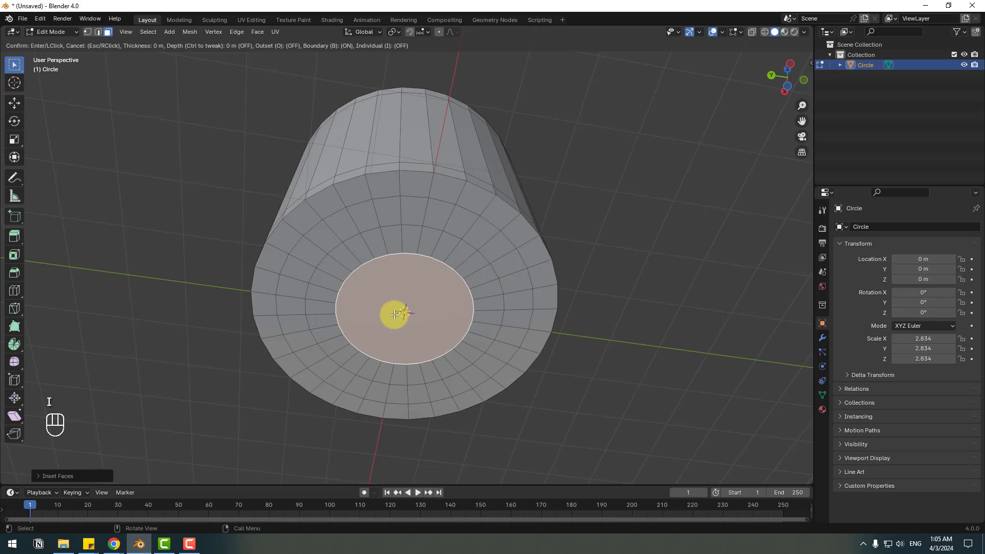
key(Return)
key(Return)
click(39, 480)
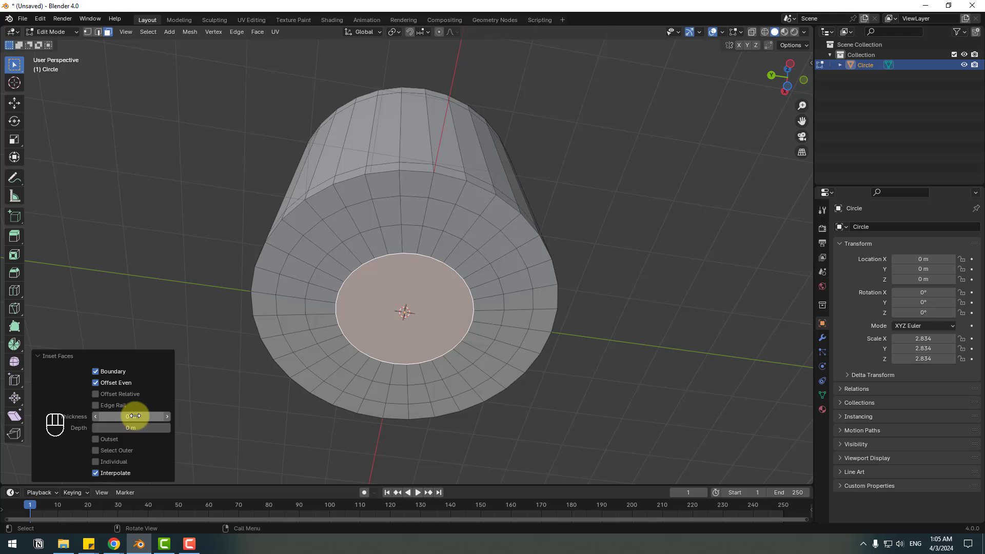
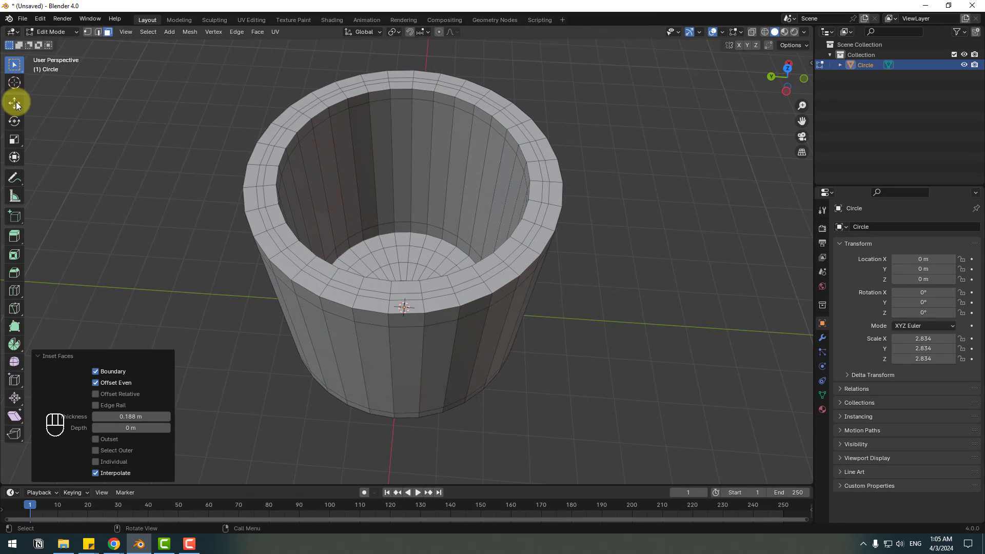
Step: Add a Subdivision Surface modifier to the cup at level 2 and inspect the smoothed result
middle_click(17, 105)
drag(49, 34, 58, 46)
drag(349, 359, 442, 333)
click(821, 342)
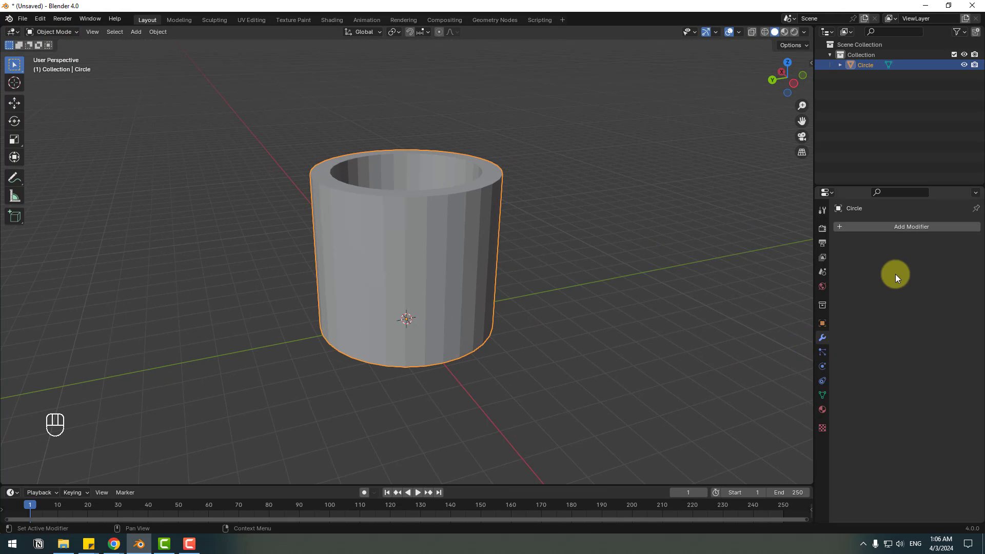
drag(901, 233, 786, 406)
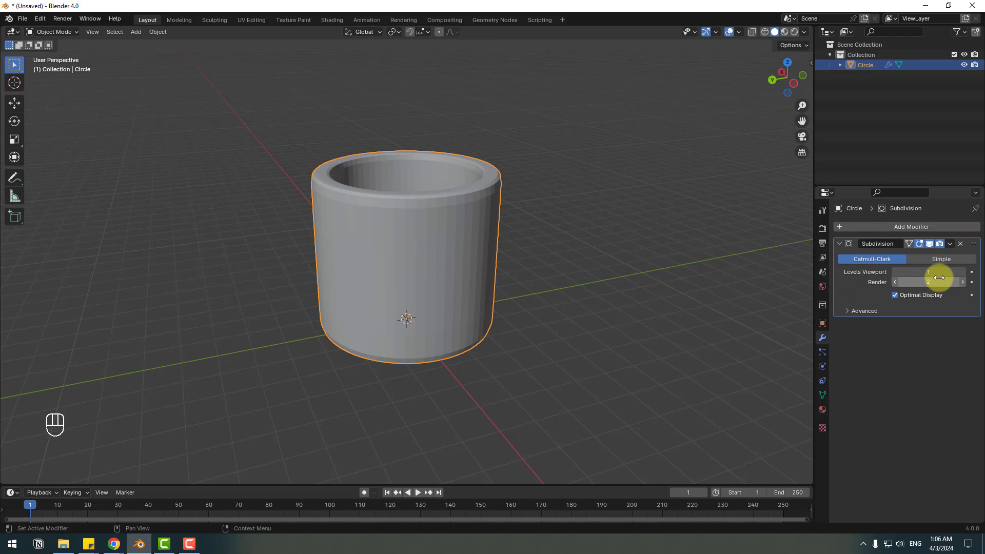
click(967, 273)
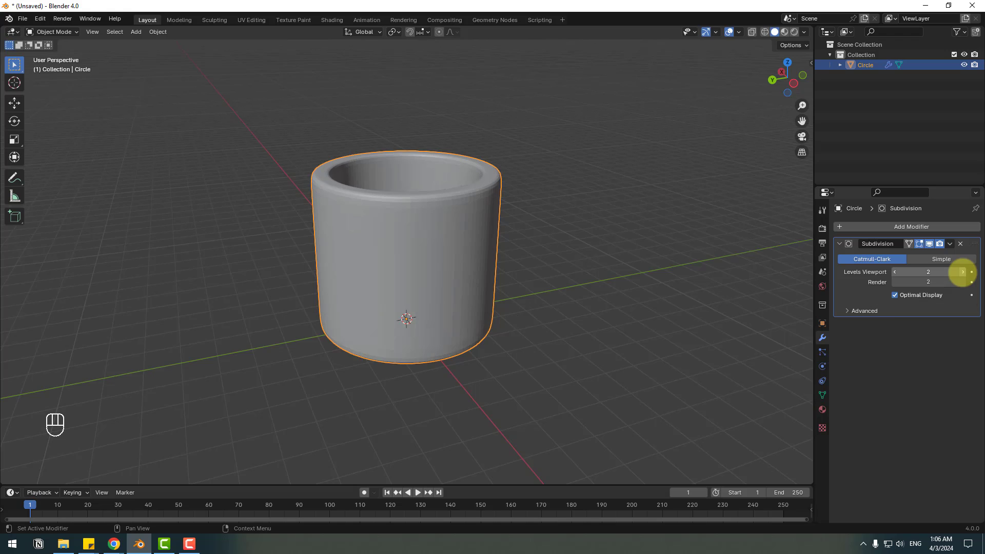
drag(362, 295, 423, 231)
drag(416, 219, 383, 219)
drag(379, 283, 398, 319)
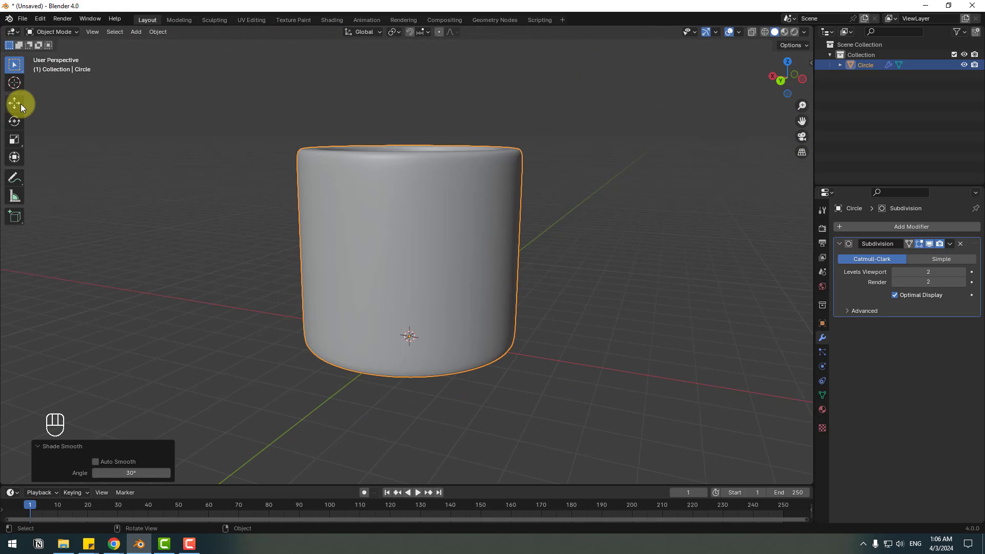
Step: Add a torus mesh and move it out from inside the mug to sit beside it
drag(136, 34, 236, 118)
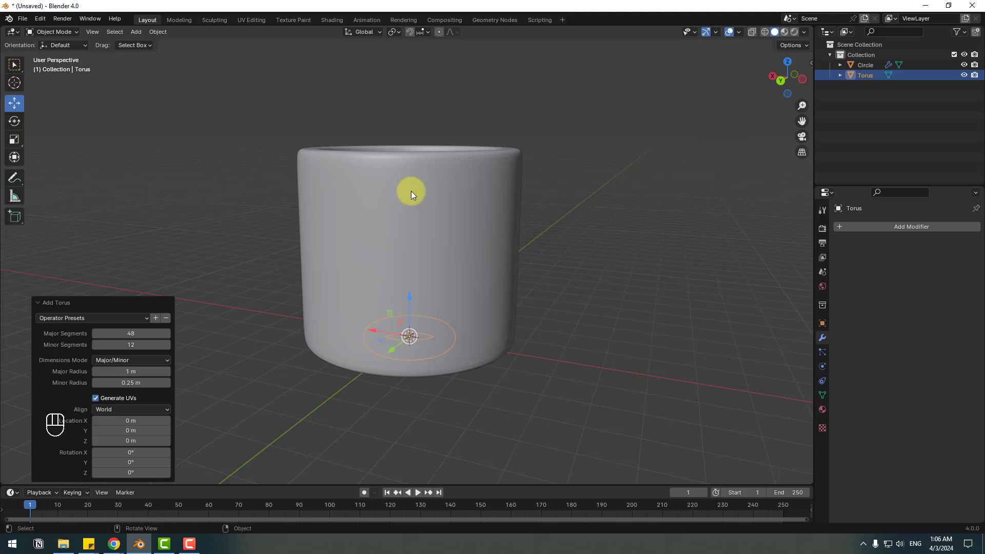
drag(304, 272, 286, 323)
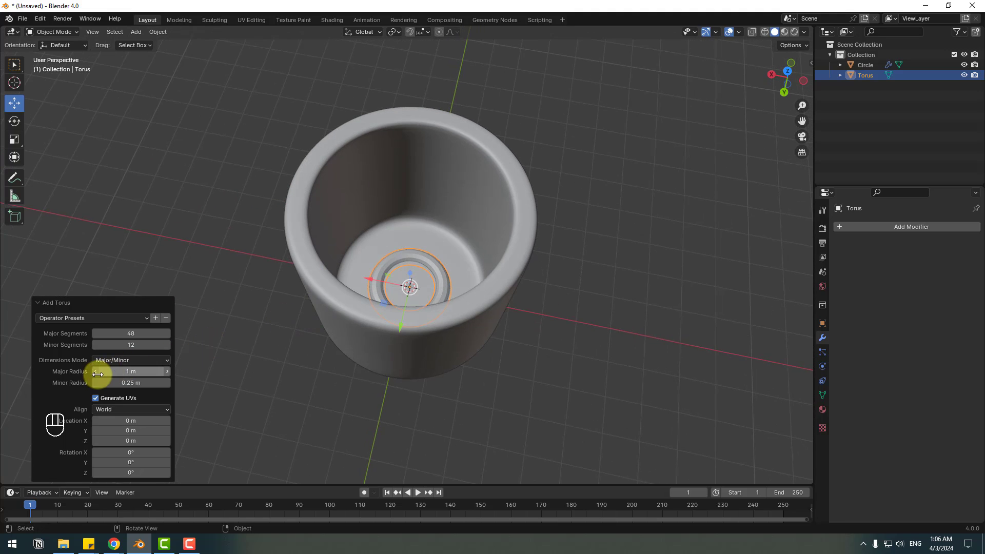
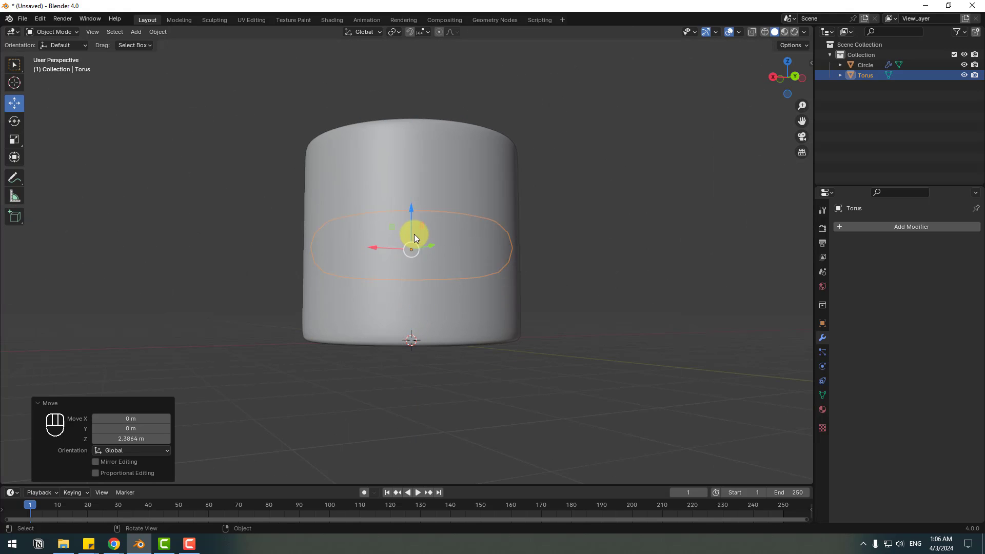
drag(413, 333, 435, 304)
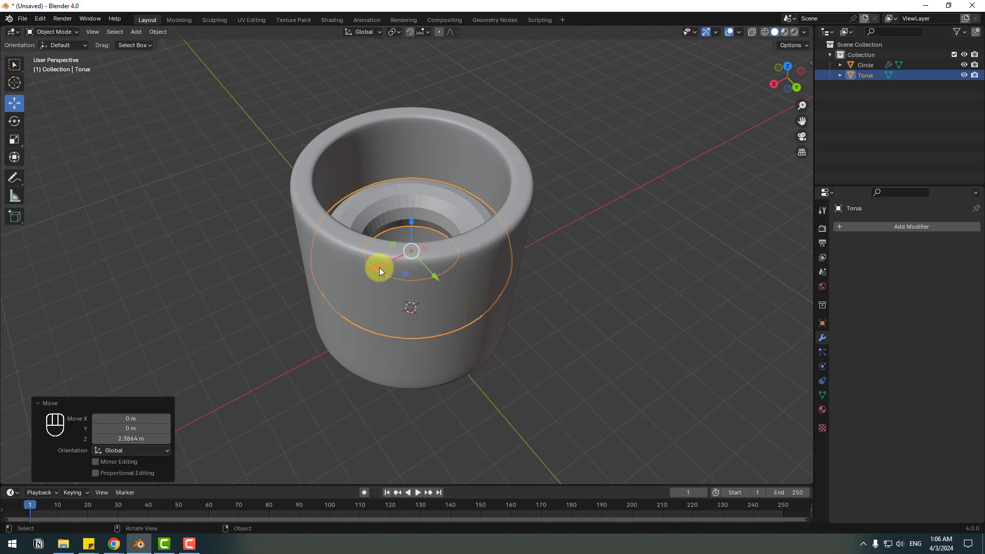
click(494, 270)
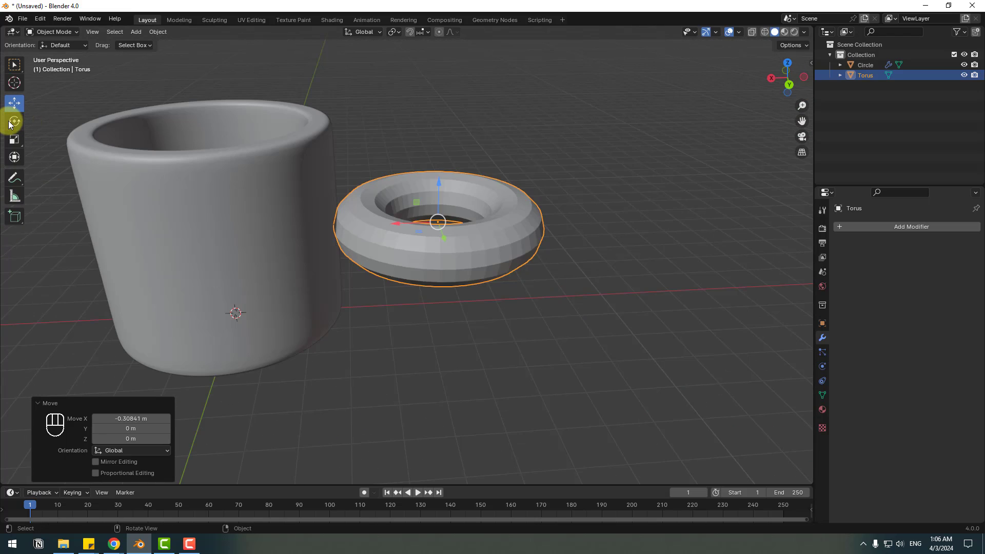
Step: Rotate the torus about 80 degrees to stand upright and view it face-on
click(11, 123)
key(ctrl+z)
click(419, 228)
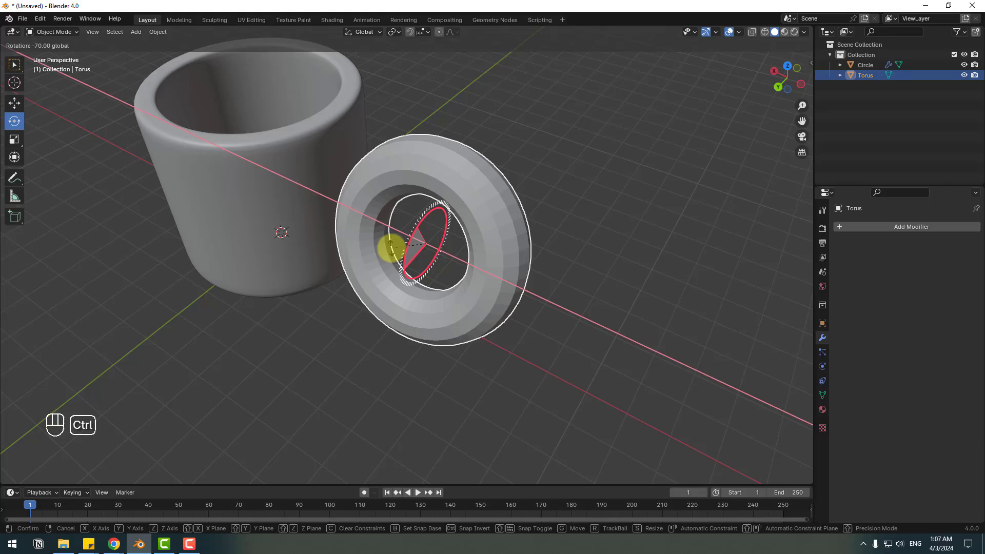
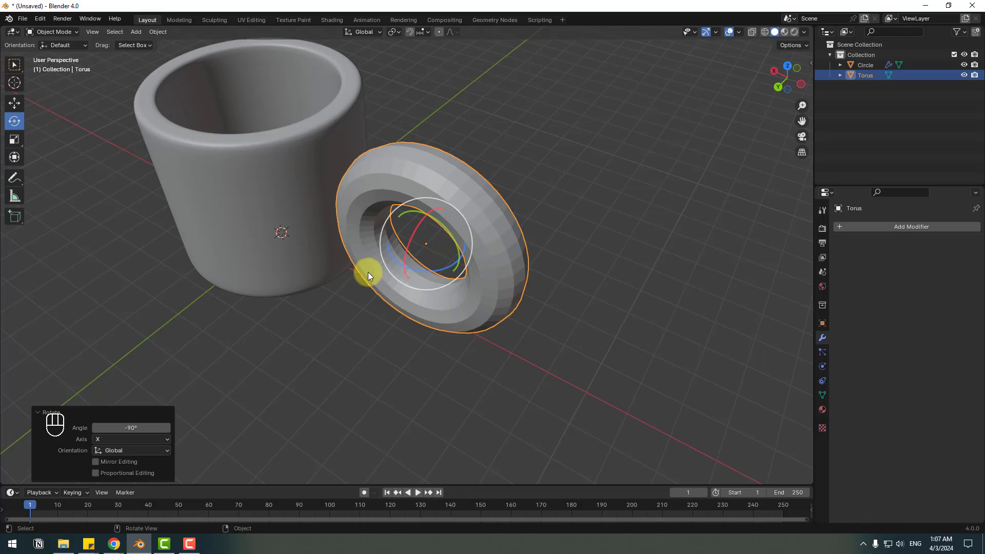
drag(342, 261, 513, 216)
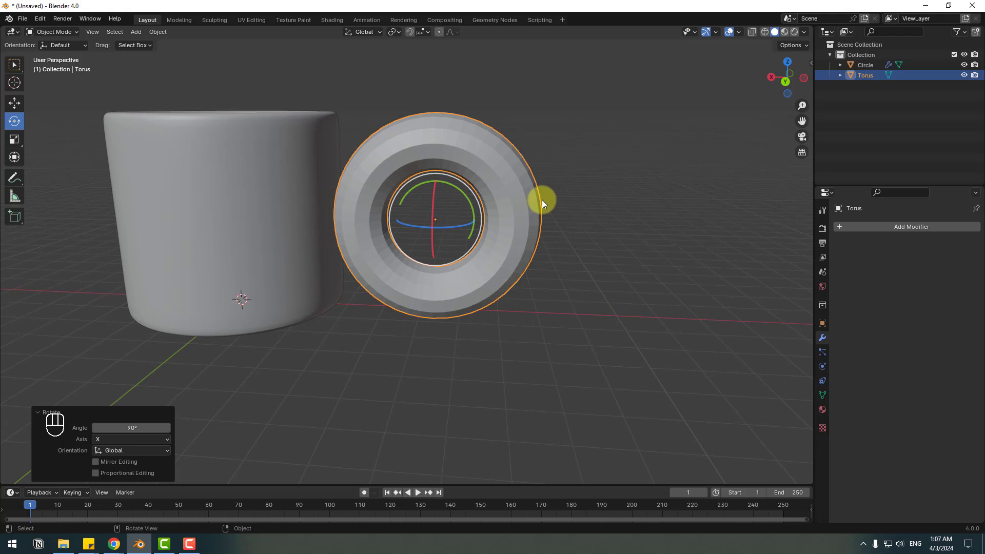
Step: In front wireframe view slide the torus against the mug's left side and scale it to about 0.9
key(KP_1)
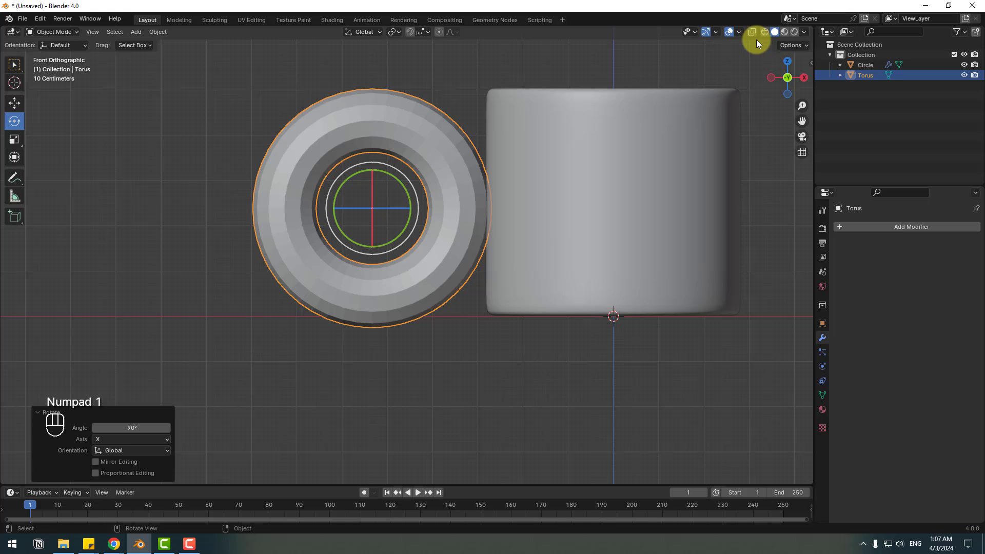
click(765, 33)
click(21, 106)
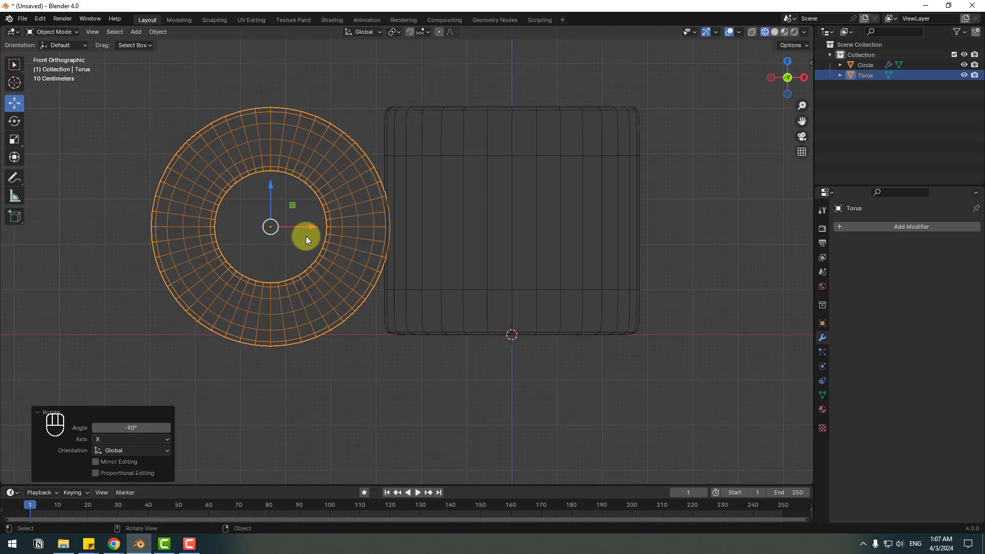
click(306, 227)
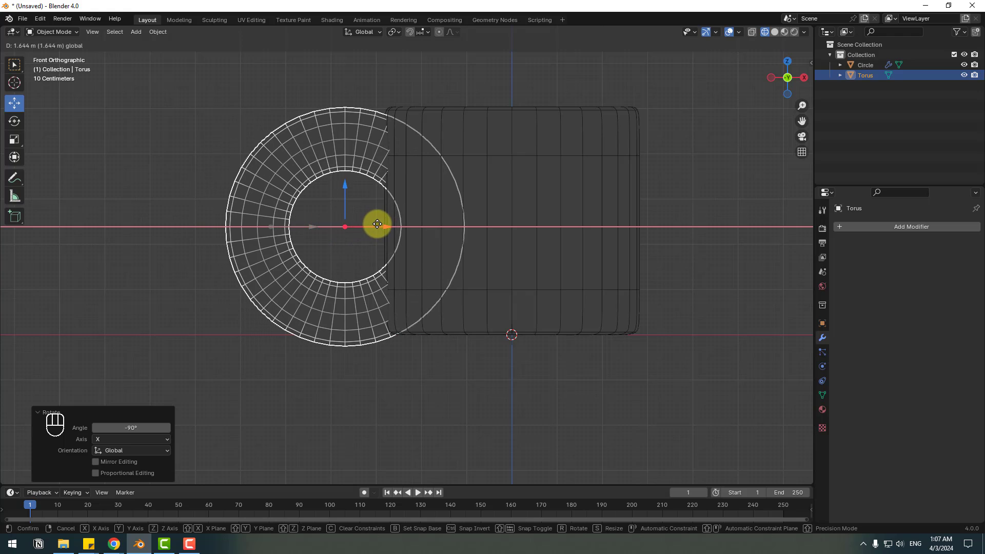
key(s)
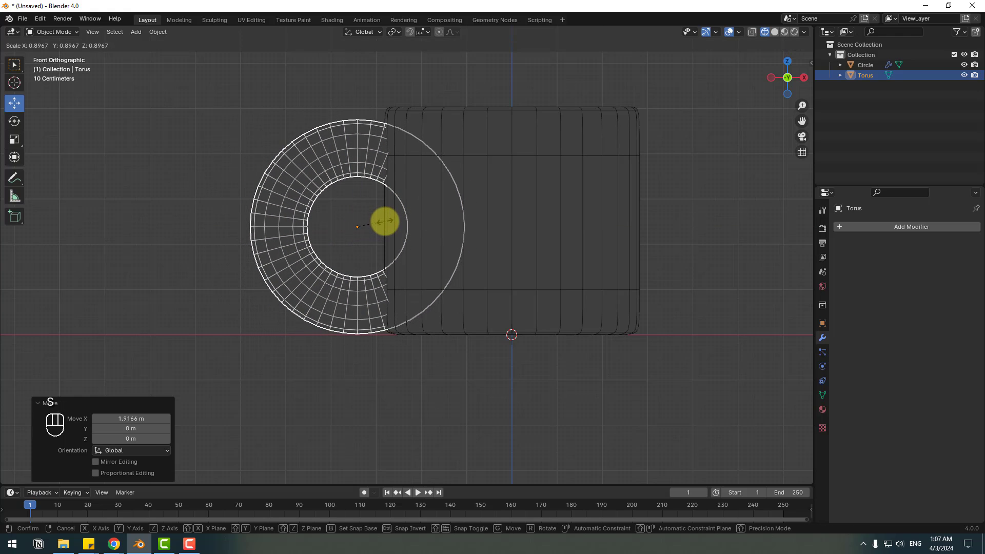
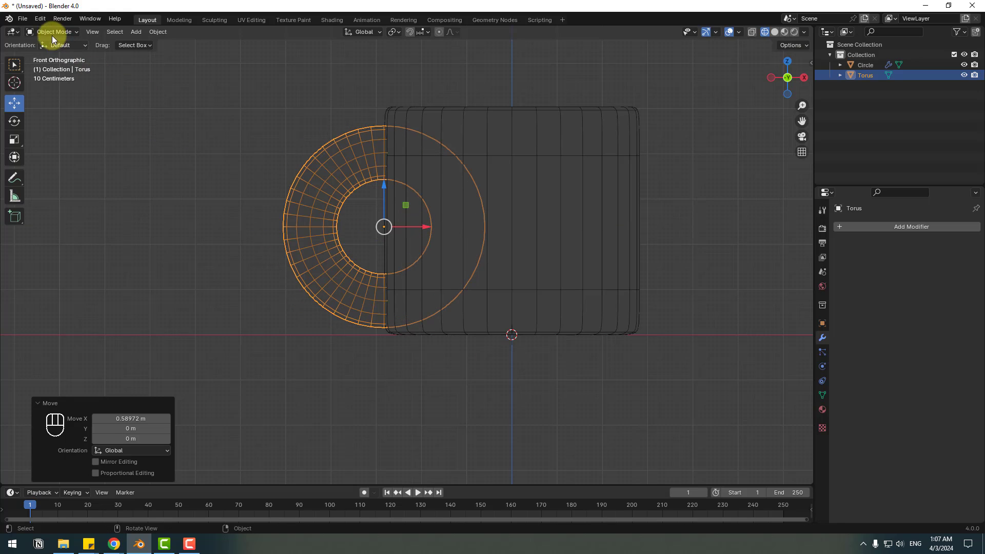
Step: In Edit Mode box-select torus faces overlapping the mug and delete a first batch
drag(51, 32, 61, 54)
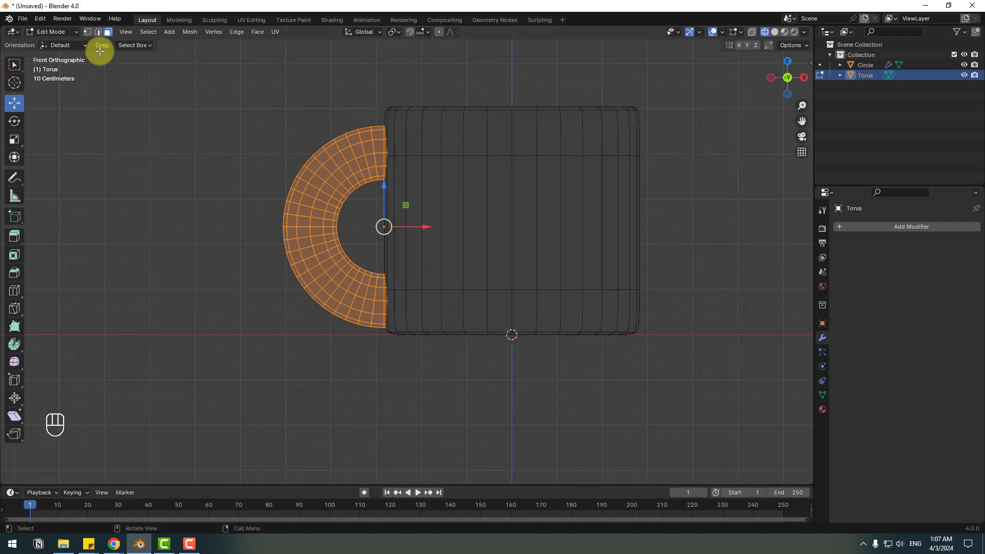
click(109, 35)
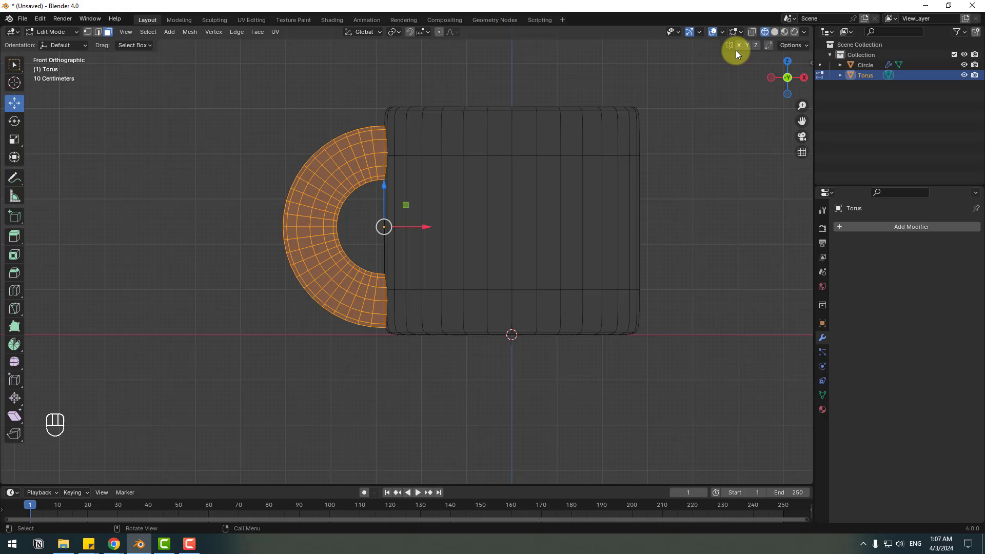
drag(510, 112, 424, 350)
drag(493, 177, 398, 378)
key(Delete)
key(KP_1)
drag(402, 143, 368, 235)
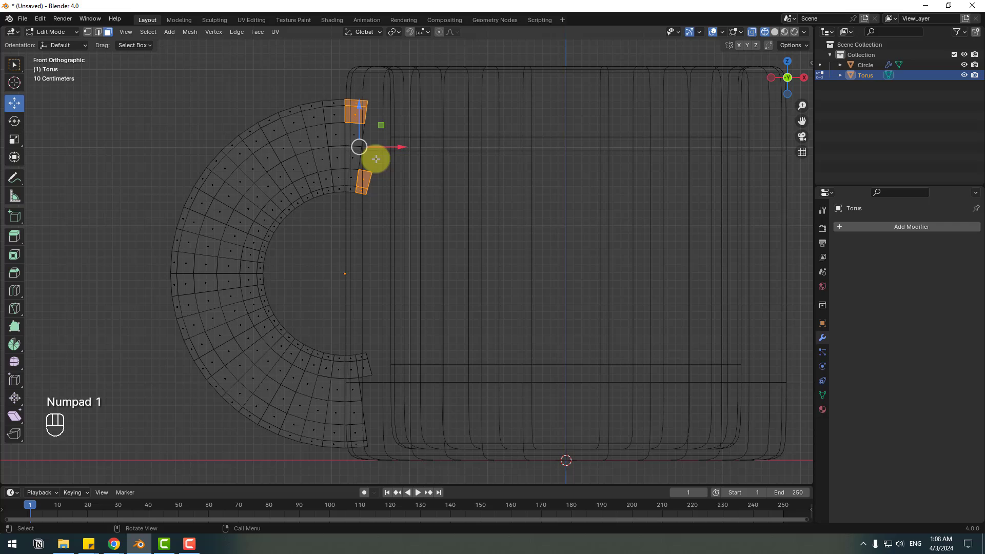
Step: Select and delete the remaining inner faces, leaving a C-shaped handle outside the mug
drag(368, 161, 359, 209)
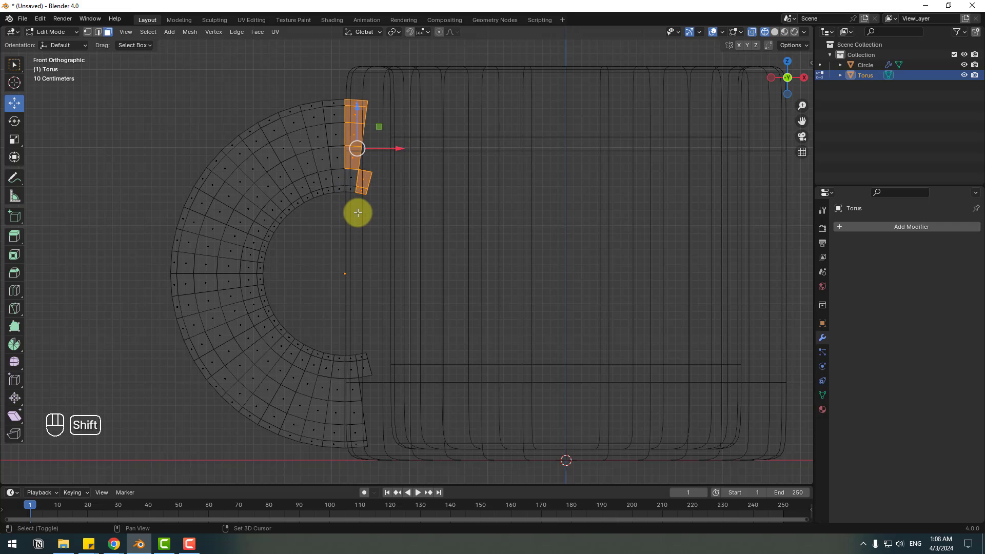
drag(356, 188, 363, 176)
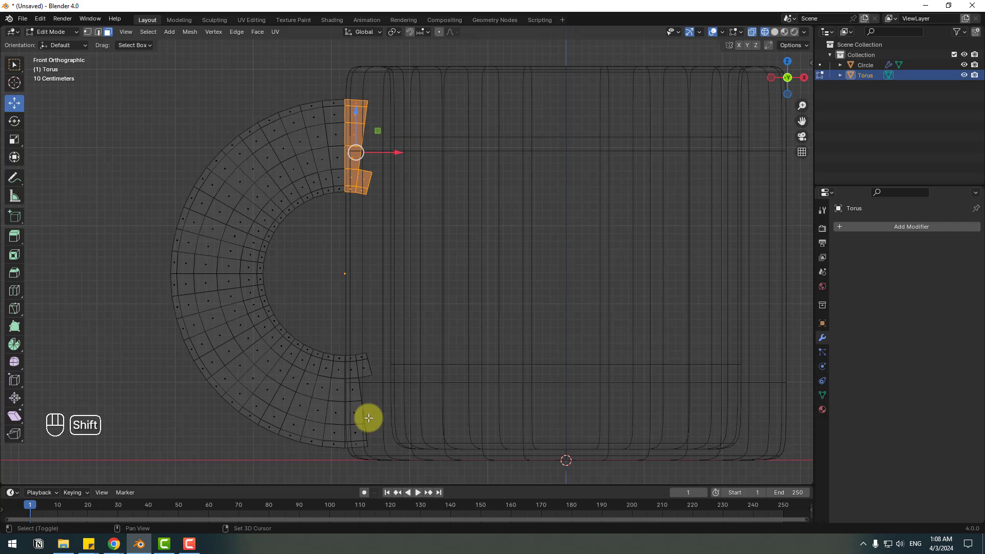
drag(365, 437, 360, 469)
click(351, 420)
drag(353, 368, 366, 397)
key(Delete)
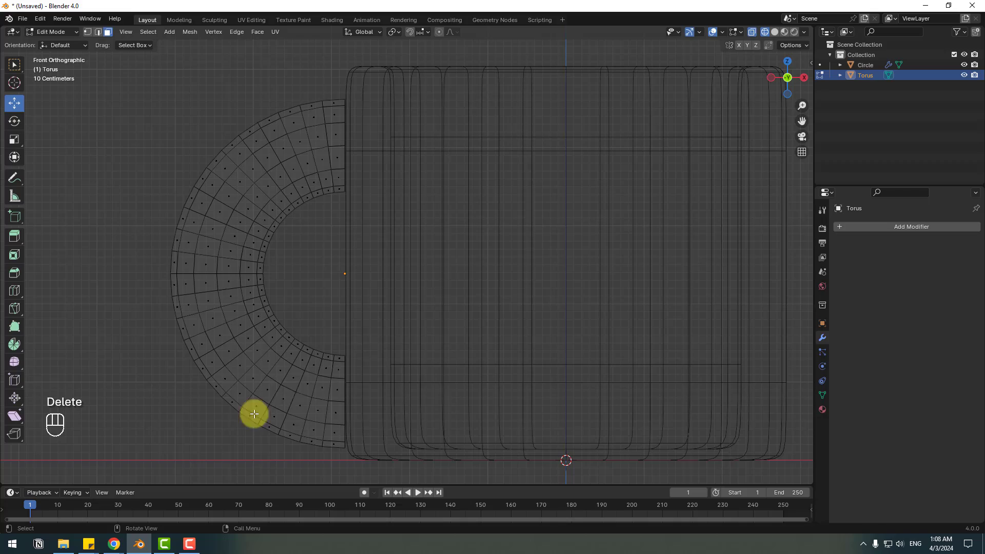
drag(354, 164, 565, 181)
middle_click(775, 35)
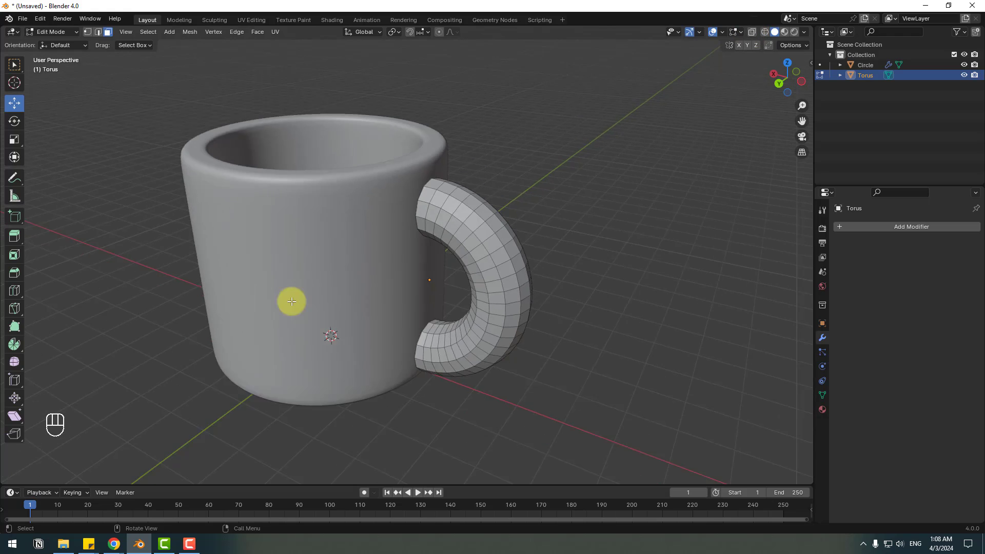
Step: Select the handle, enter Edit Mode and switch to edge select
drag(51, 32, 62, 58)
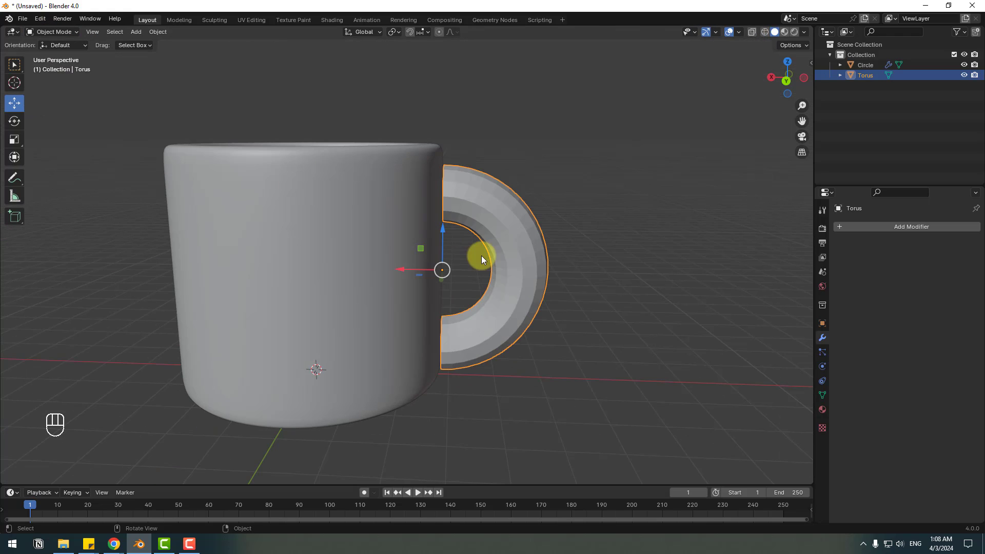
click(411, 269)
click(339, 307)
drag(355, 305, 425, 287)
click(453, 311)
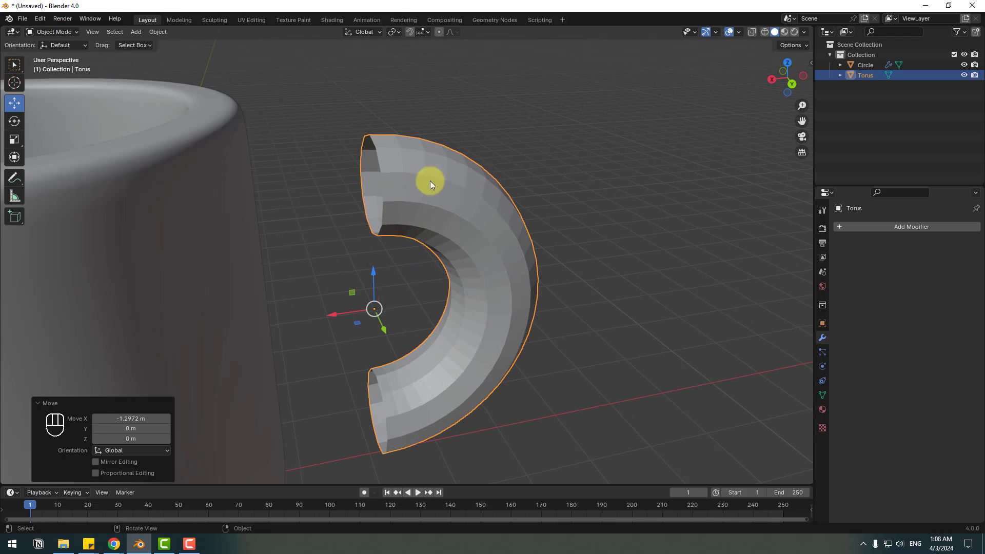
key(Tab)
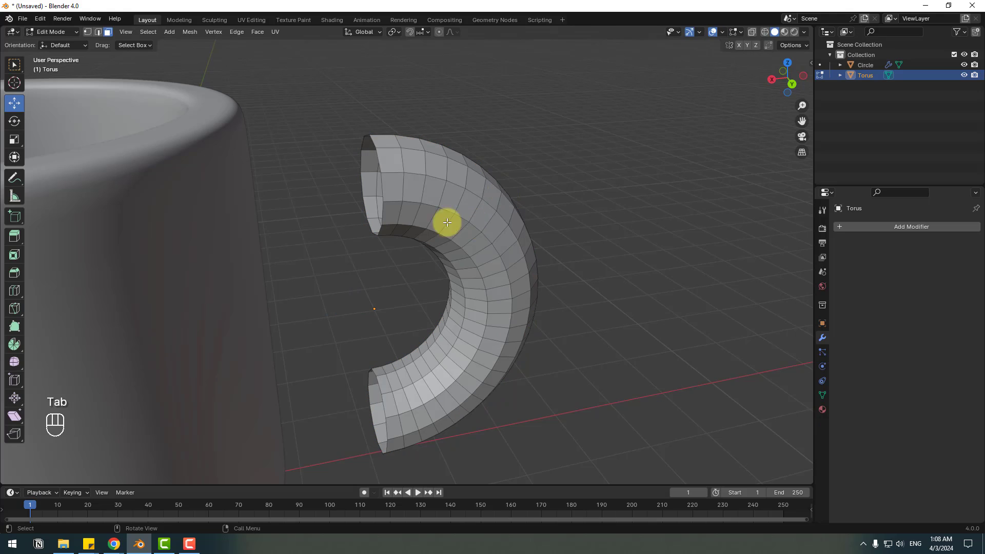
click(350, 217)
click(98, 35)
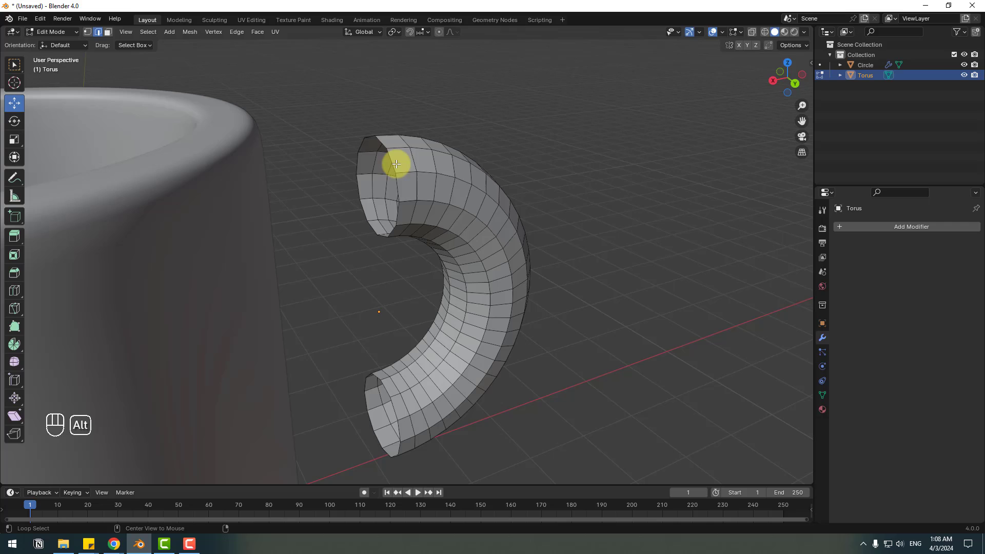
Step: Extrude both open end loops along X so the handle ends sink into the mug's side
click(395, 157)
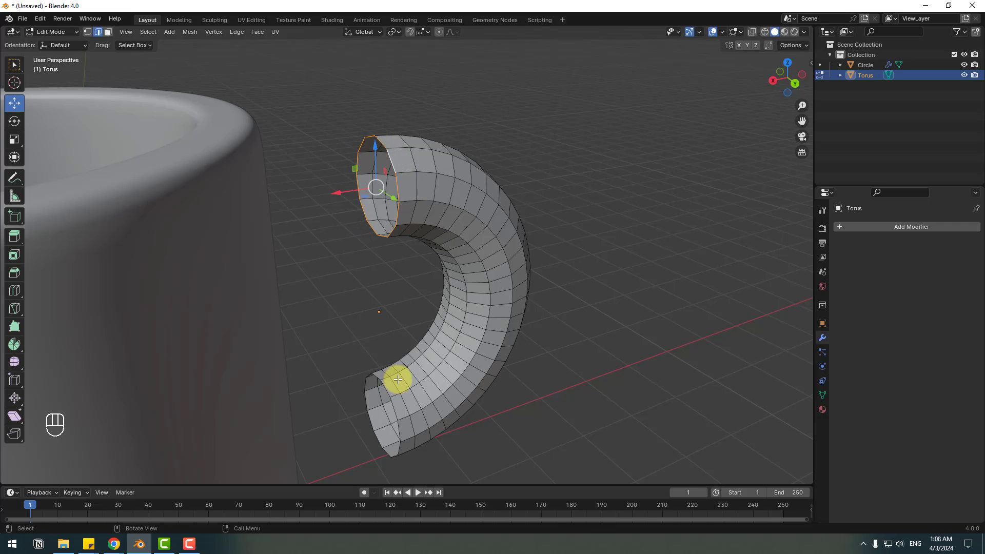
click(389, 389)
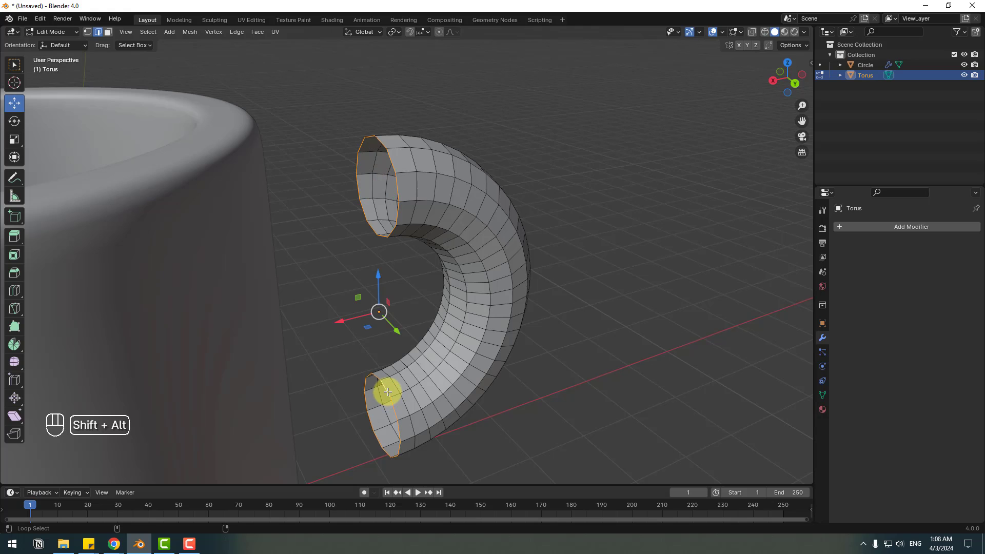
click(332, 329)
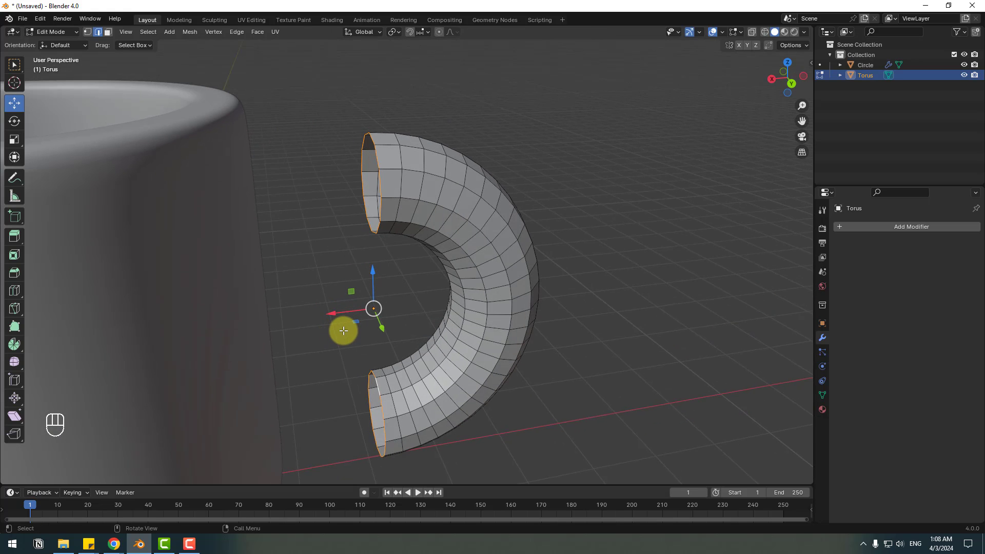
key(e)
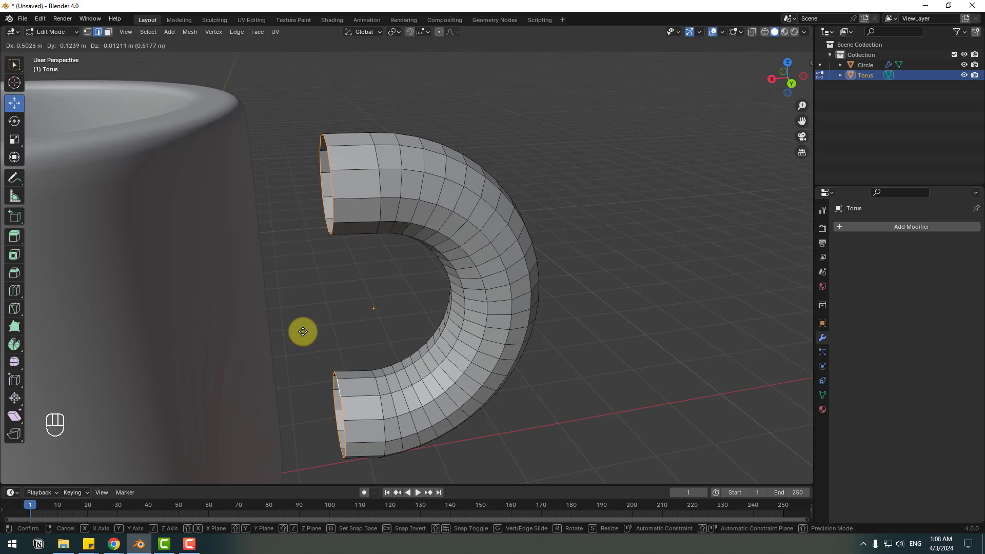
key(x)
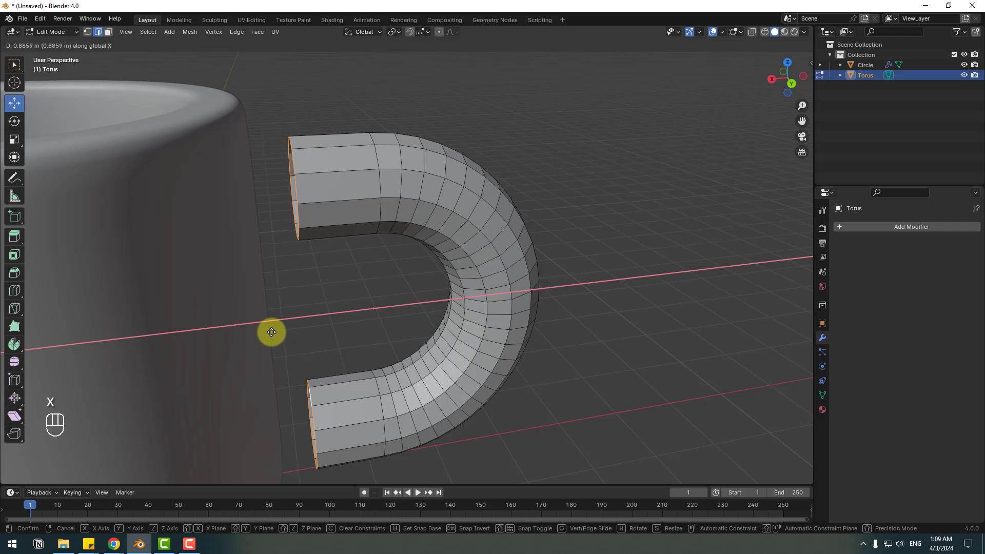
drag(275, 333, 292, 333)
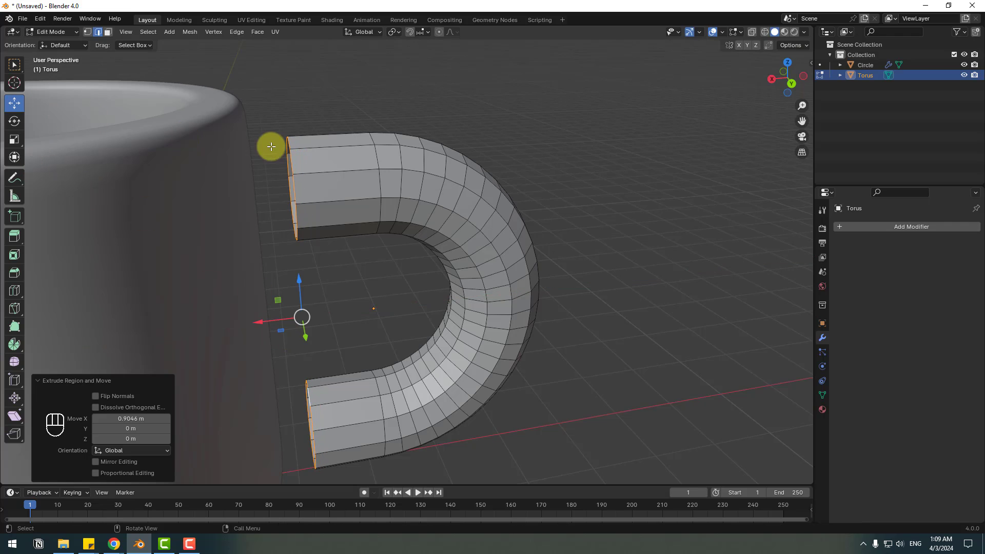
drag(54, 30, 146, 141)
click(345, 307)
drag(328, 300, 218, 308)
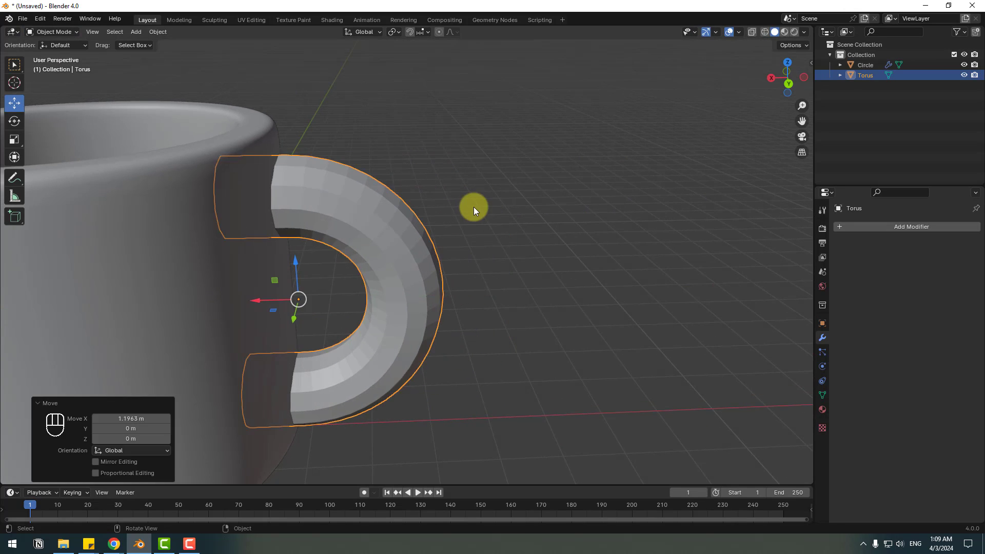
Step: Shade the handle smooth and save the scene while orbiting around the mug
drag(259, 282, 282, 329)
drag(282, 329, 334, 319)
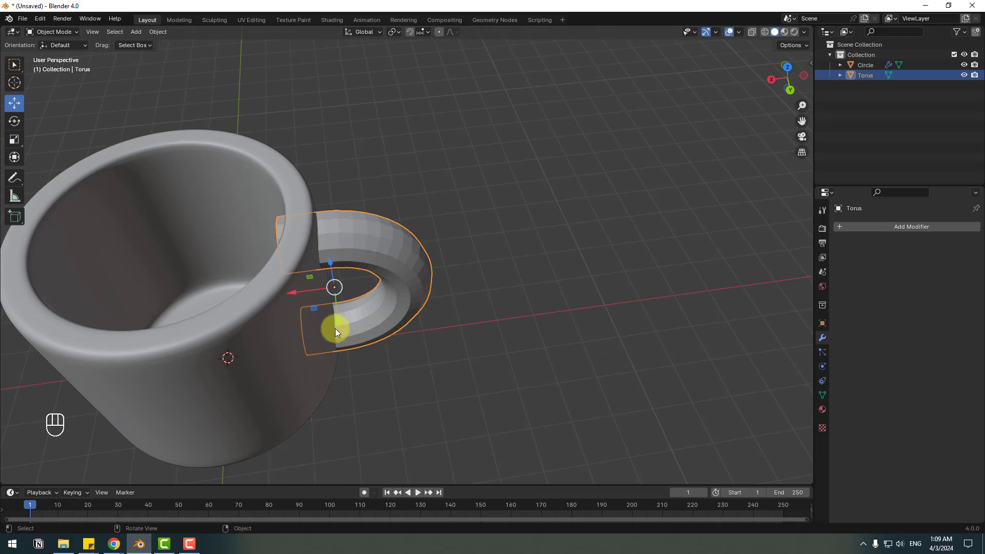
drag(316, 319, 316, 297)
middle_click(303, 290)
drag(184, 323, 238, 290)
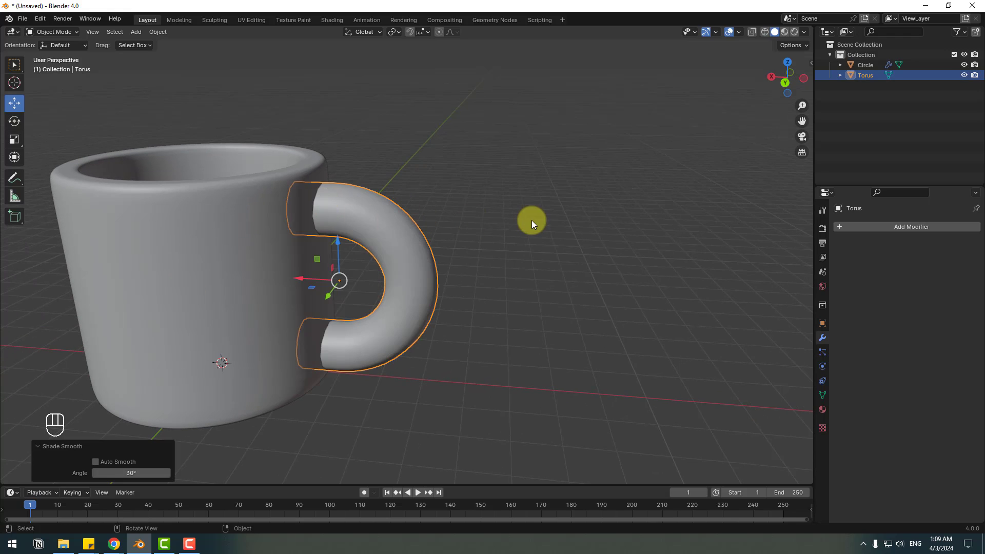
drag(297, 294, 364, 294)
drag(294, 309, 428, 299)
middle_click(494, 313)
Step: Add a metaball ball above the mug's opening as the start of the foam
drag(138, 32, 248, 80)
drag(344, 266, 339, 166)
click(322, 227)
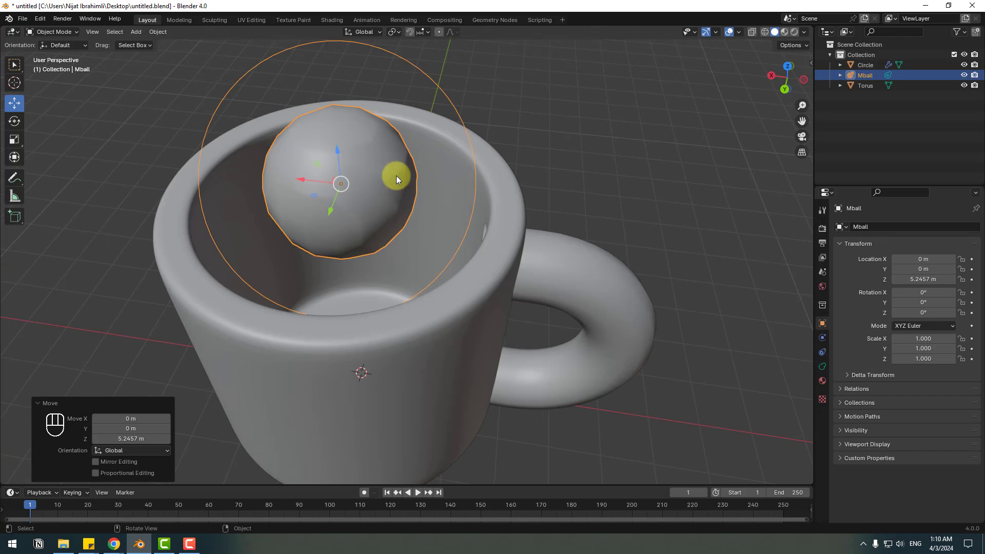
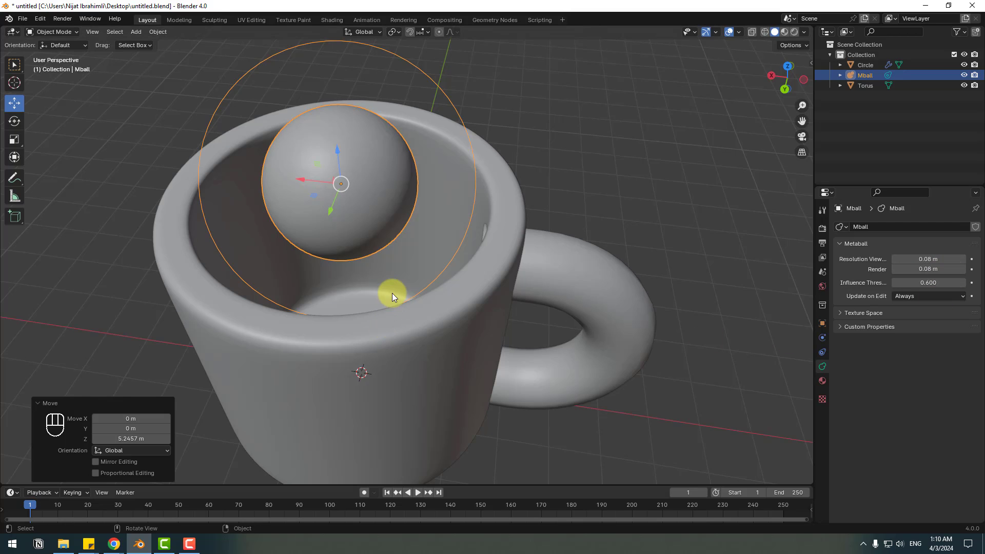
Step: Orbit the view around the mug to check the smoothed 0.08 m metaball
middle_click(224, 250)
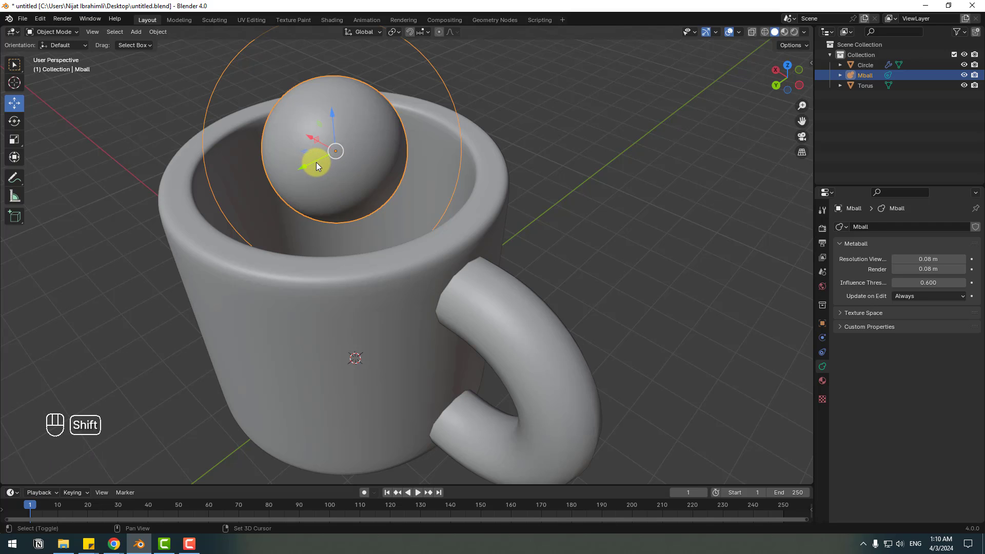
Step: Duplicate two foam metaballs around the rim and check them from the side
key(shift+d)
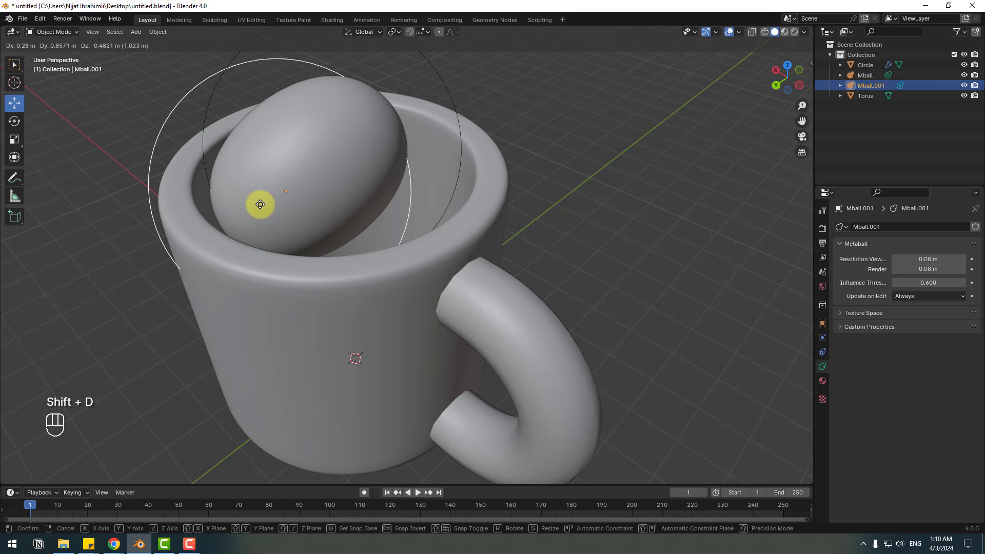
click(255, 248)
key(shift+d)
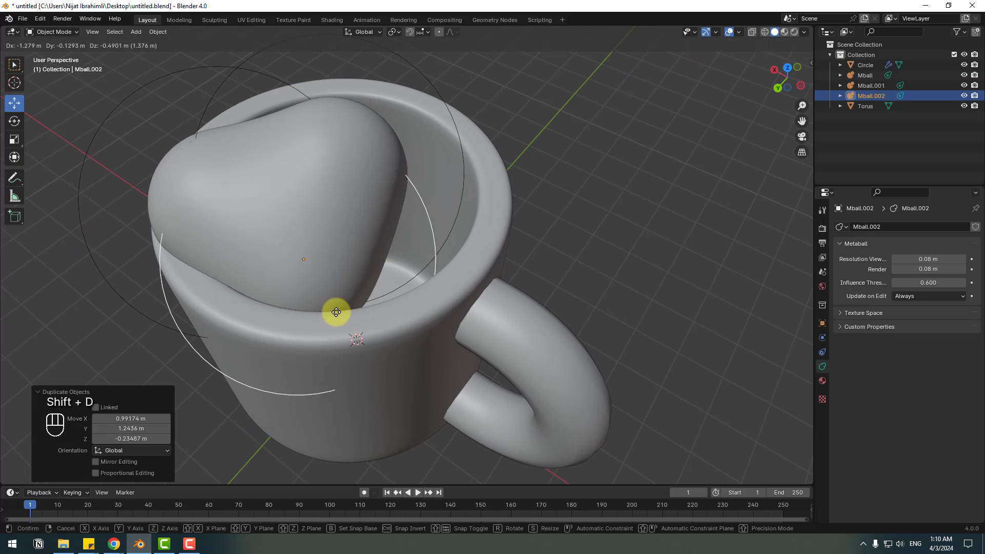
click(350, 323)
drag(244, 326, 274, 253)
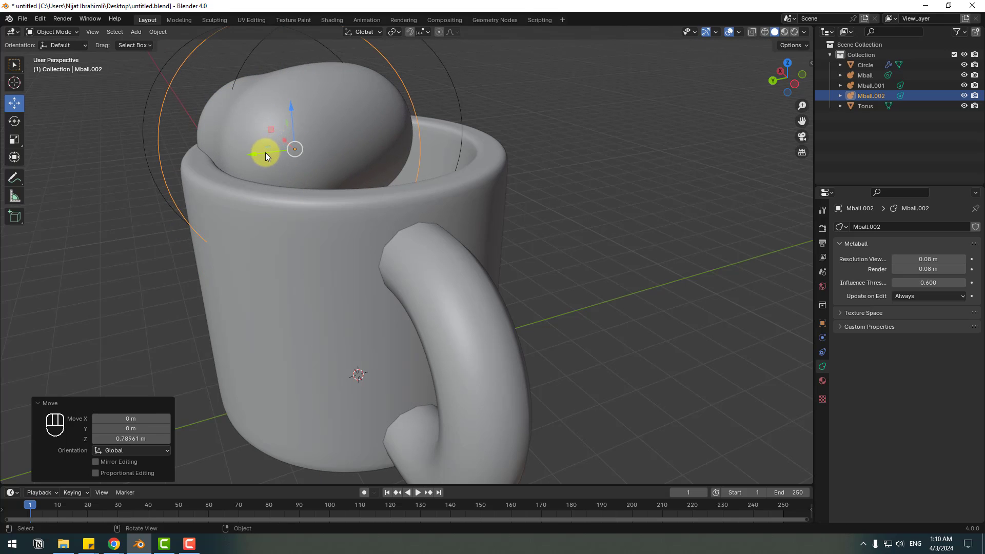
drag(313, 240, 321, 219)
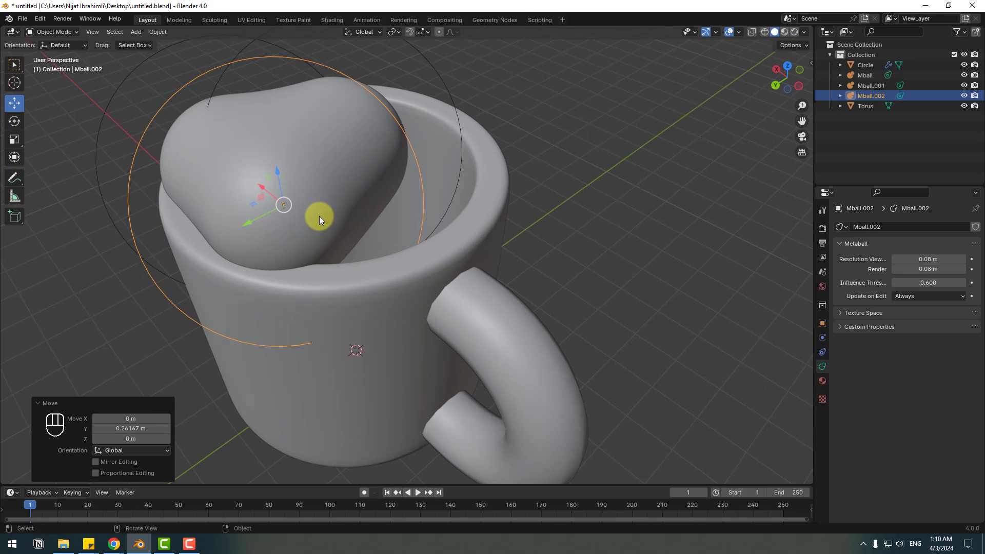
Step: Undo a misplaced copy, then duplicate two more metaballs onto the side of the foam
key(shift+d)
key(Escape)
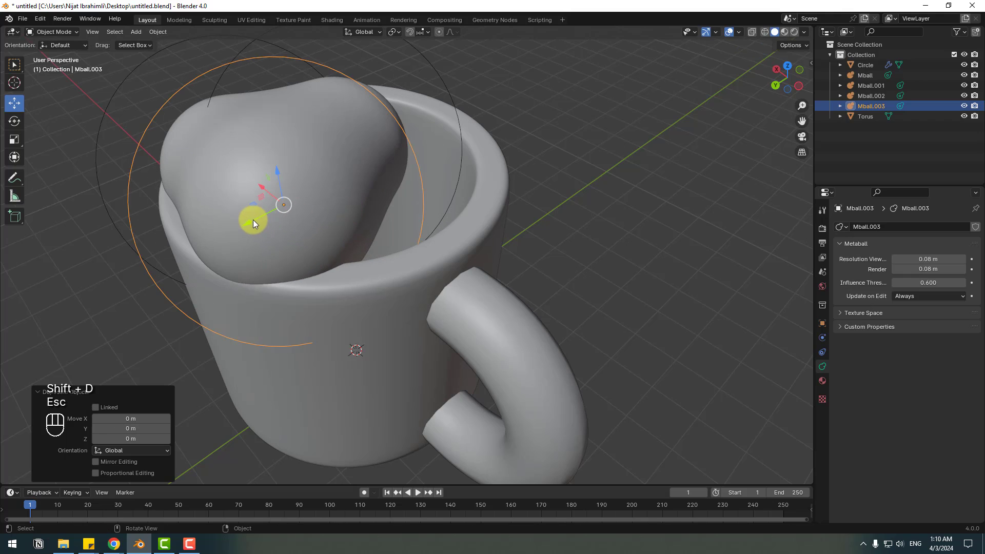
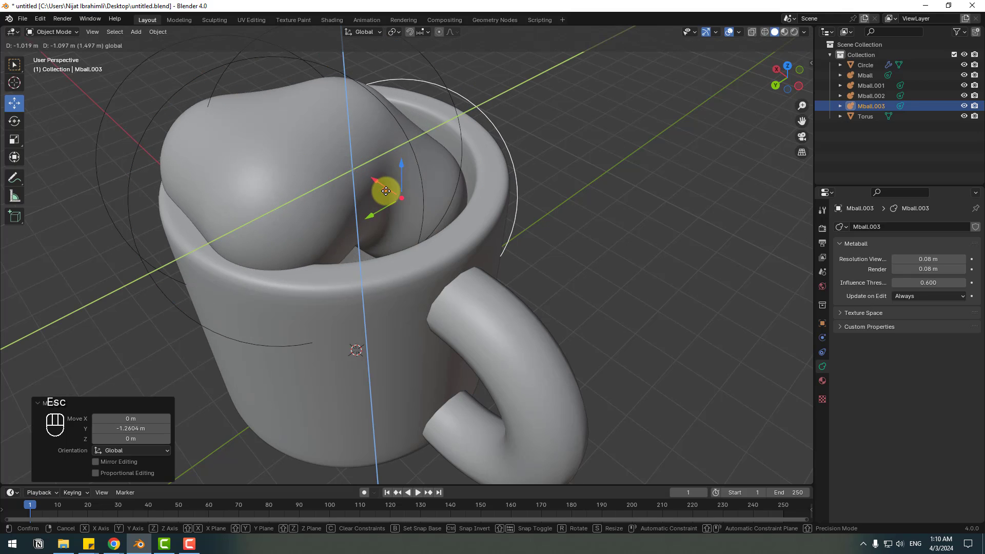
key(ctrl+z)
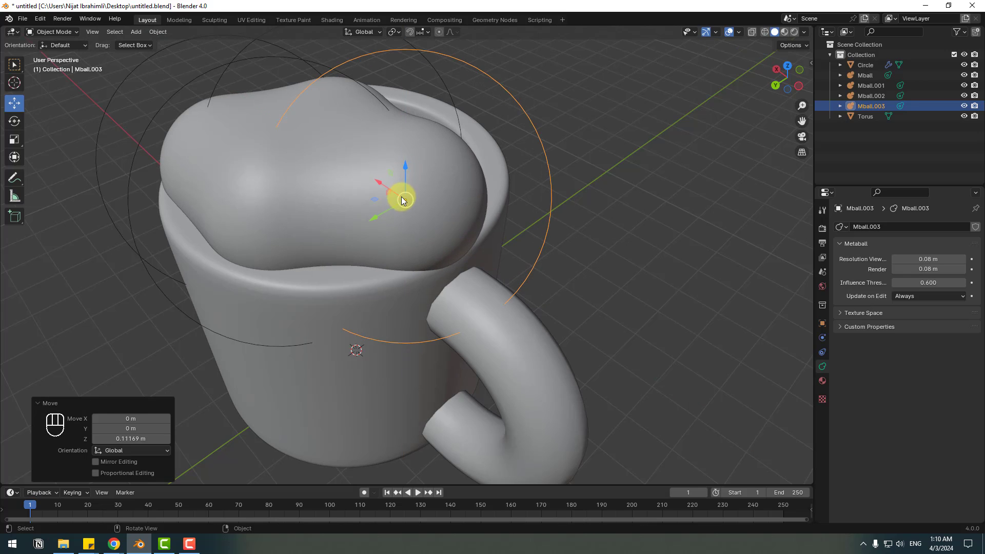
click(448, 242)
key(shift+d)
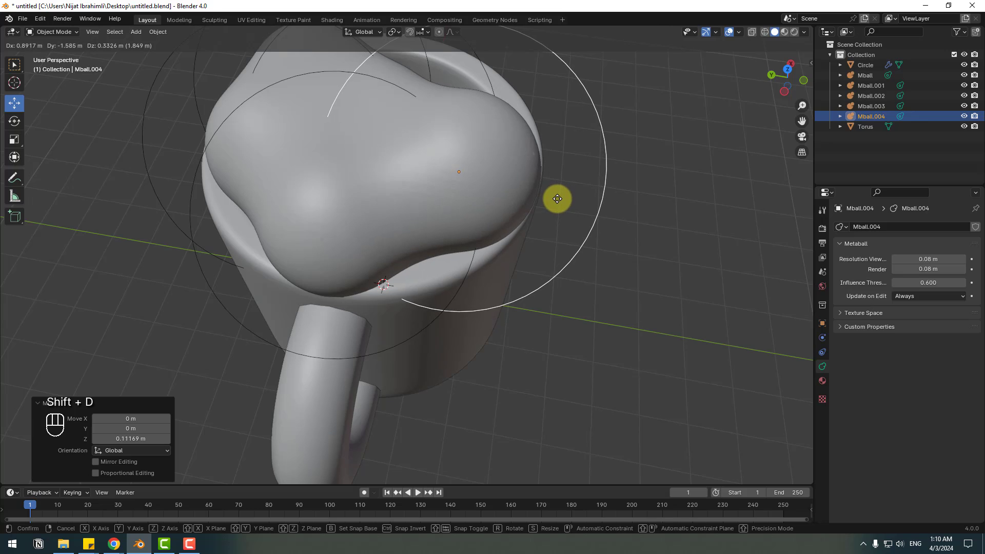
drag(563, 228, 467, 200)
key(shift+d)
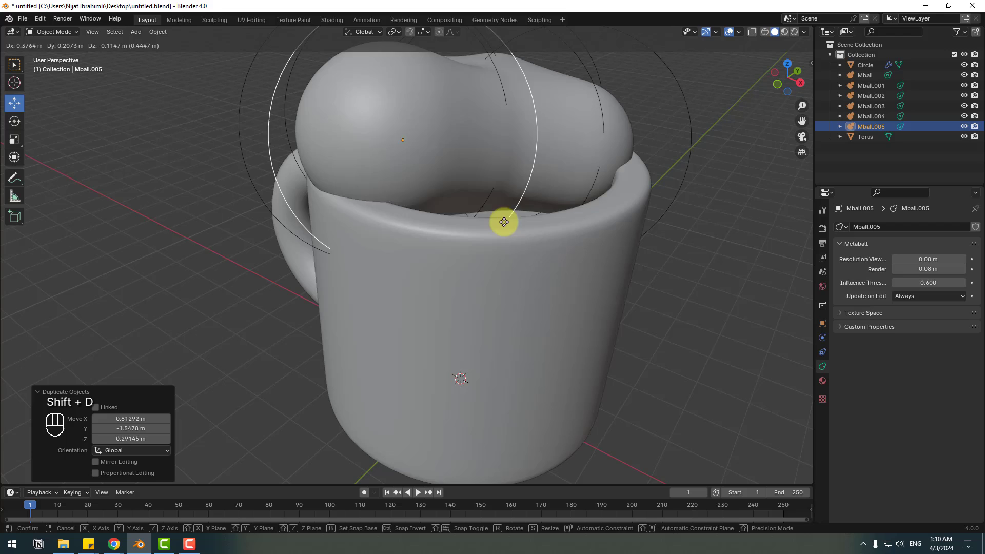
click(552, 263)
Step: Reposition a metaball over the top of the foam and scale it slightly smaller
click(447, 329)
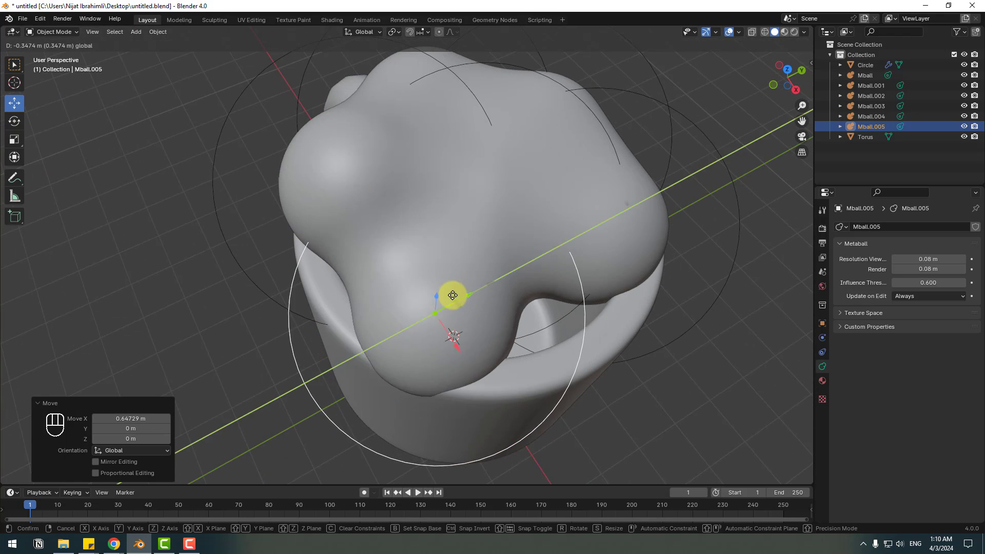
drag(359, 301, 402, 183)
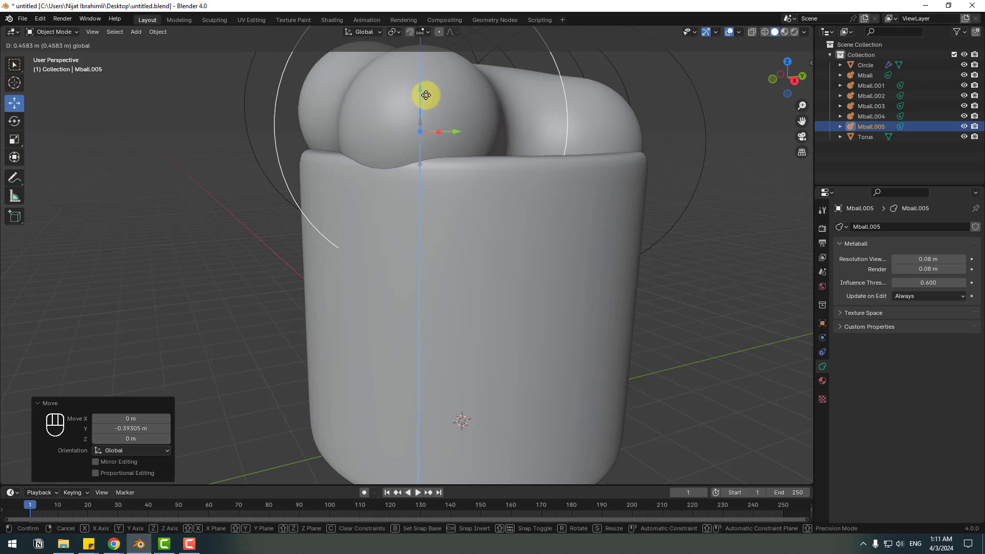
drag(373, 226, 411, 255)
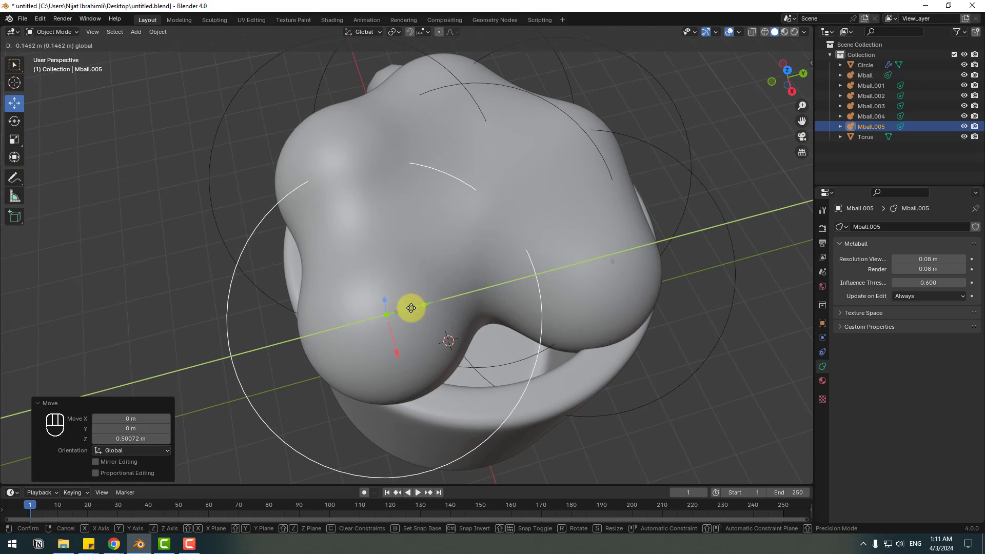
click(418, 322)
key(s)
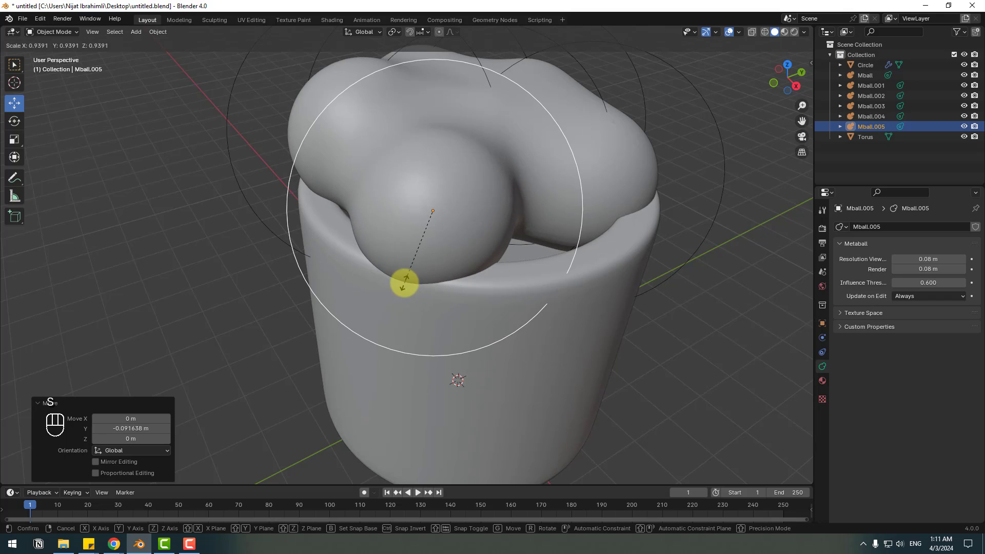
click(420, 275)
Step: Duplicate two metaballs over the rim and shrink the lower one into a small drip
key(shift+d)
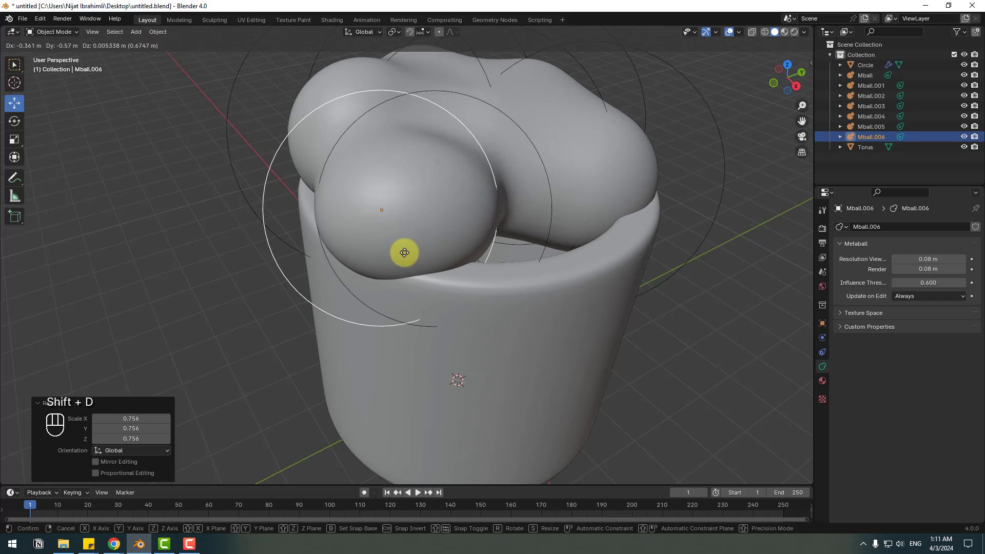
click(398, 255)
key(shift+d)
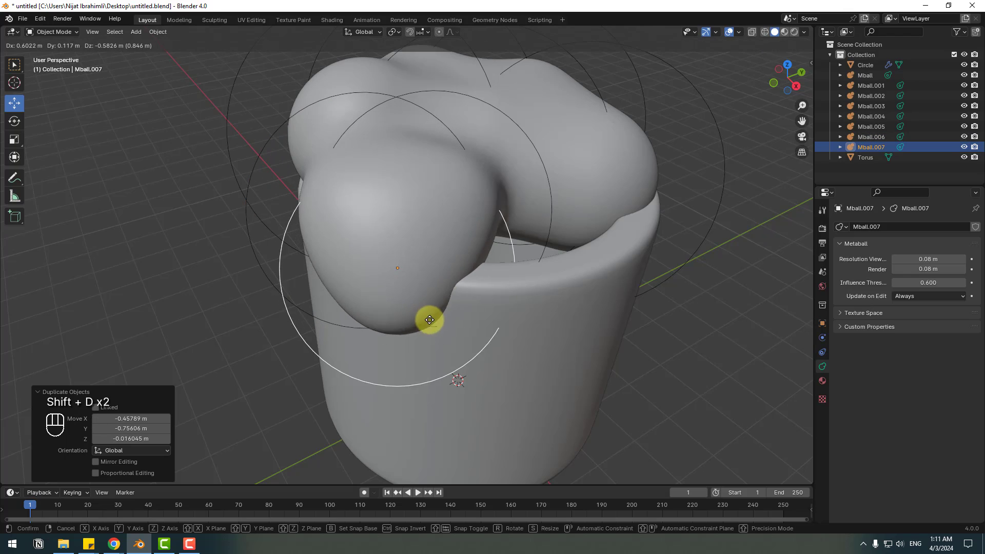
click(437, 326)
key(s)
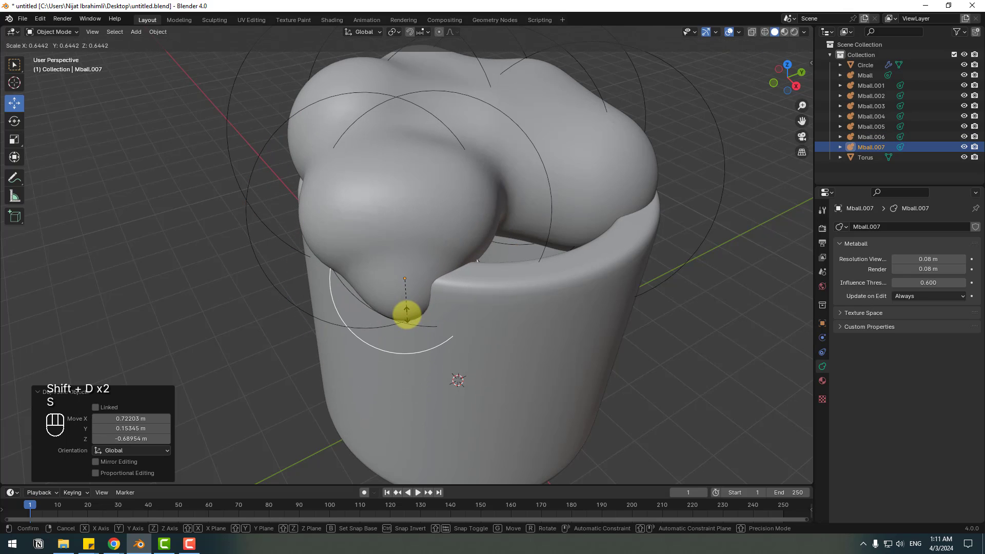
drag(388, 359, 423, 335)
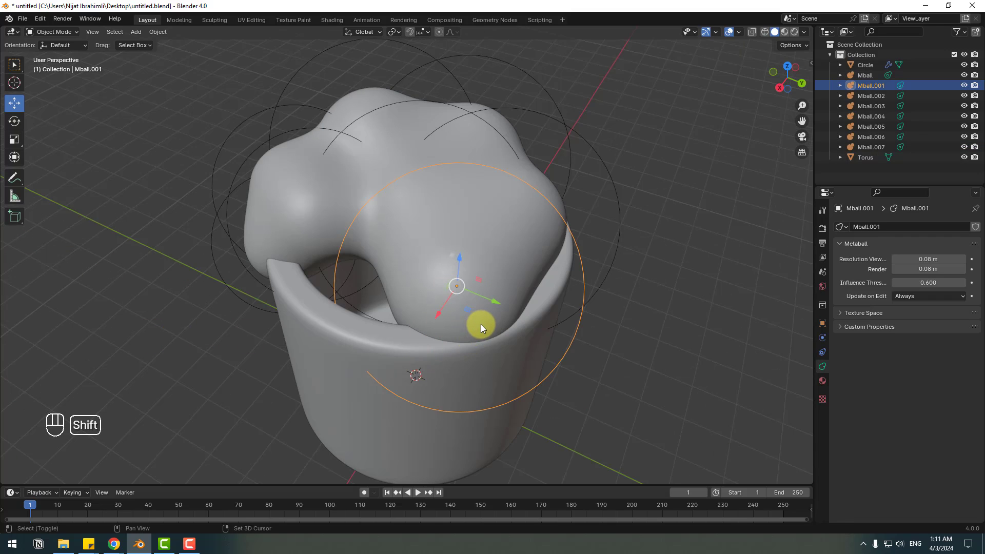
Step: Add a scaled metaball copy on the other side of the mug and bring the front into view
key(shift+d)
key(Escape)
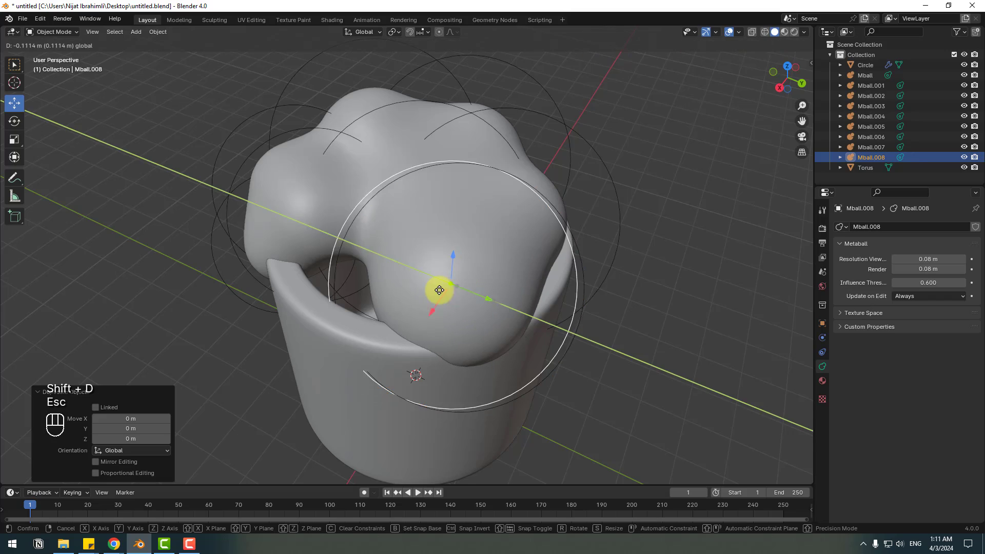
key(s)
click(336, 322)
click(355, 284)
drag(403, 329, 397, 335)
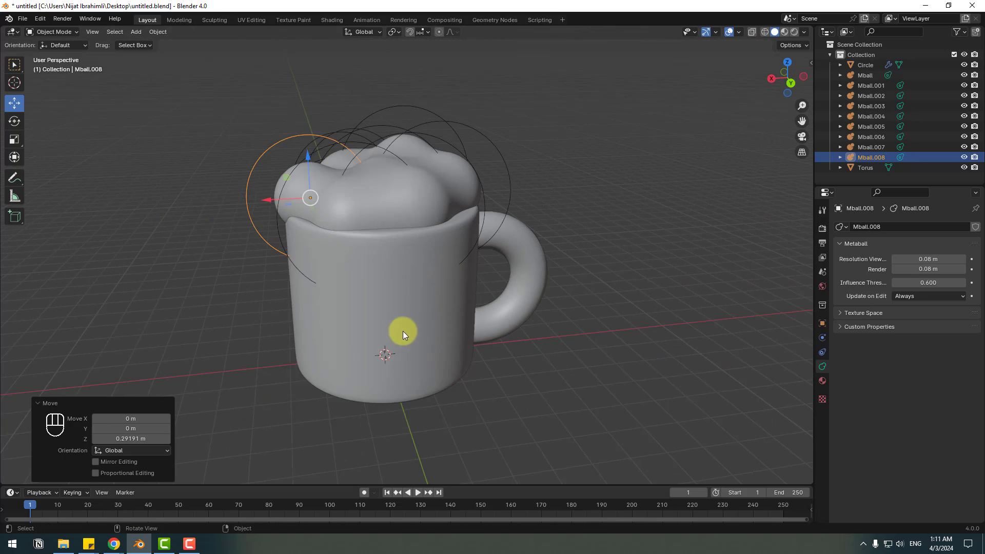
drag(415, 338, 251, 345)
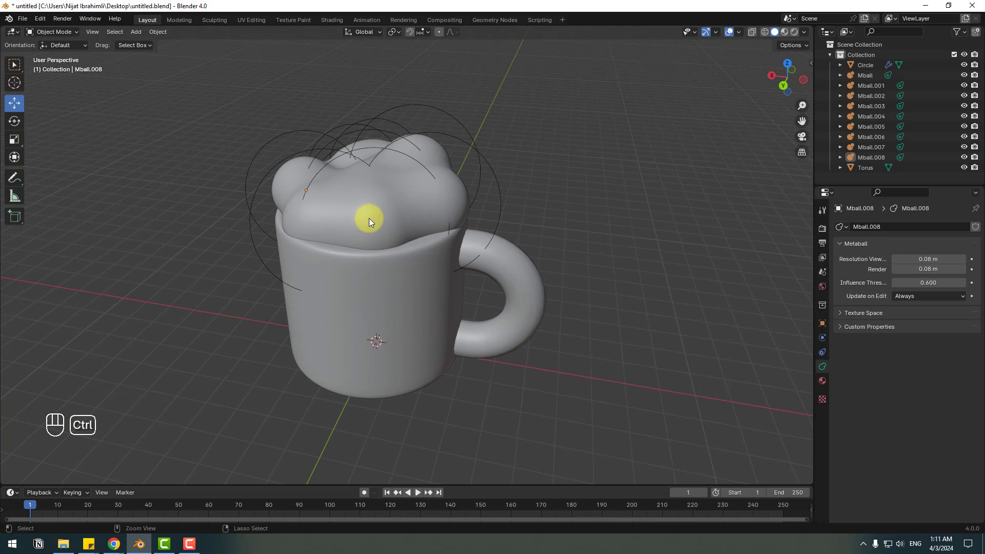
drag(296, 312, 332, 297)
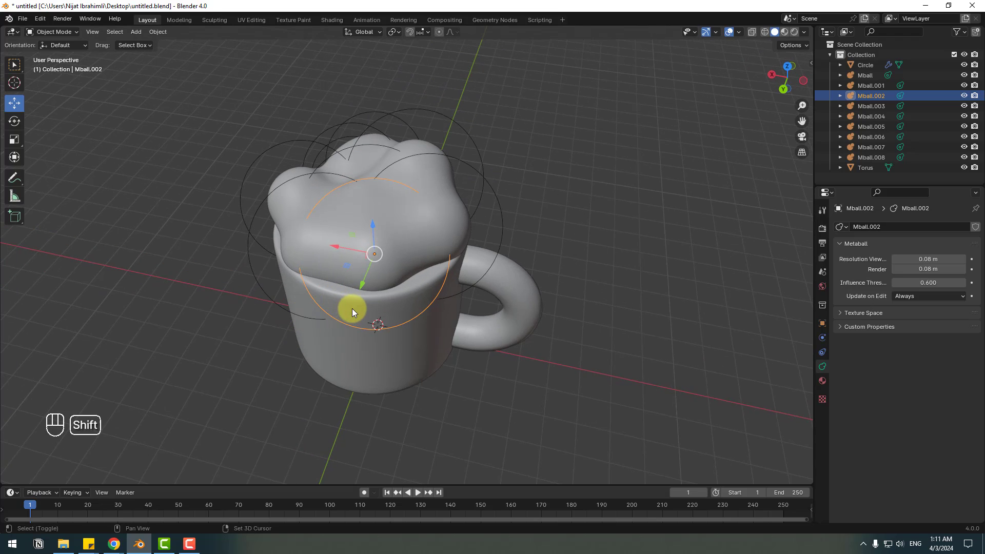
Step: Build the front drip from a copied metaball and a shrunken drip tip below it
key(shift+d)
key(Escape)
drag(386, 305, 389, 273)
drag(388, 252, 338, 272)
click(345, 287)
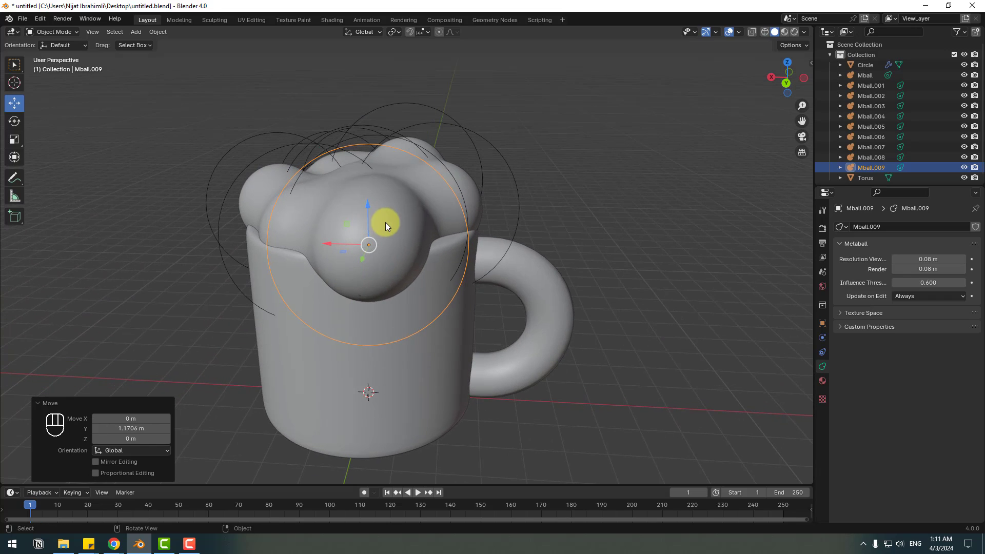
key(shift+d)
key(Escape)
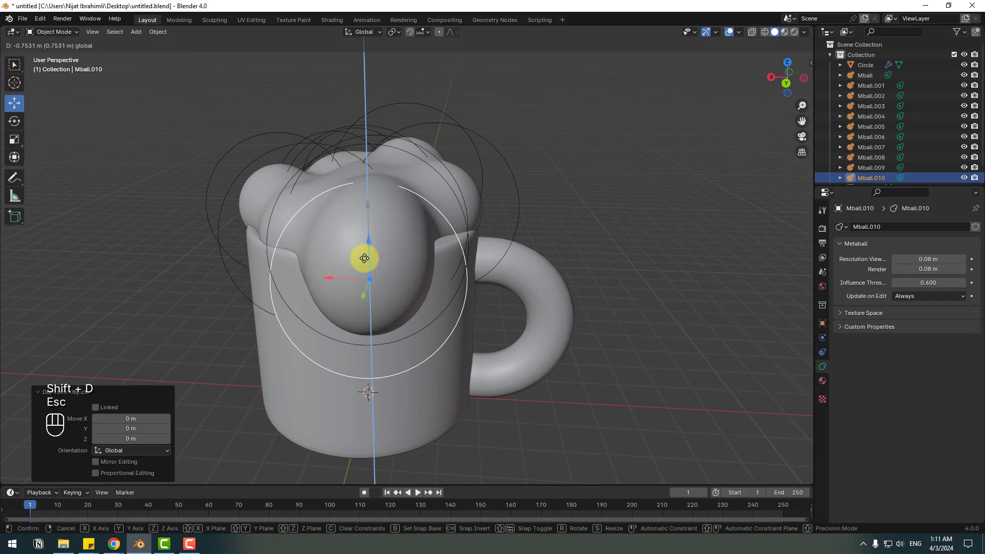
key(s)
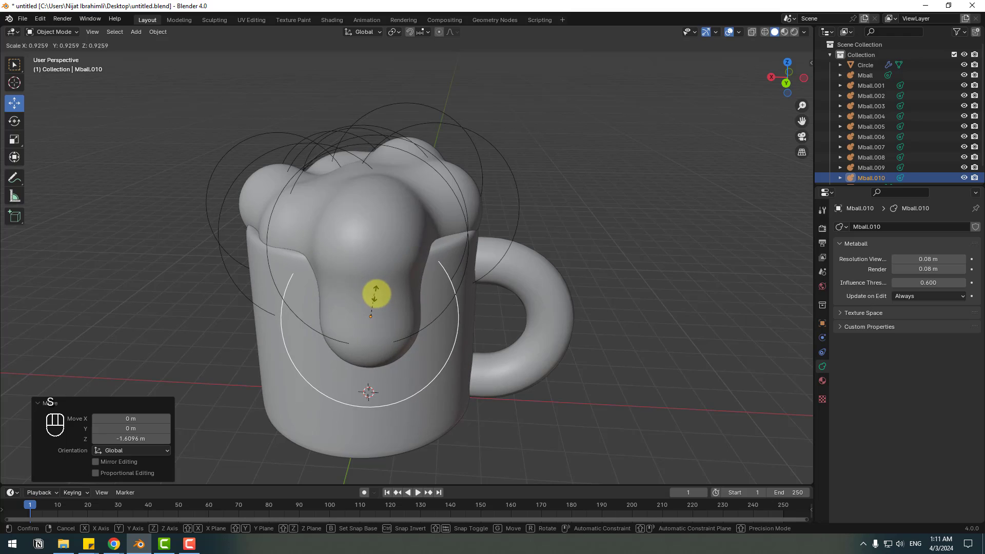
click(369, 302)
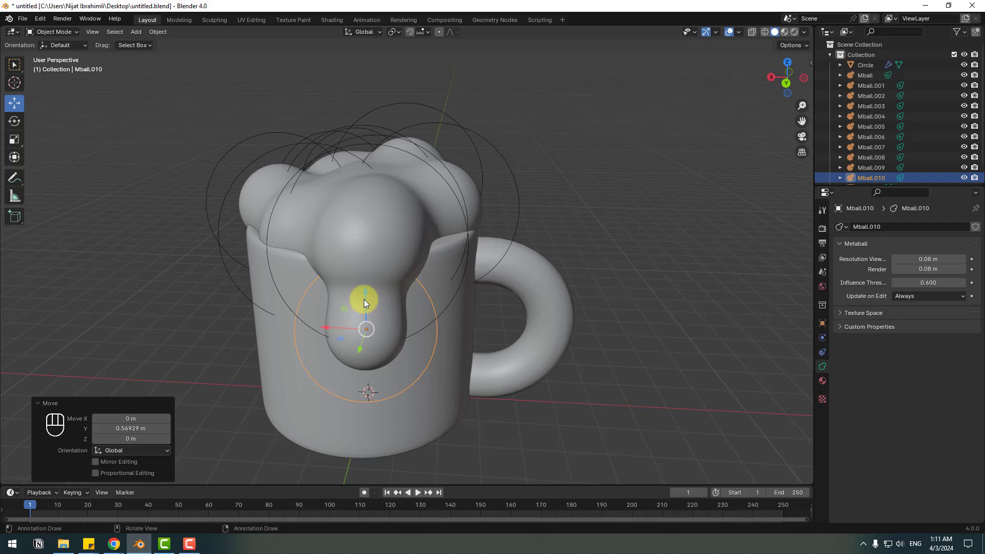
Step: Orbit around the mug to inspect the finished foam and drip
drag(603, 221, 592, 228)
middle_click(441, 272)
drag(388, 281, 390, 300)
drag(366, 330, 355, 308)
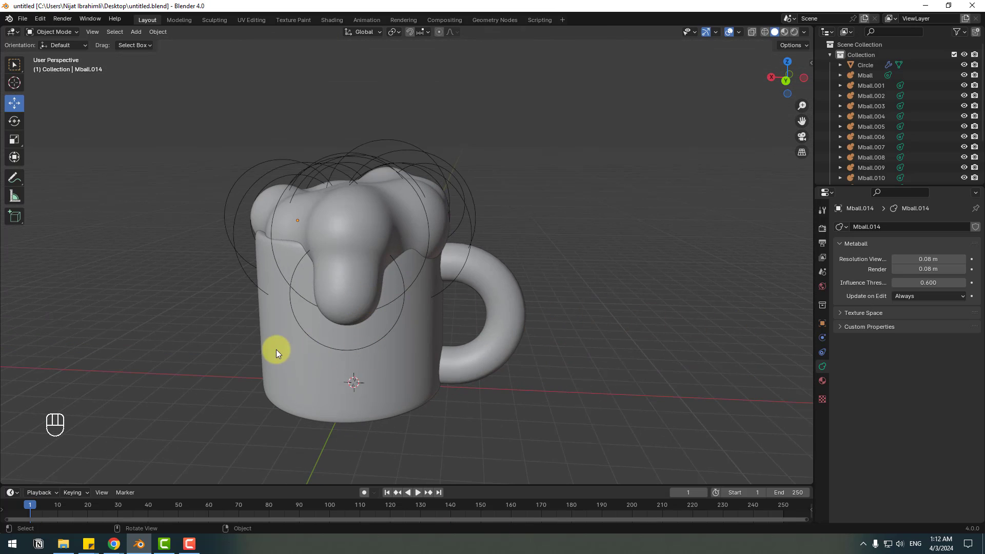
Step: Give the mug body a new material and switch rendering to Cycles on GPU Compute
click(277, 350)
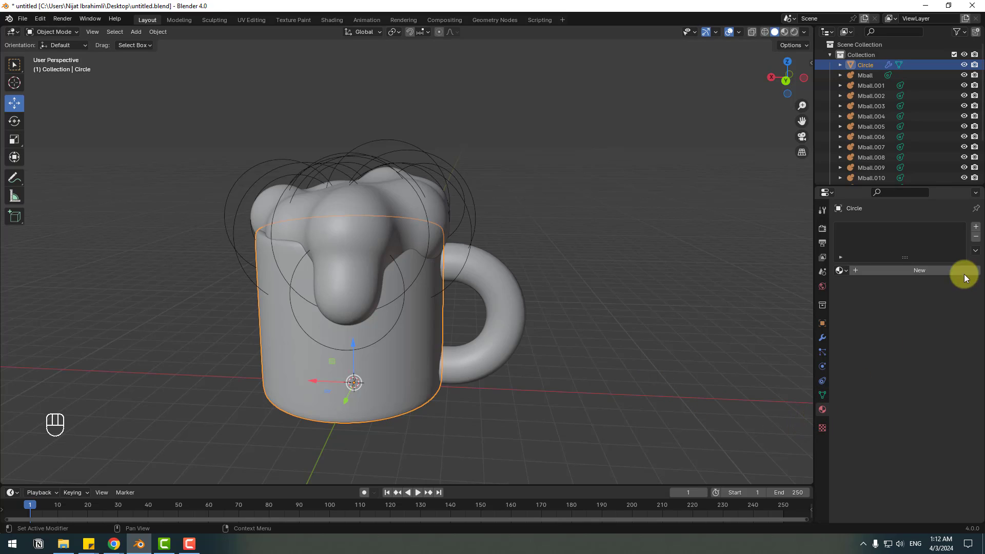
click(929, 273)
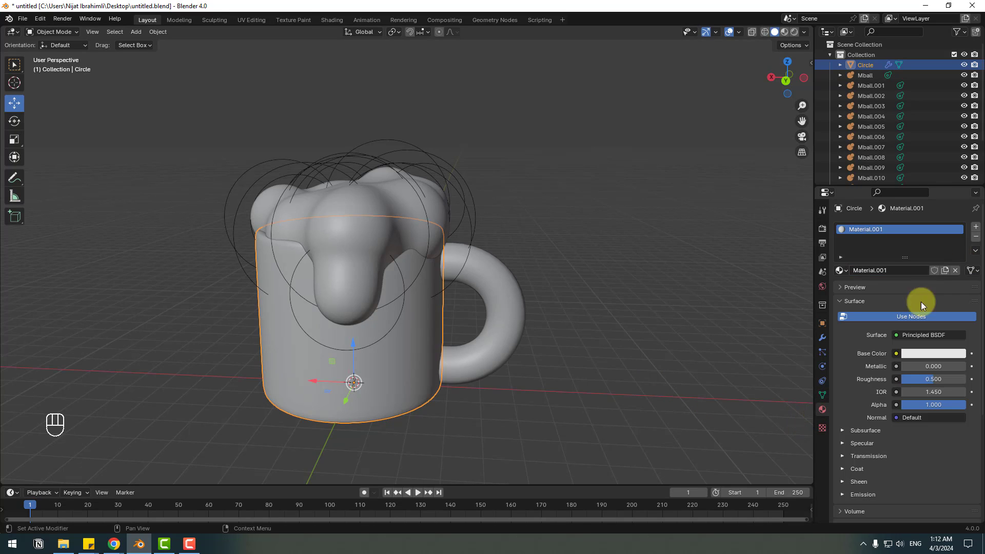
click(825, 230)
drag(925, 225, 907, 266)
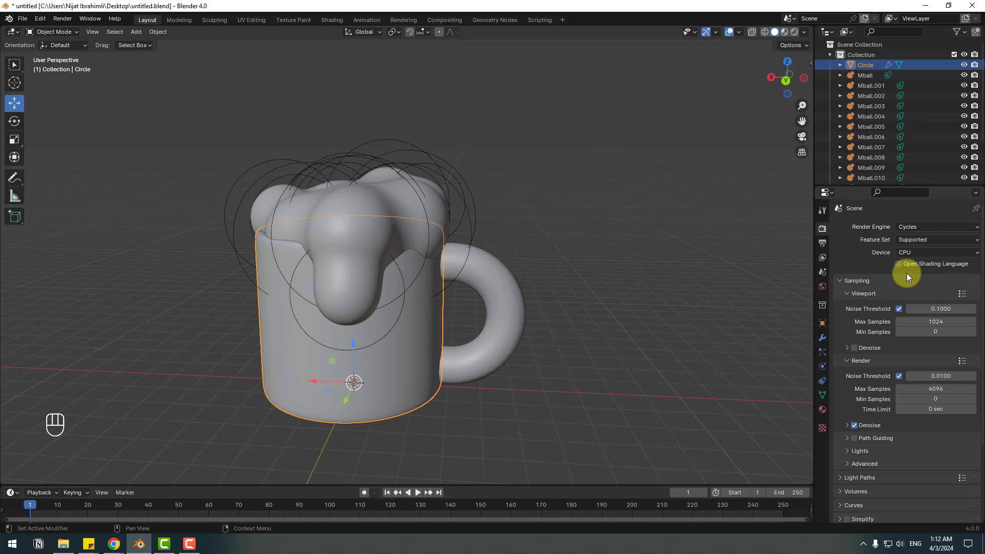
drag(915, 254, 910, 279)
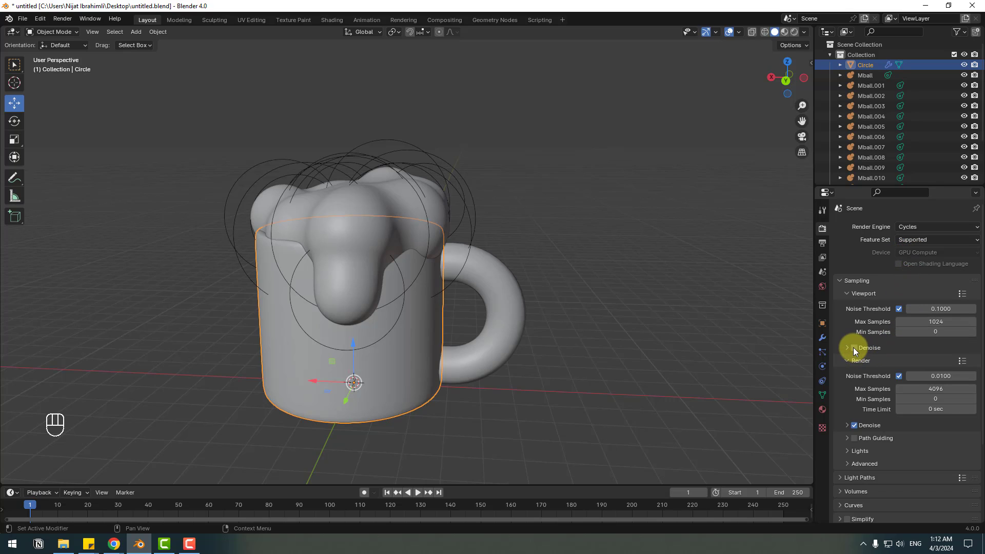
Step: In rendered shading, light the world with the interior.exr environment texture HDRI
click(854, 351)
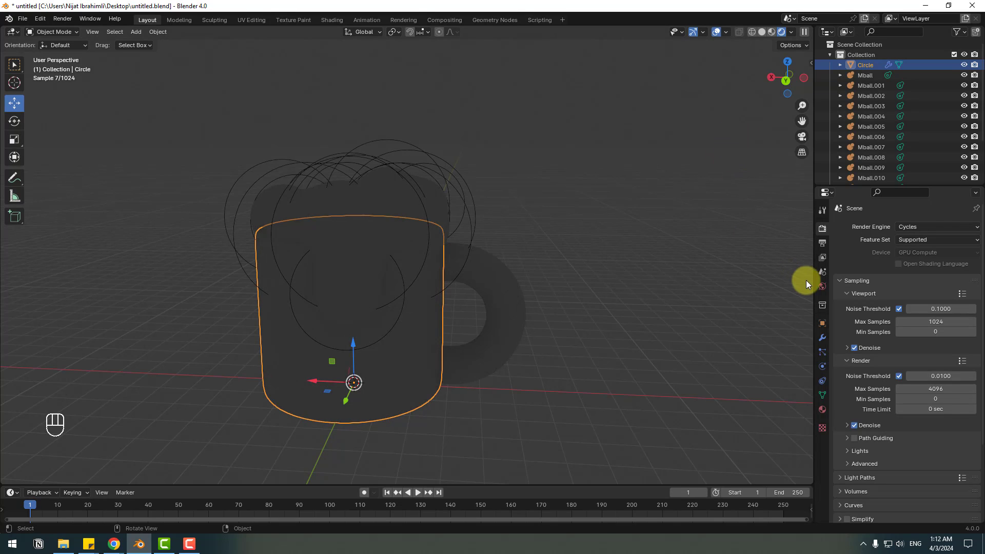
click(827, 290)
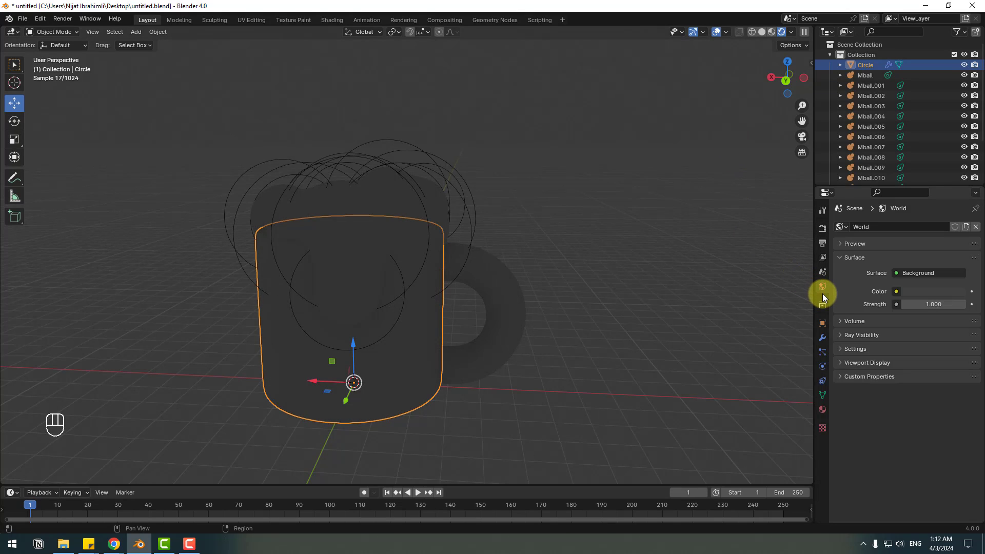
drag(894, 295, 682, 340)
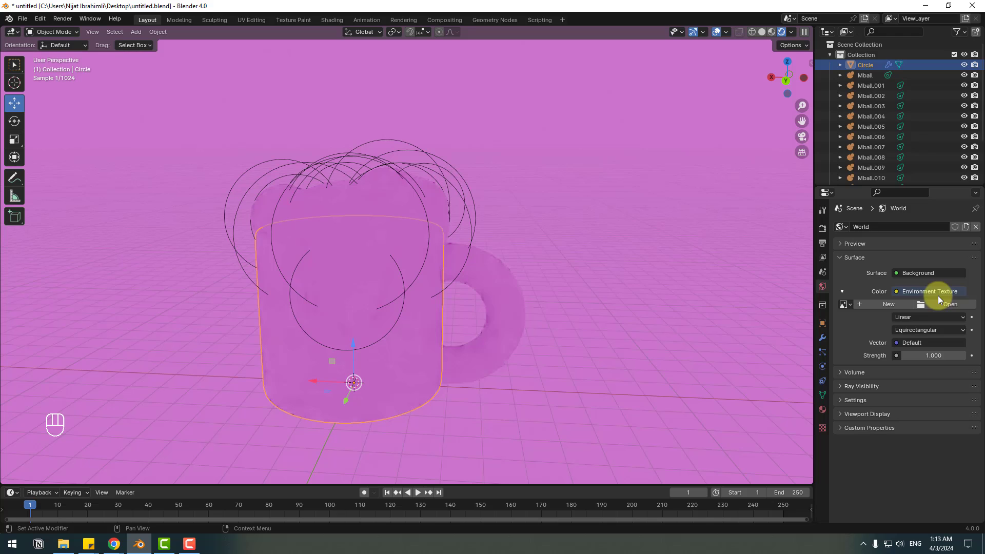
click(945, 307)
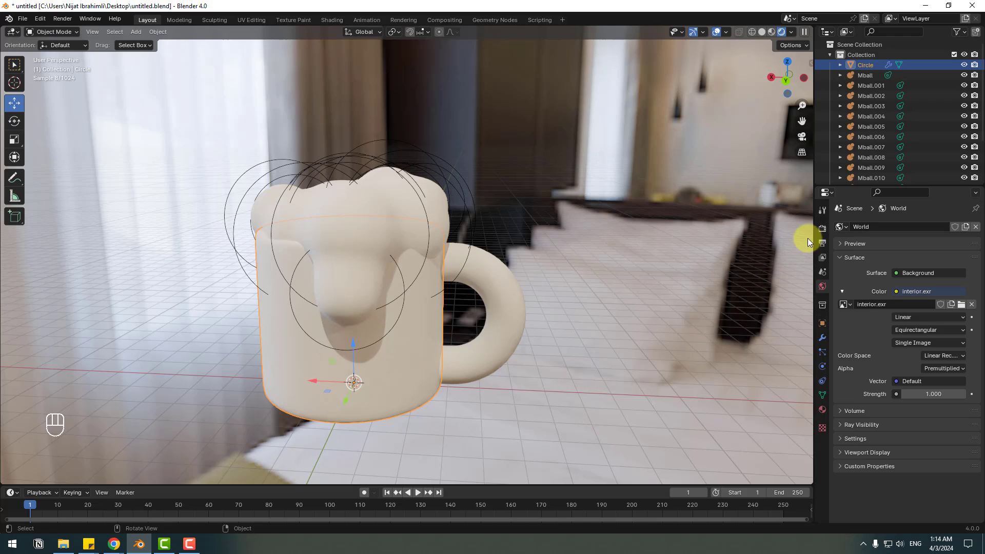
click(825, 230)
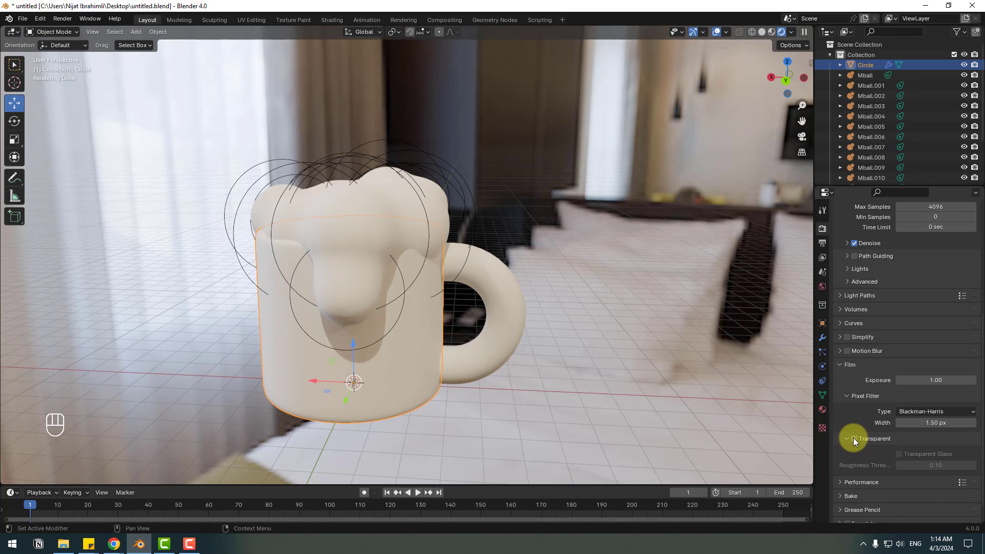
Step: Enable Film Transparent and make the mug a Glass BSDF with roughness 0.602 and IOR 4.050
click(855, 447)
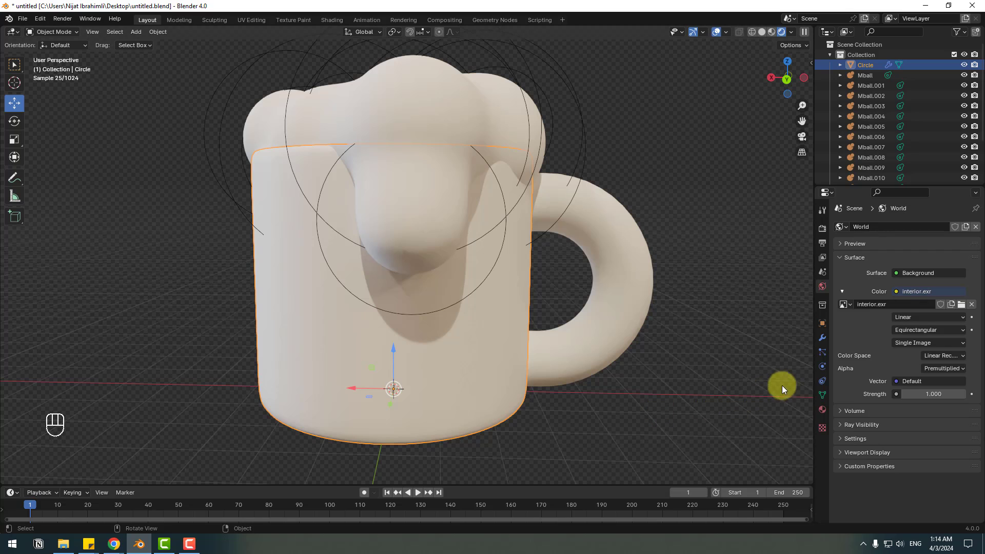
click(823, 414)
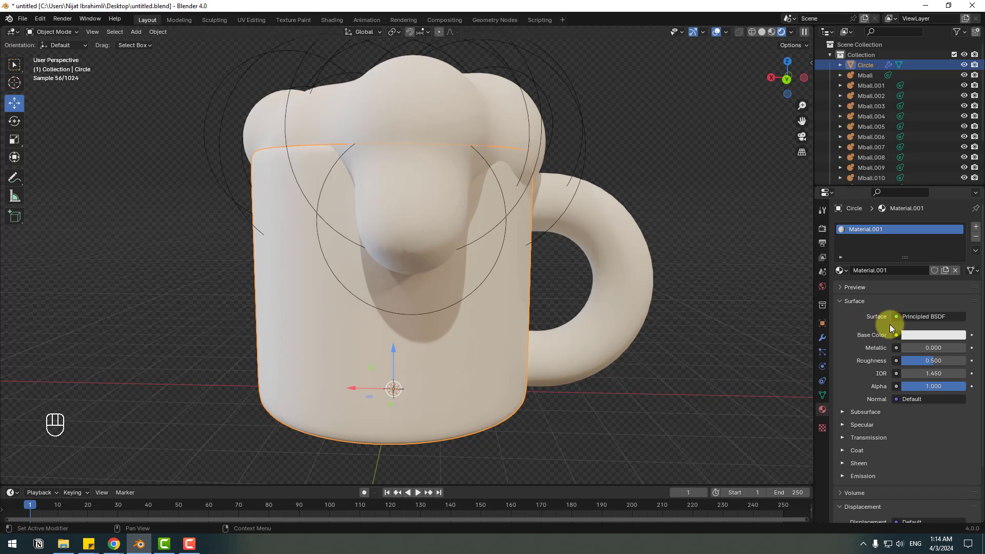
drag(916, 317, 850, 127)
drag(934, 362, 871, 386)
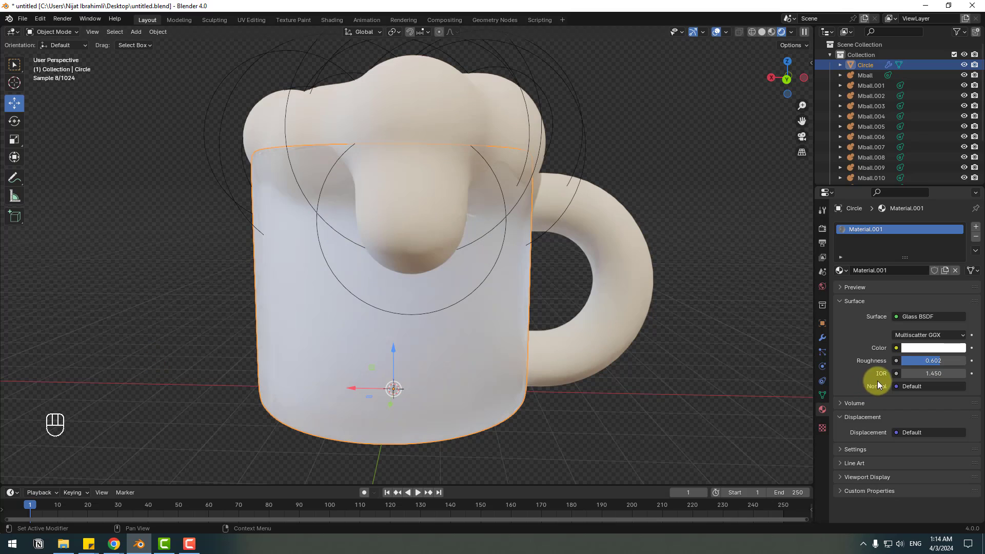
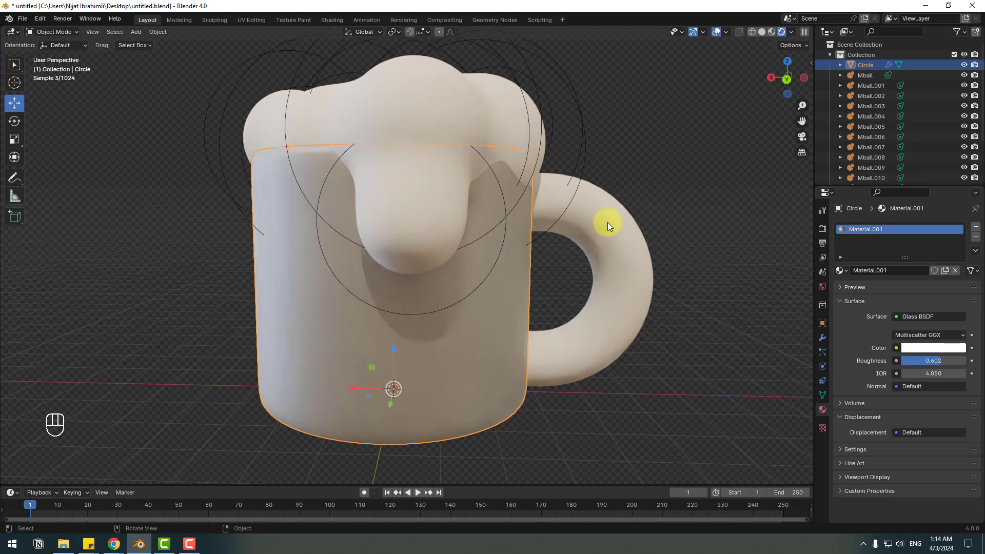
Step: Create a new Principled BSDF material for the foam and tint its base colour warm cream
click(609, 212)
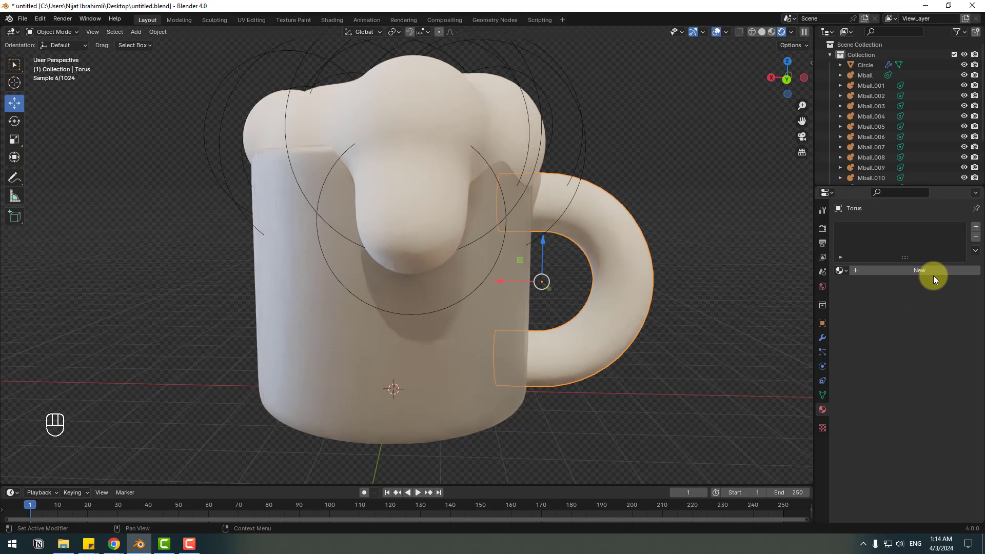
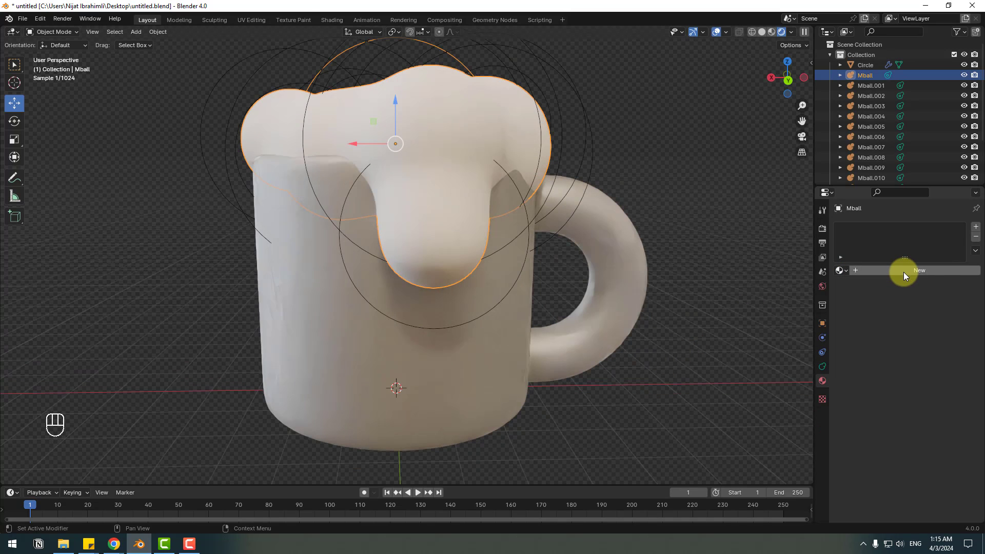
click(908, 273)
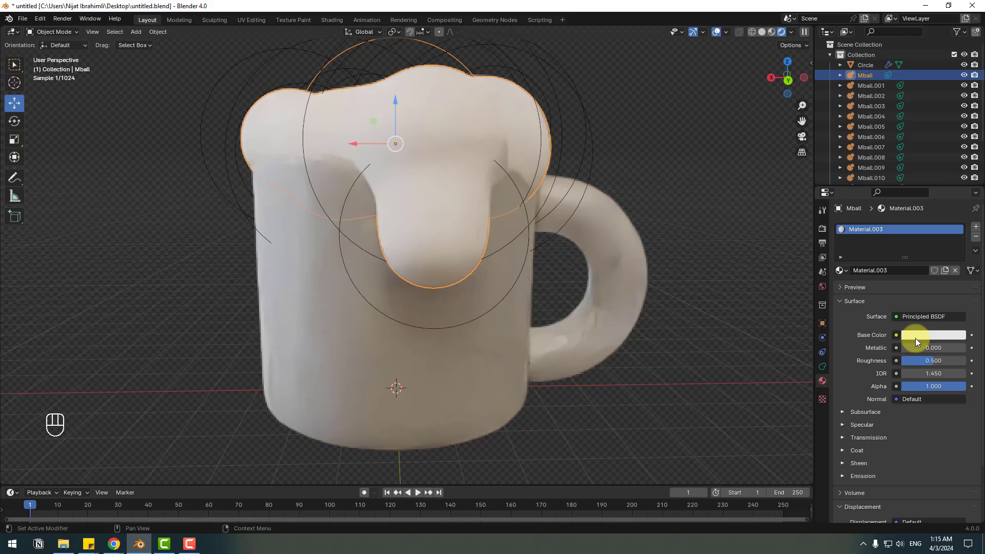
click(920, 338)
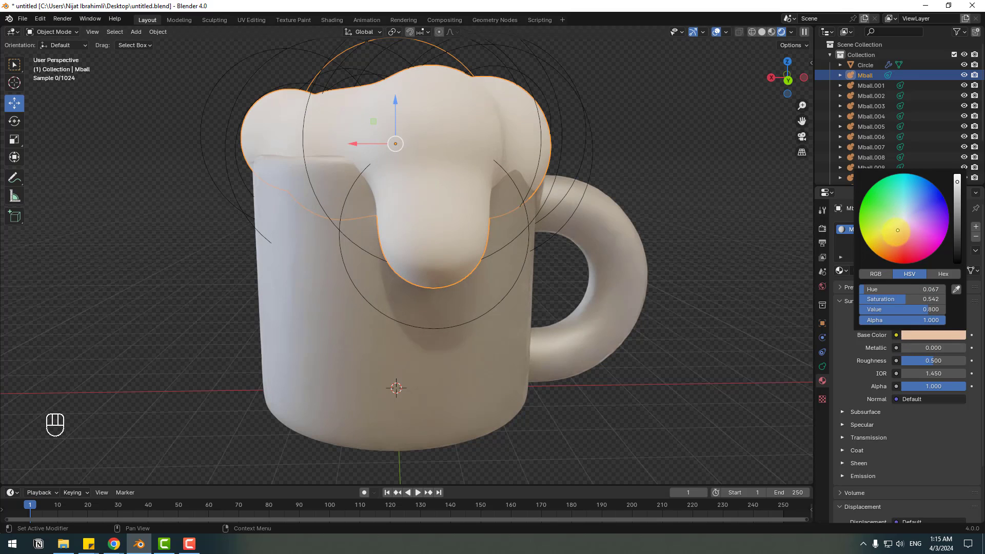
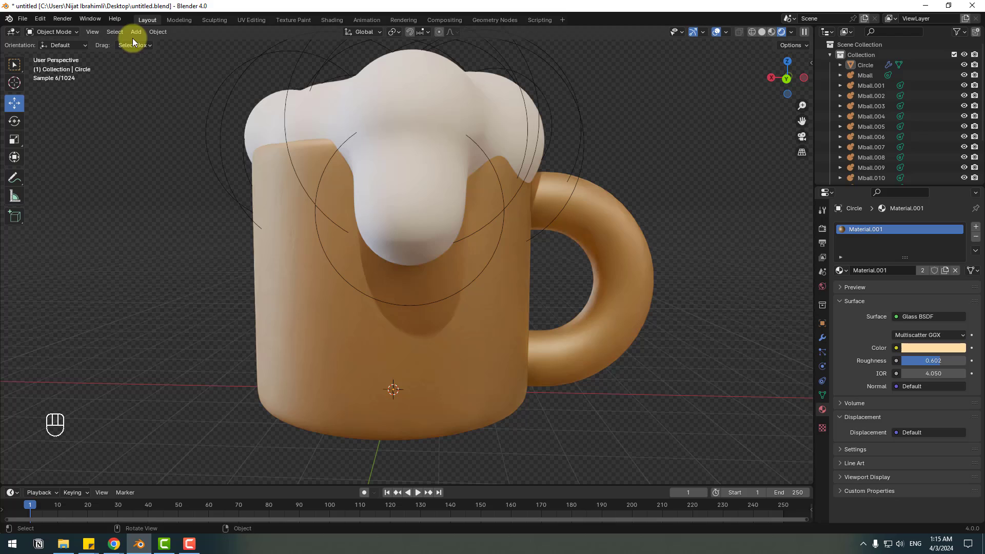
Step: Add a cylinder and line the mug up in front orthographic view
drag(140, 36, 249, 96)
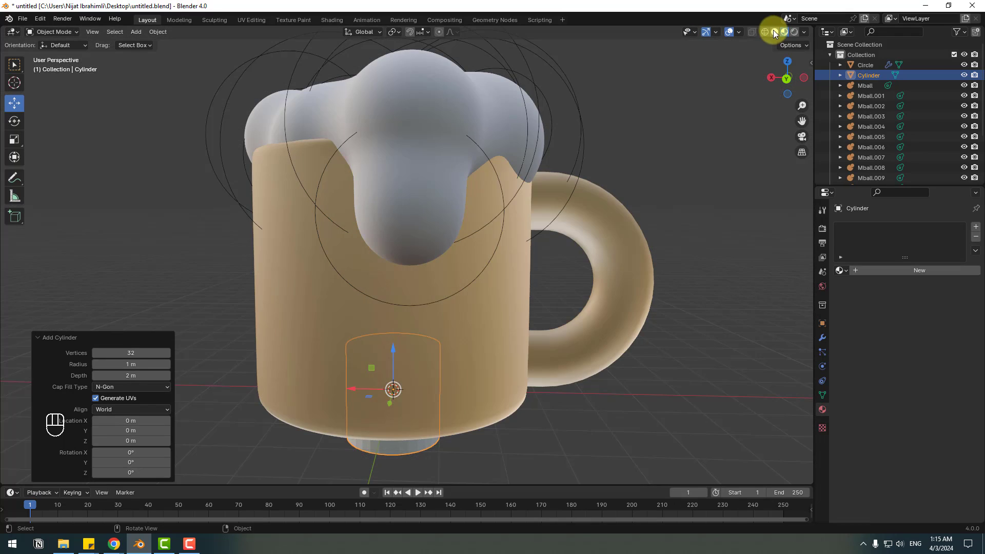
drag(227, 379, 386, 396)
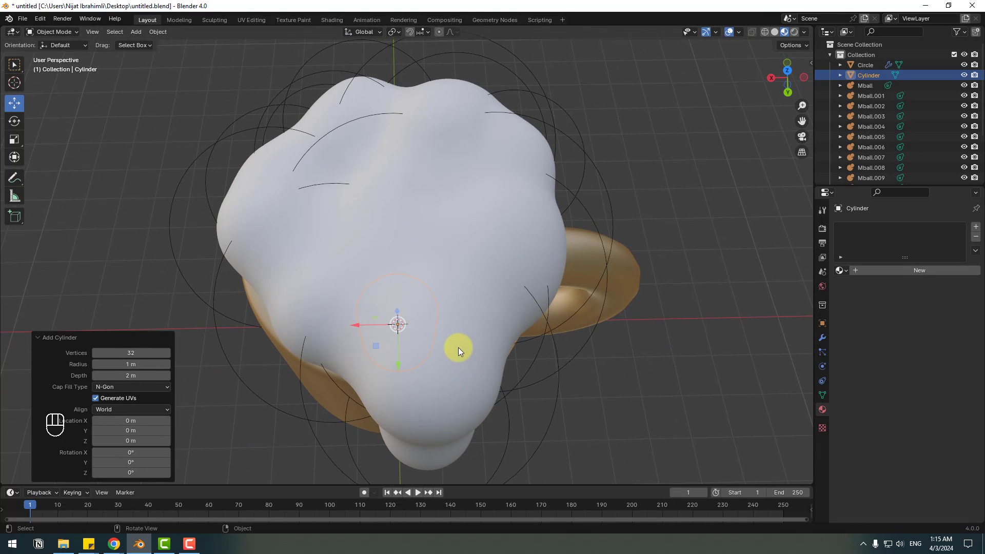
key(KP_4)
key(KP_5)
key(KP_6)
drag(285, 353, 268, 415)
key(KP_6)
key(KP_3)
Step: Raise the cylinder along Z and scale it up to fill the mug interior
key(KP_2)
key(KP_1)
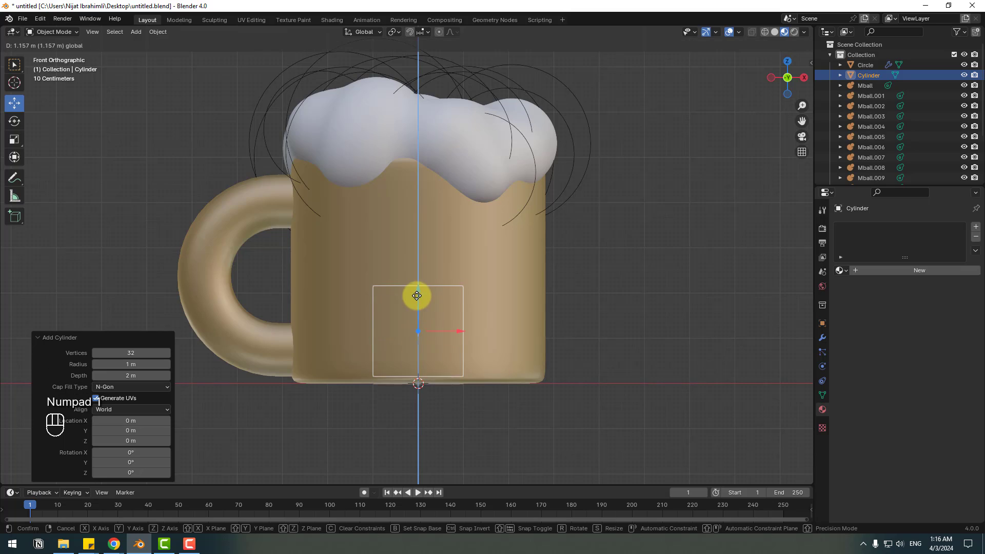
click(768, 32)
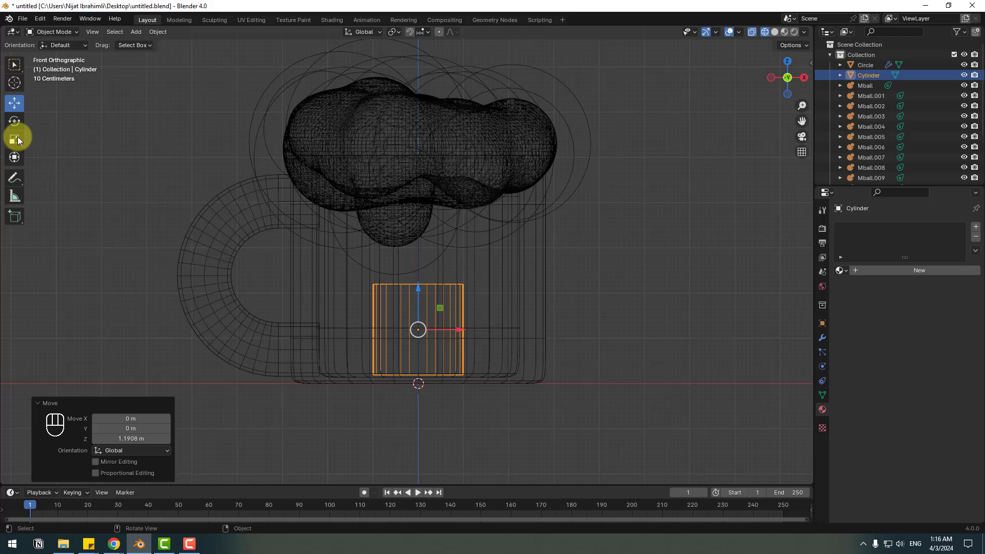
key(s)
click(456, 279)
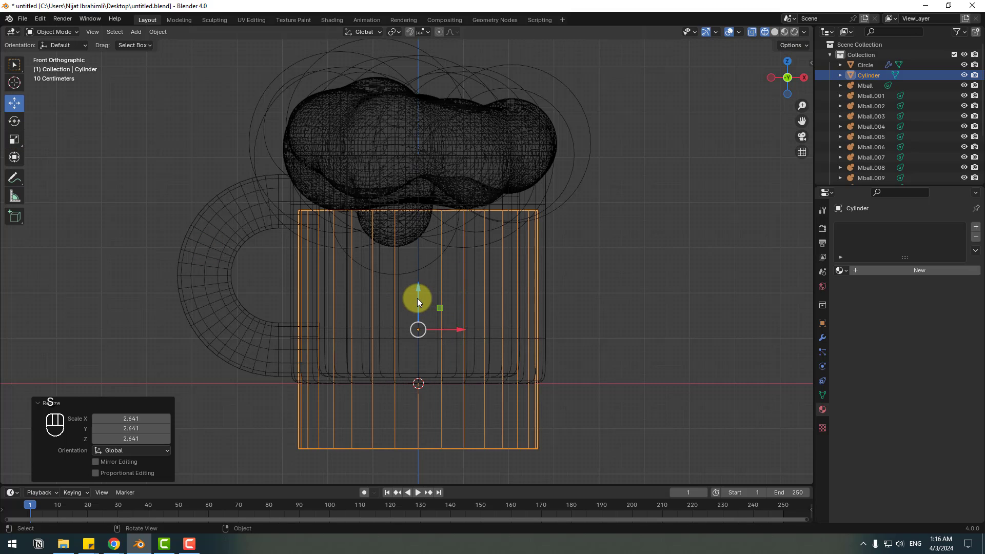
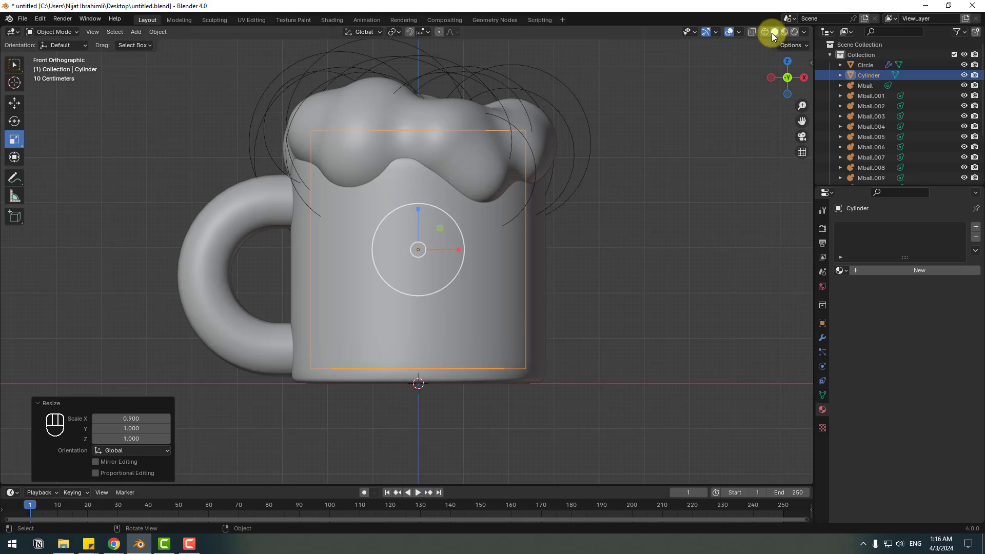
Step: Check the cylinder's fit inside the mug in wireframe shading
drag(429, 273, 771, 35)
click(771, 34)
middle_click(771, 33)
drag(548, 218, 649, 190)
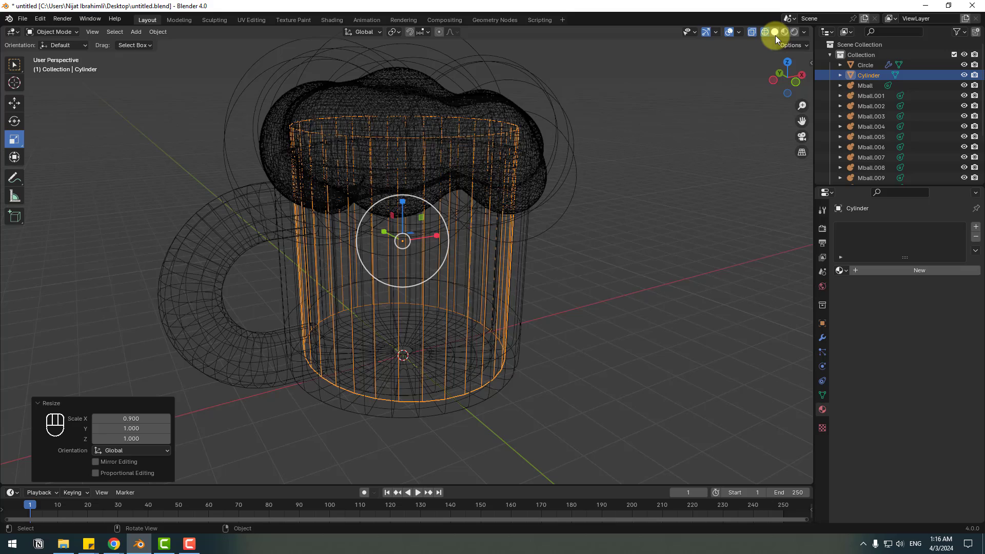
middle_click(797, 33)
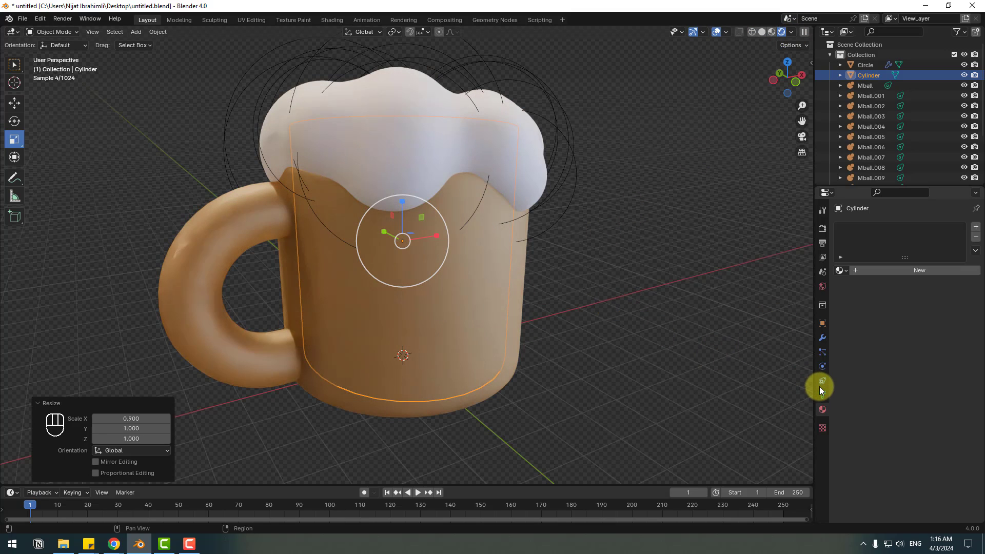
Step: Give the cylinder a new material, save the file, and soften the mug glass roughness and IOR
click(919, 273)
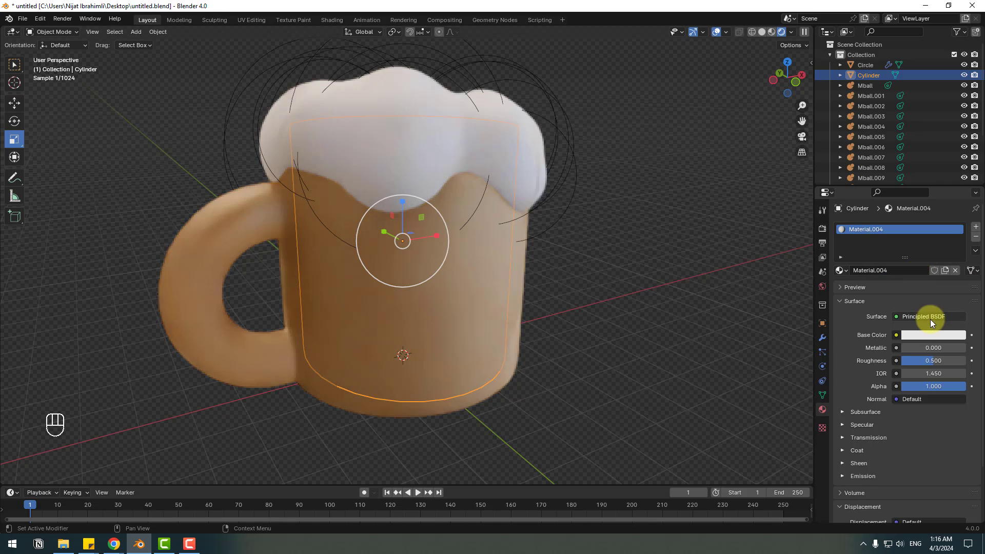
click(920, 335)
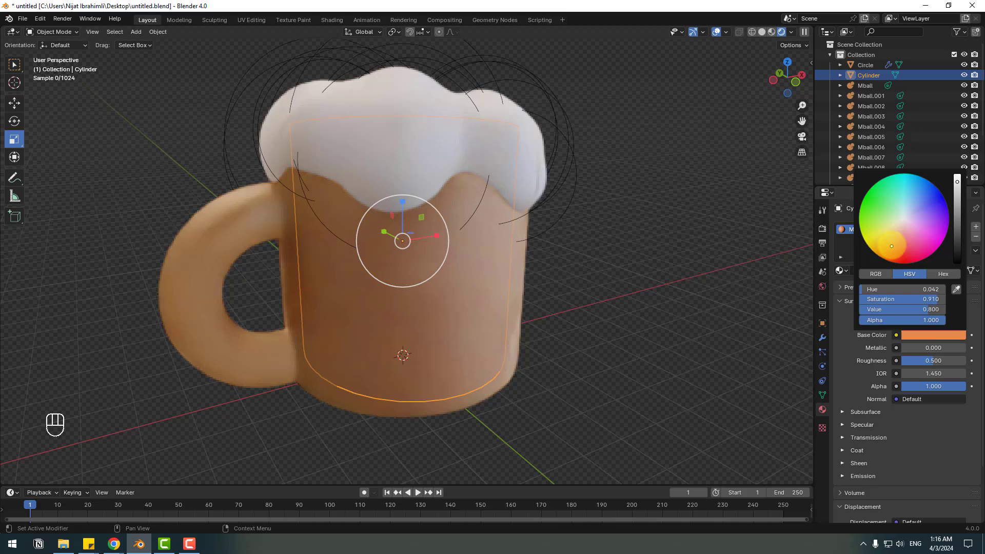
key(ctrl+s)
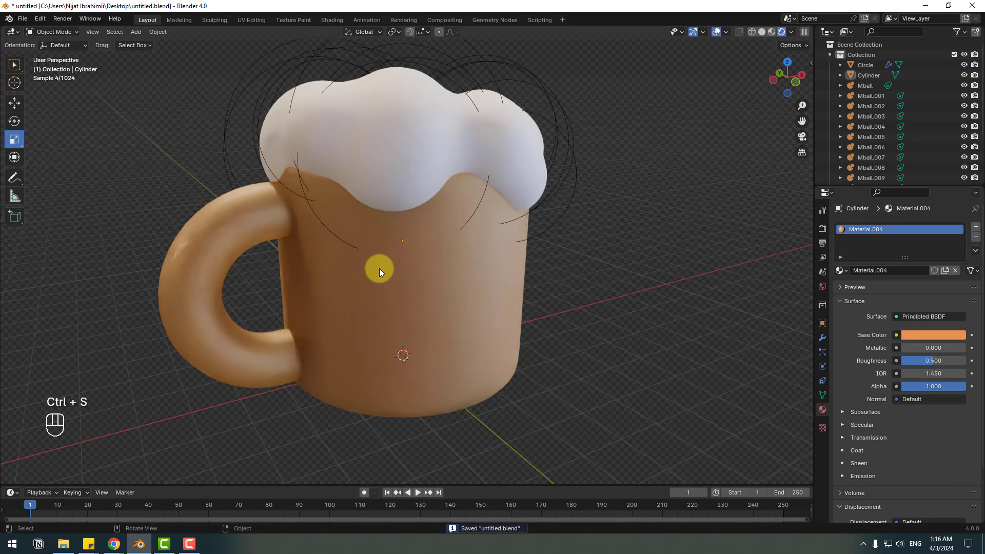
click(360, 281)
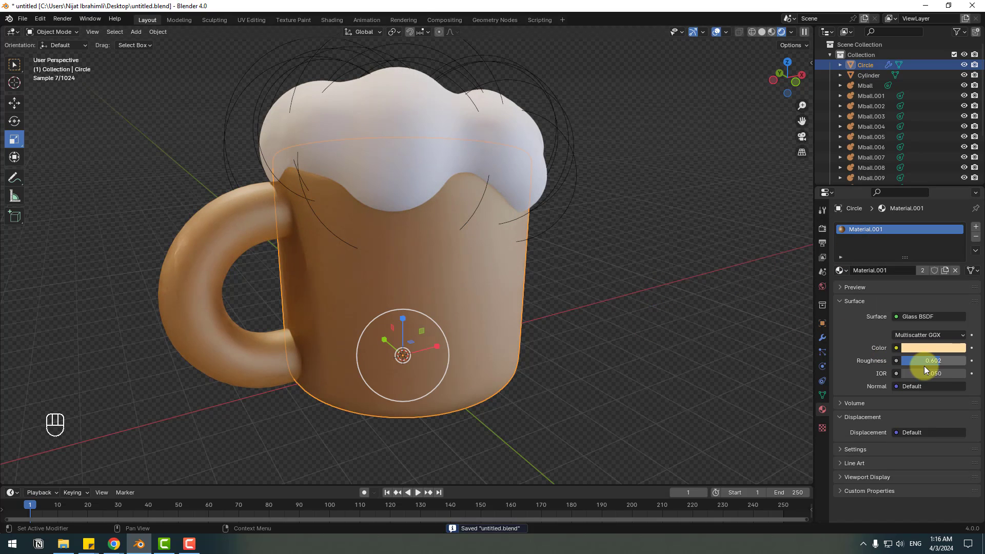
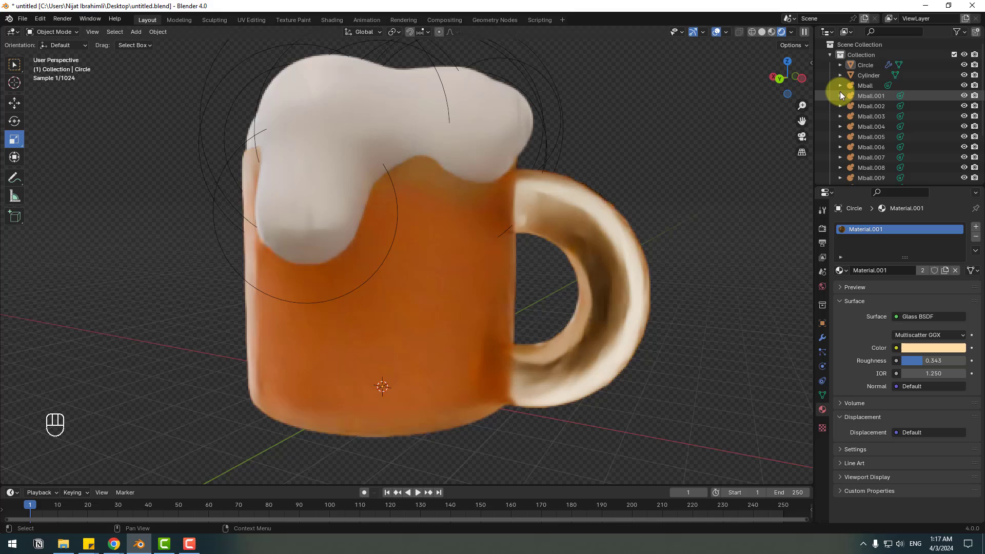
Step: Make the inner cylinder a yellow Glass BSDF beer material with IOR 1.000
click(980, 238)
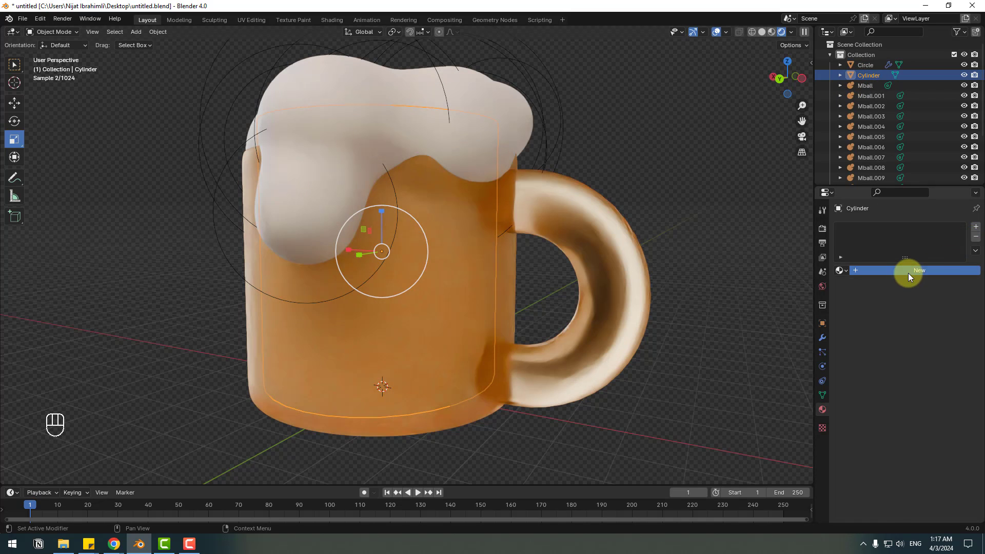
drag(922, 318, 854, 125)
click(913, 351)
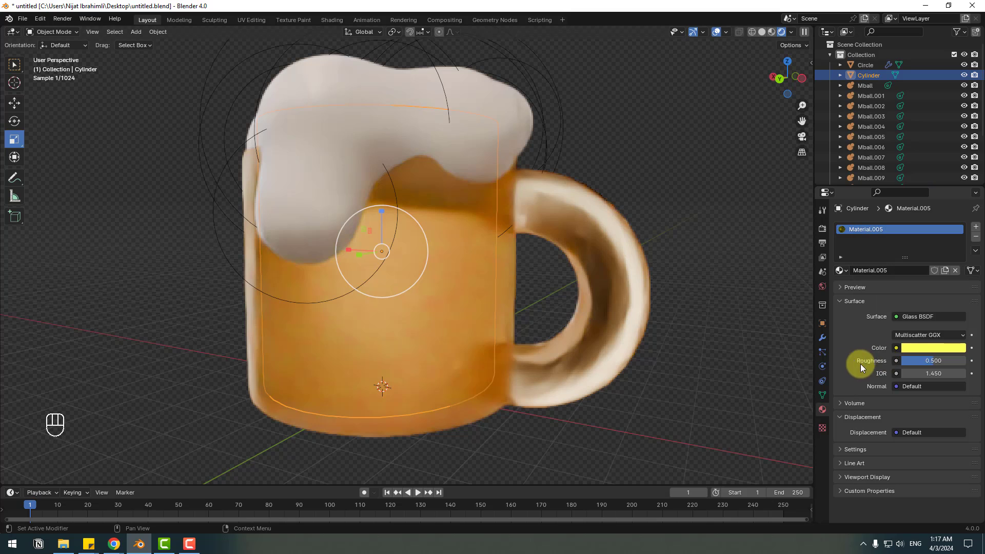
drag(910, 372, 819, 374)
drag(705, 378, 582, 371)
drag(582, 372, 599, 251)
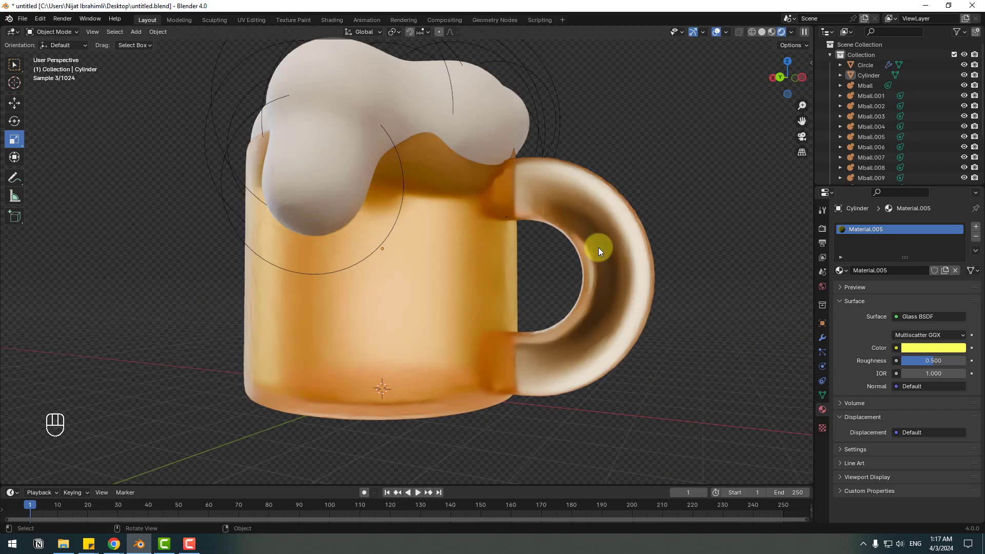